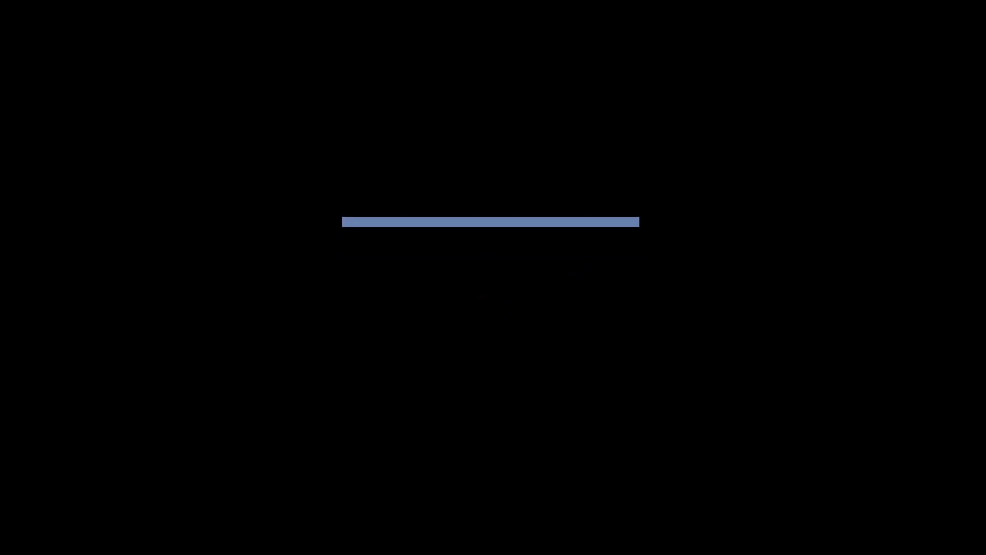
- Select all bones and clear their location and rotation back to the T-pose
scroll(up, 3)
scroll(down, 3)
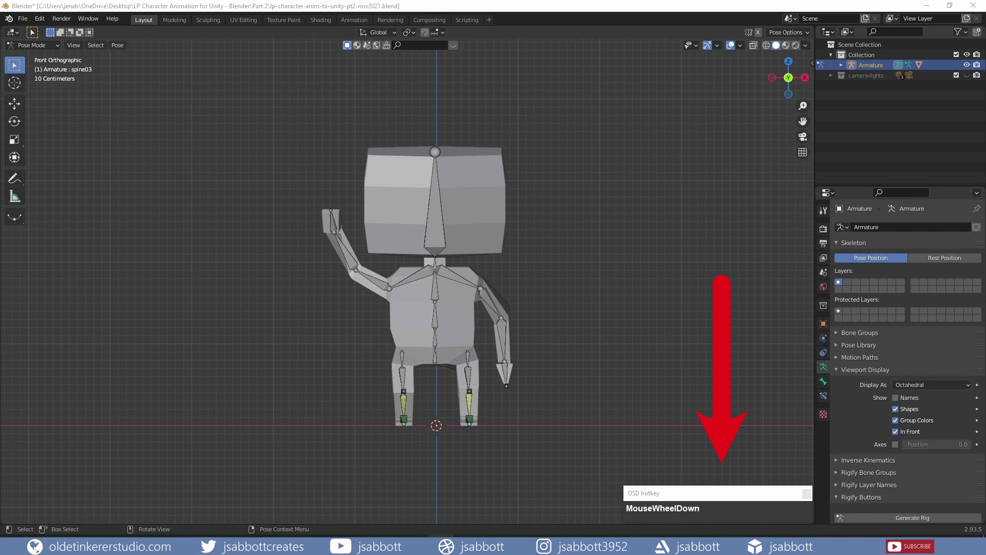
click(381, 7)
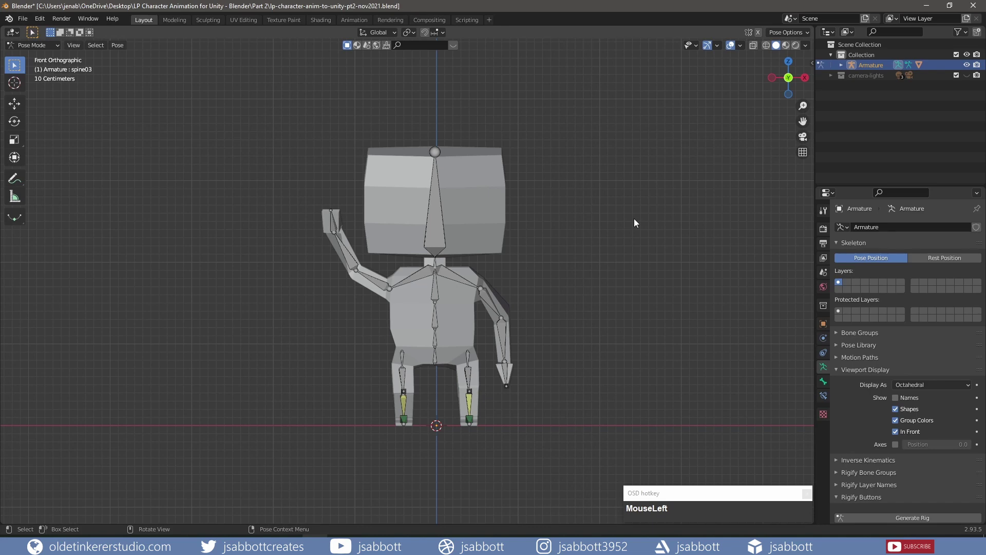
key(a)
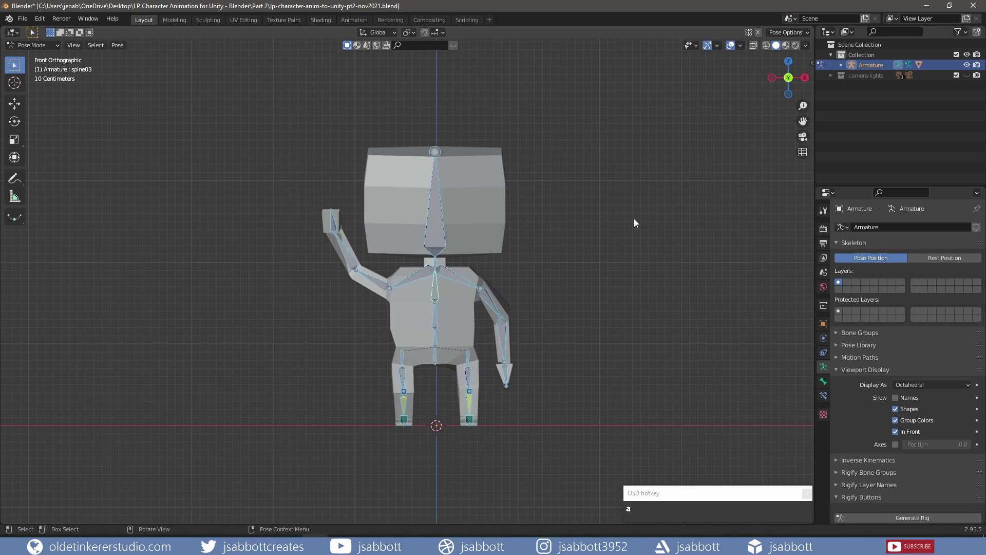
key(alt+g)
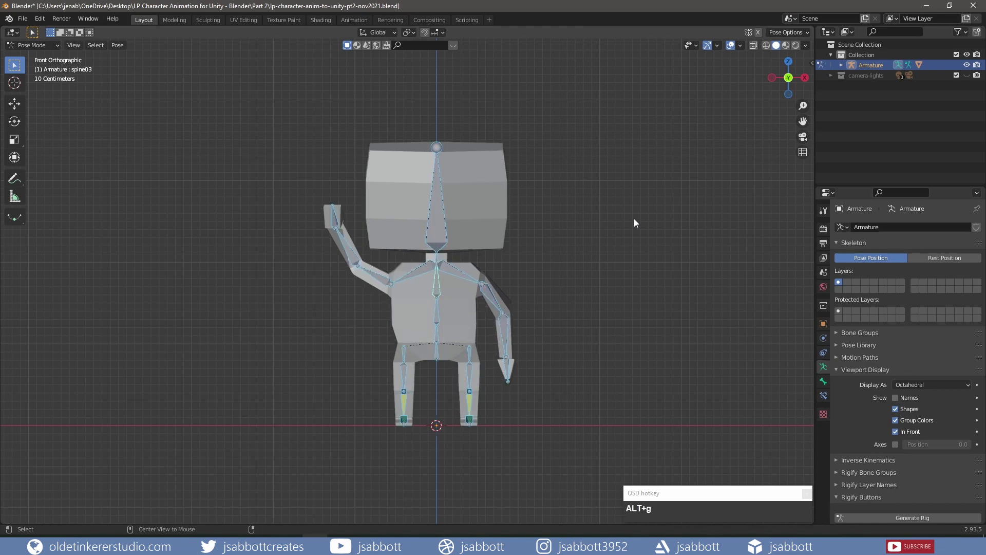
key(r)
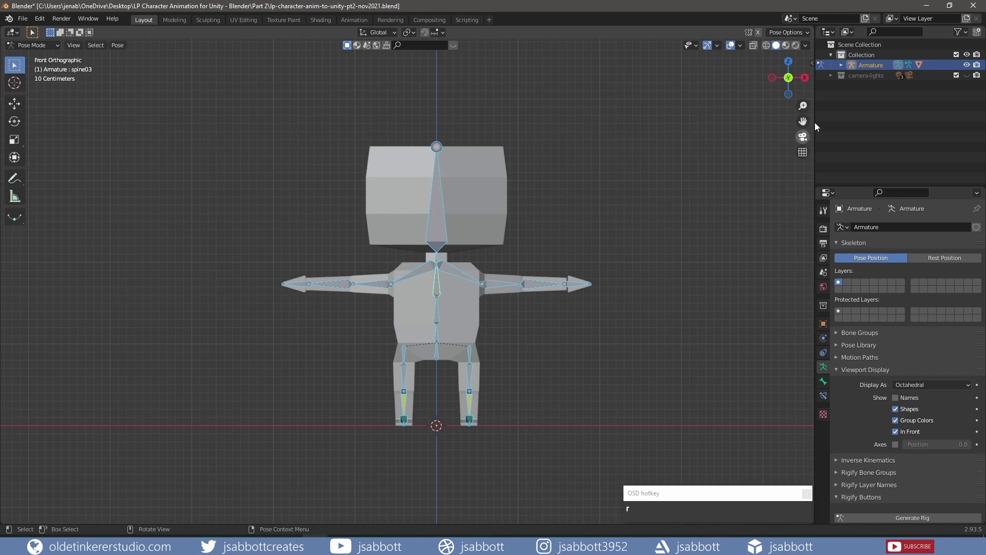
- Rename the mesh inside the Armature to characterMesh in the Outliner
click(841, 67)
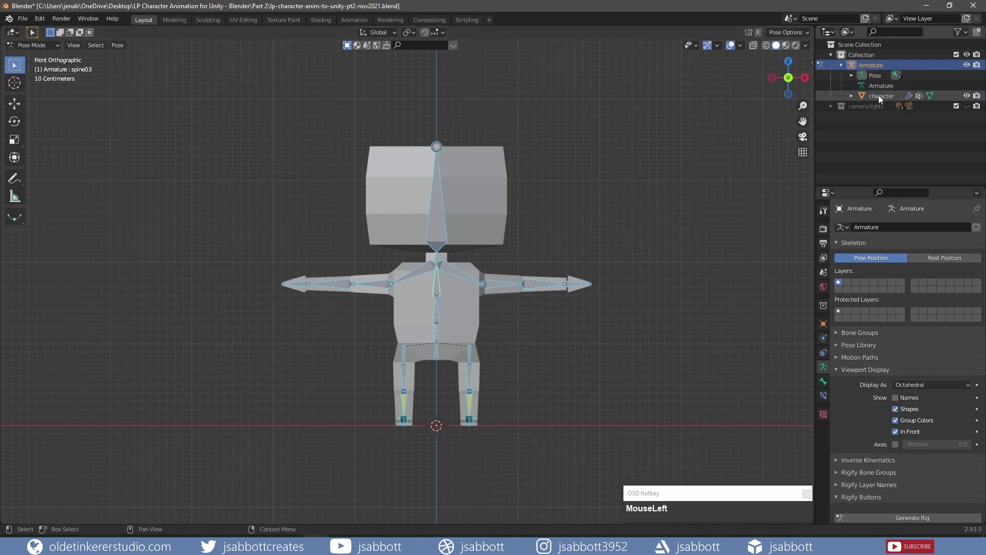
key(shift+m)
text(sh)
key(Return)
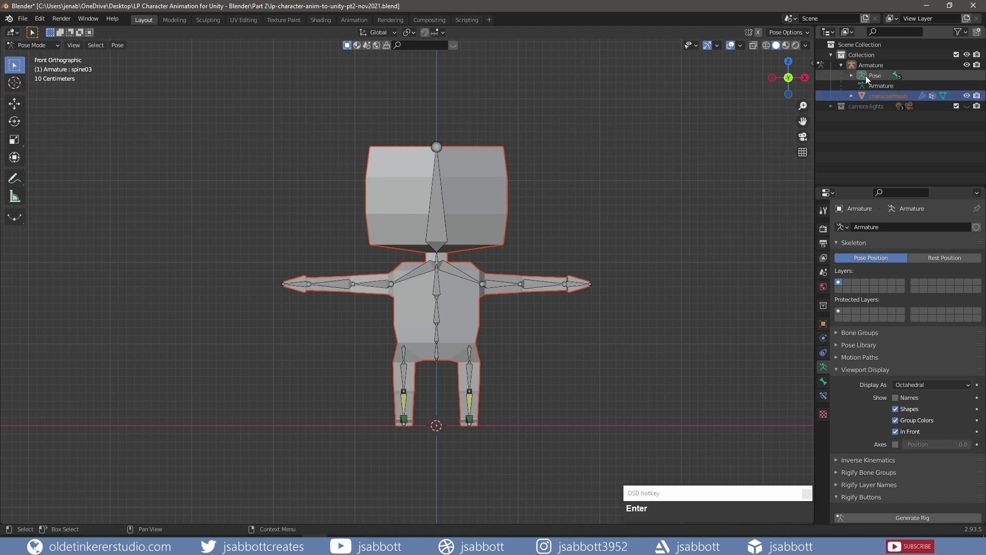
click(842, 67)
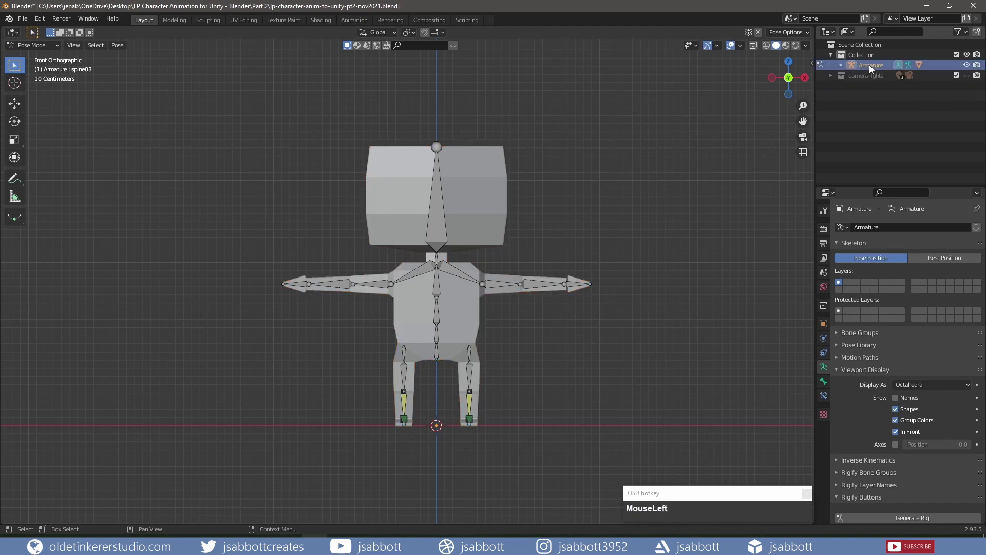
- Rename the armature to Character and select both mesh and armature in Object Mode
text(Character)
key(Return)
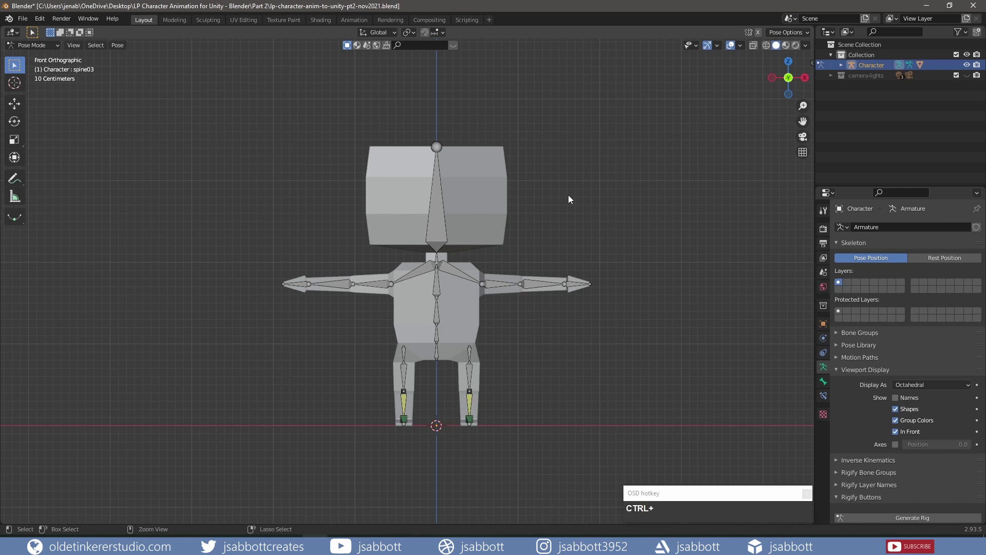
key(Tab)
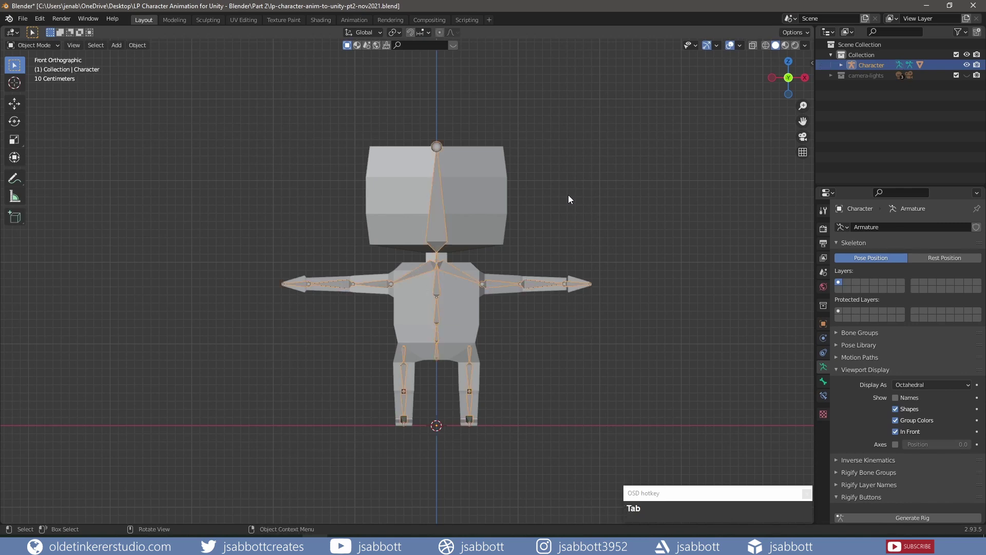
click(477, 199)
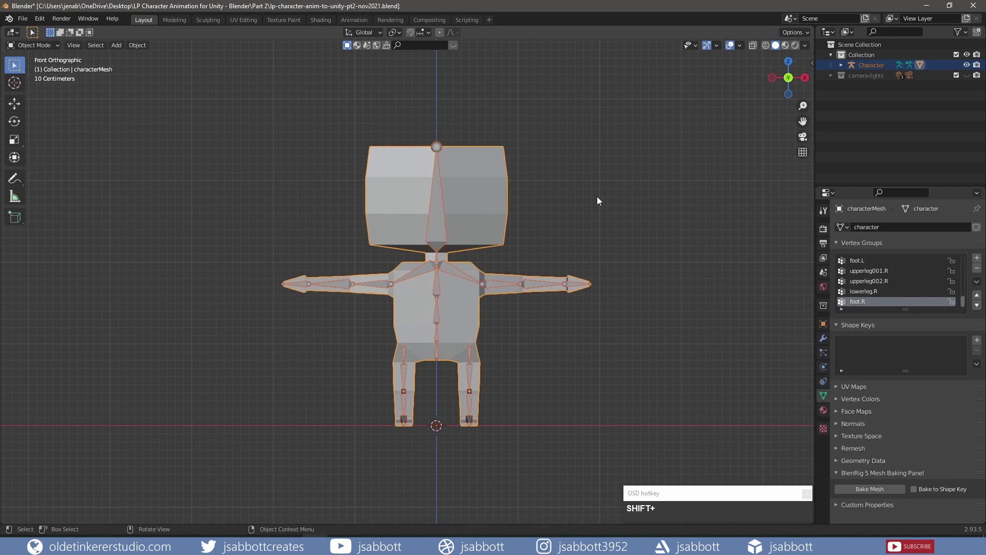
key(r)
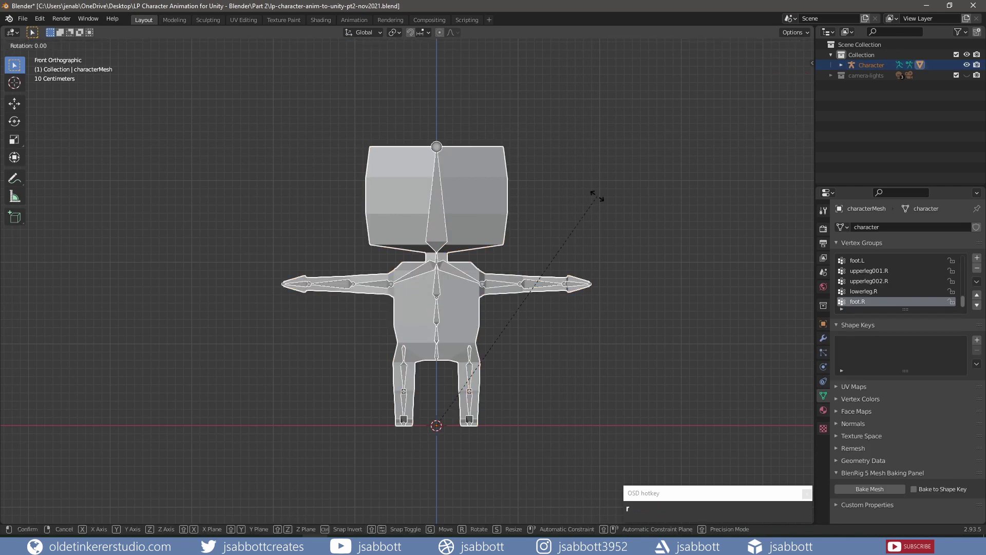
- Rotate the selection 180 degrees around Z and apply All Transforms to mesh and armature
key(z)
key(KP_1)
key(KP_8)
key(KP_0)
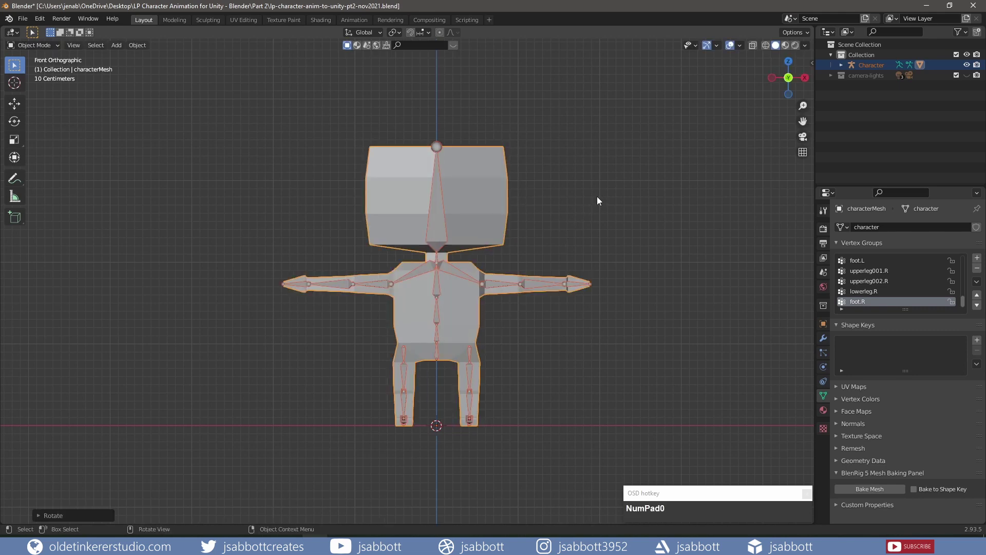
drag(657, 289, 569, 304)
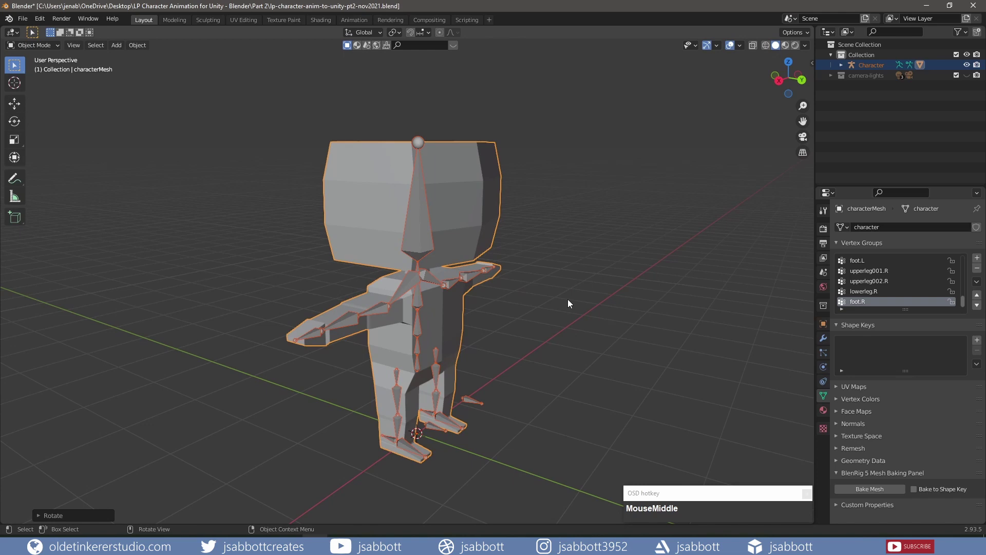
key(ctrl+a)
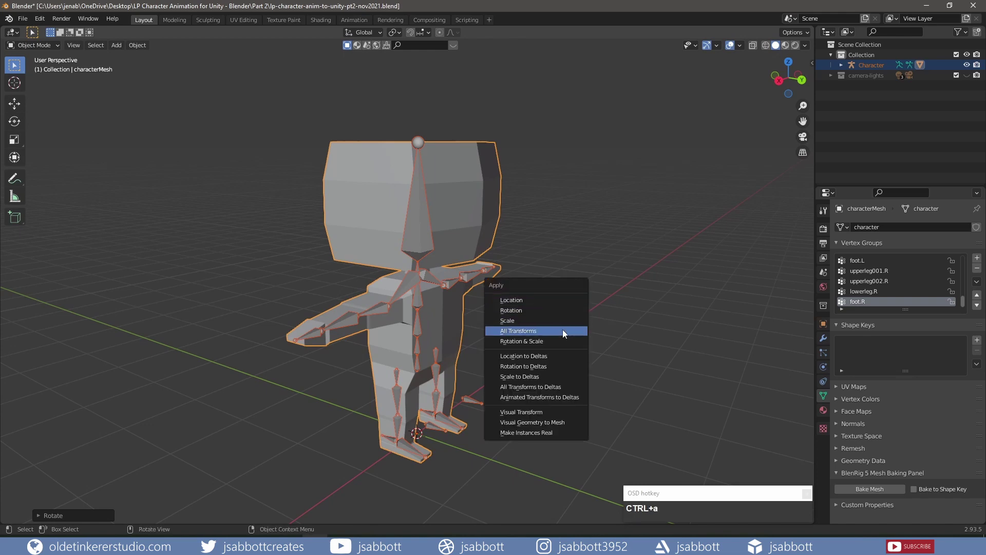
drag(563, 336, 59, 416)
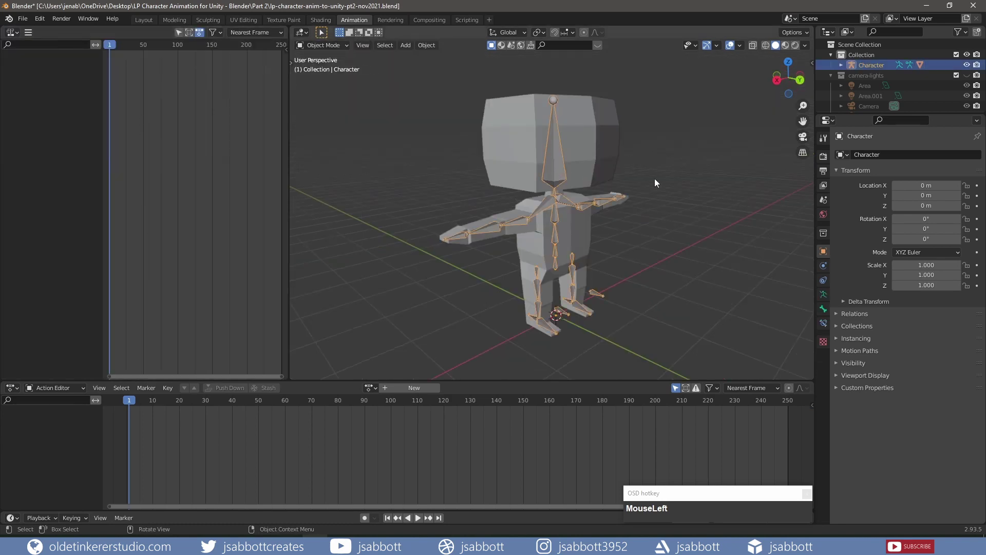
- In Pose Mode with all bones selected, create a new action and name it idle
key(Tab)
key(a)
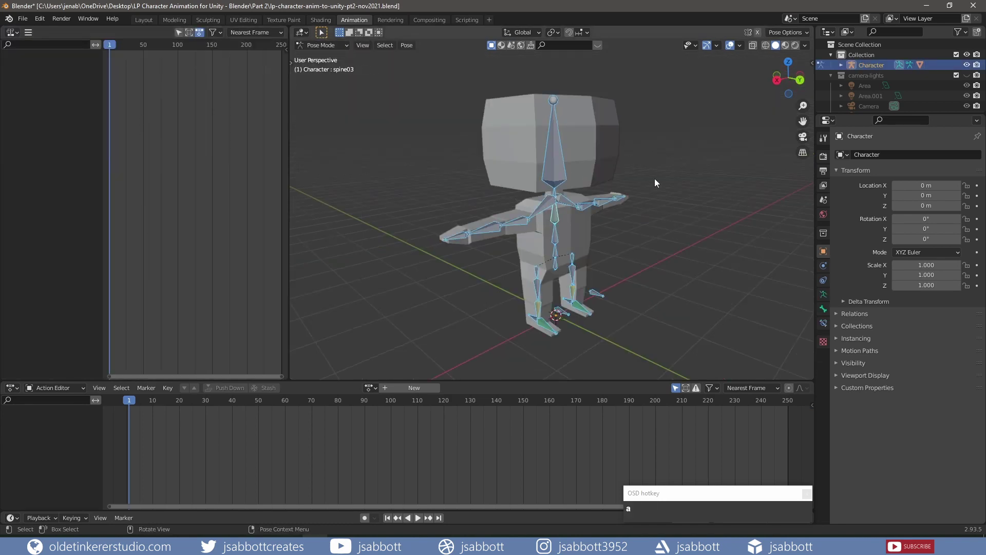
click(443, 355)
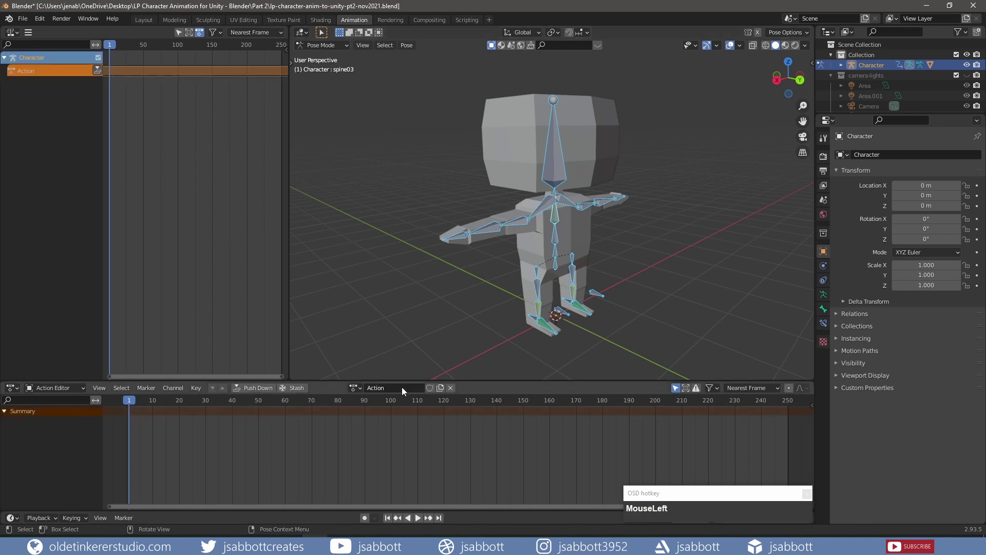
key(i)
text(idle)
key(Return)
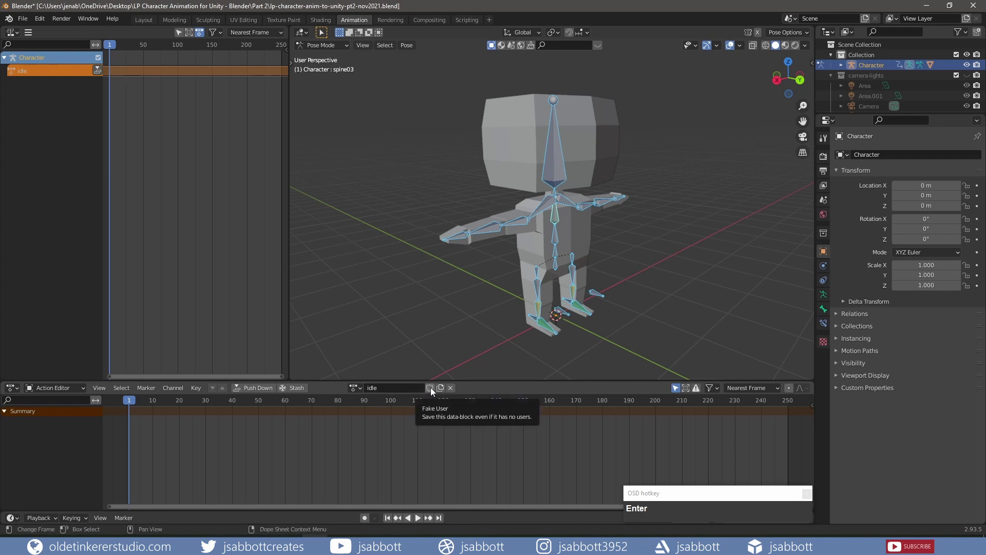
- Enable Fake User on the idle action and lower the body with the root bone
click(432, 392)
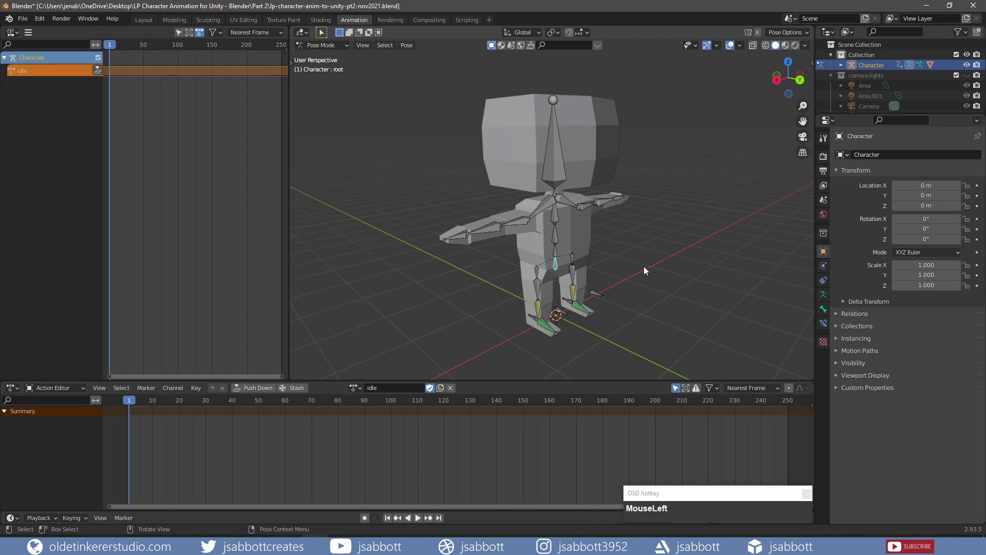
key(g)
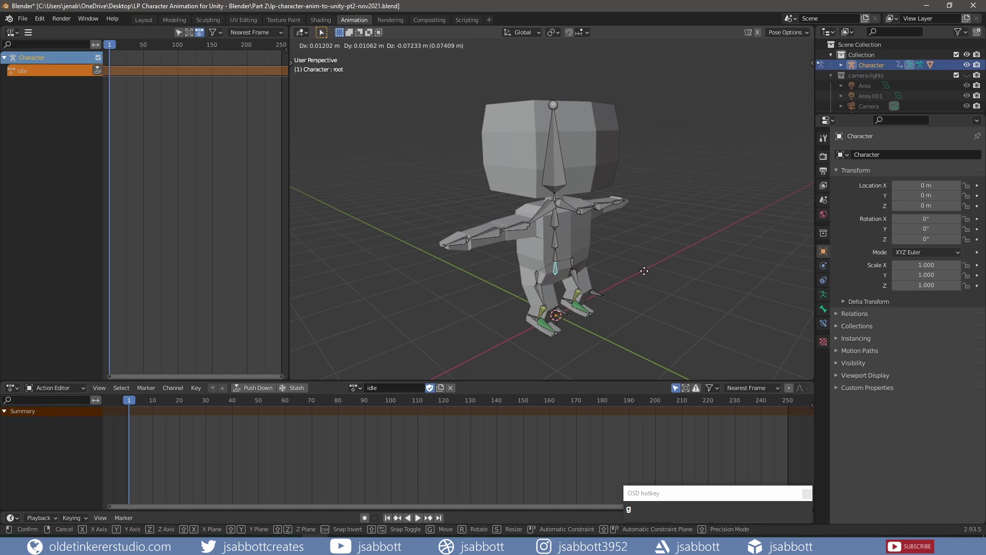
click(646, 275)
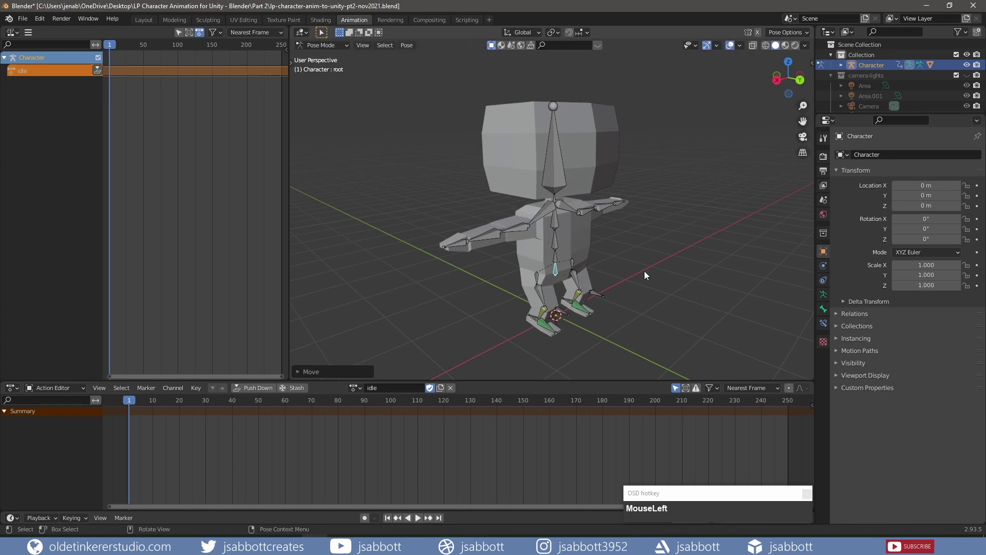
key(KP_1)
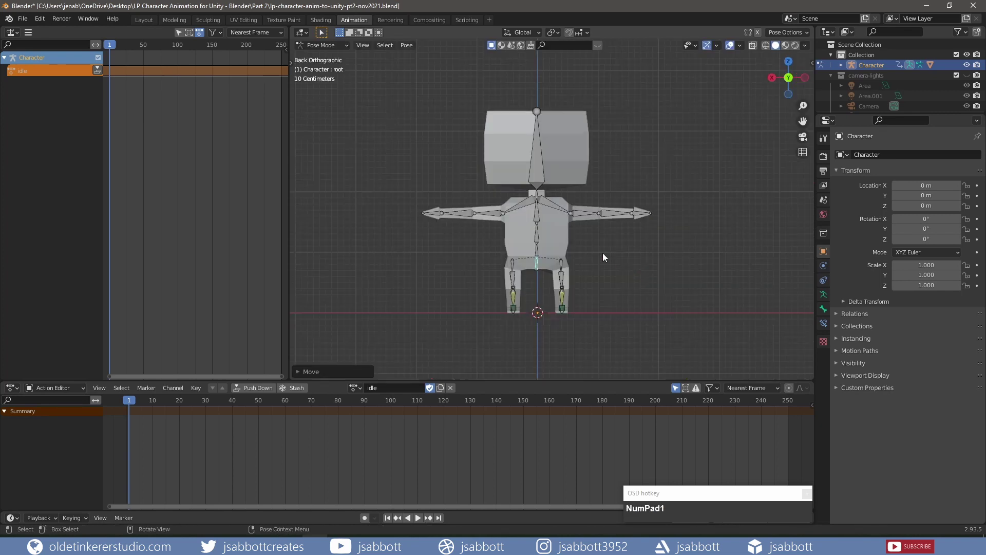
- Lower the right upper arm beside the body and bend the right forearm forward
click(493, 218)
key(r)
key(r)
key(y)
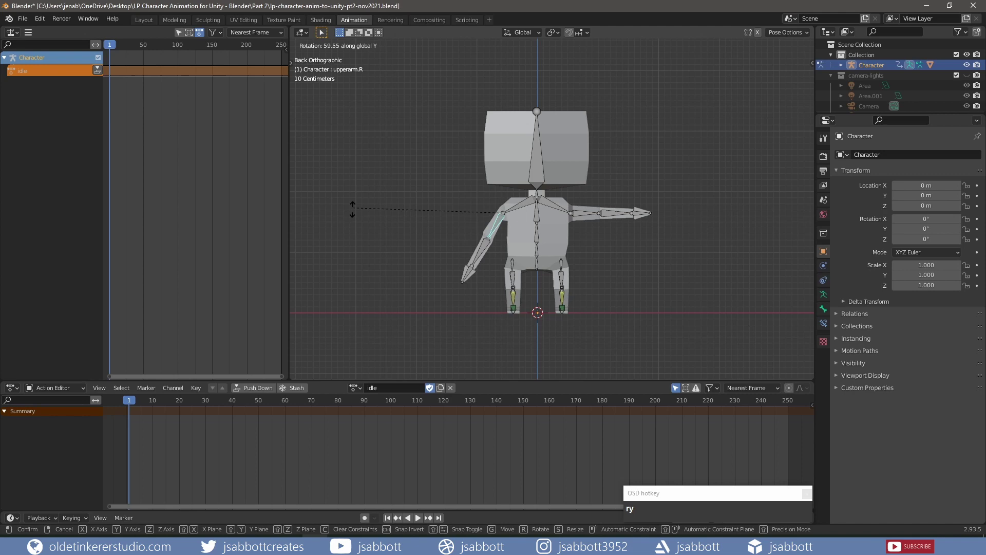
click(406, 255)
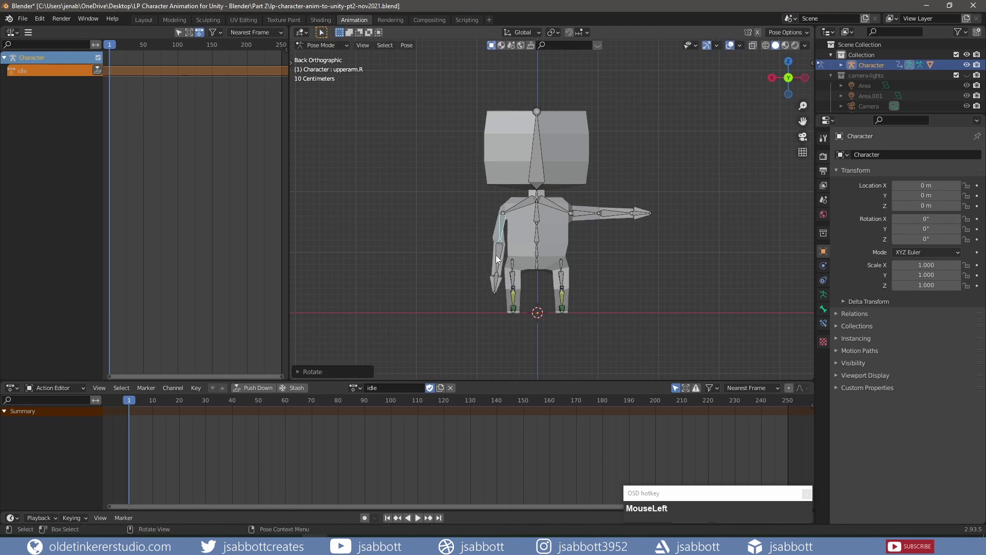
drag(444, 263, 663, 275)
key(r)
key(x)
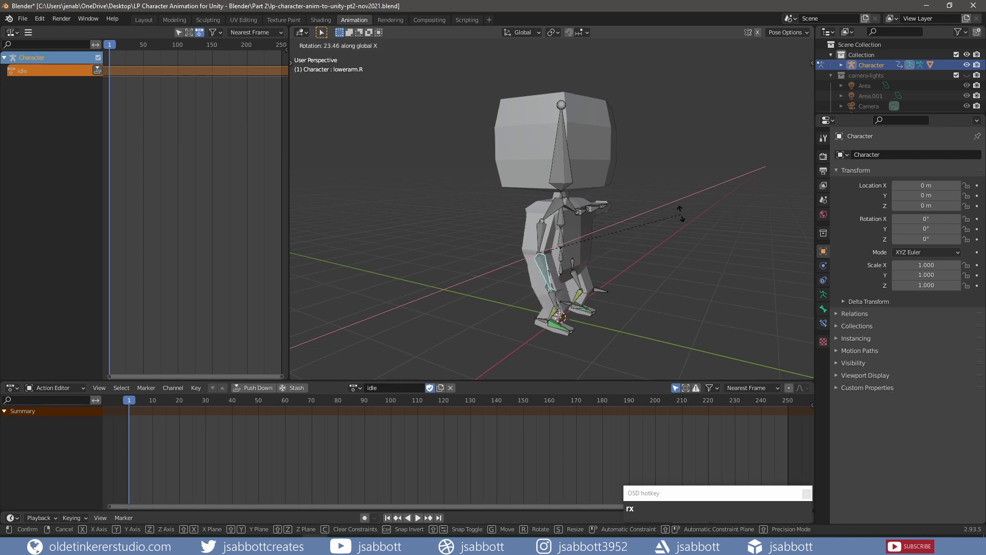
click(680, 202)
- Lower the left upper arm beside the body and bend the left forearm around X
key(KP_1)
click(577, 215)
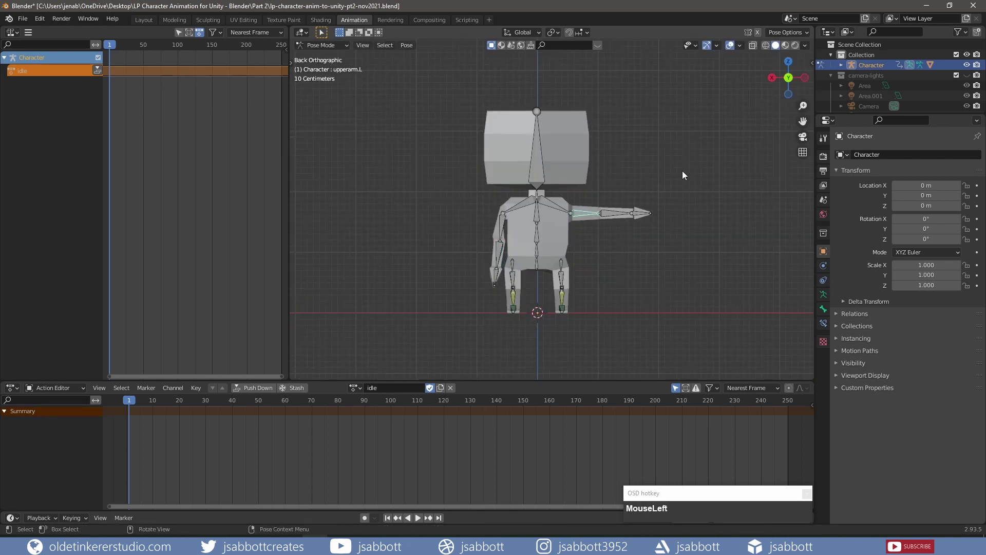
key(r)
key(y)
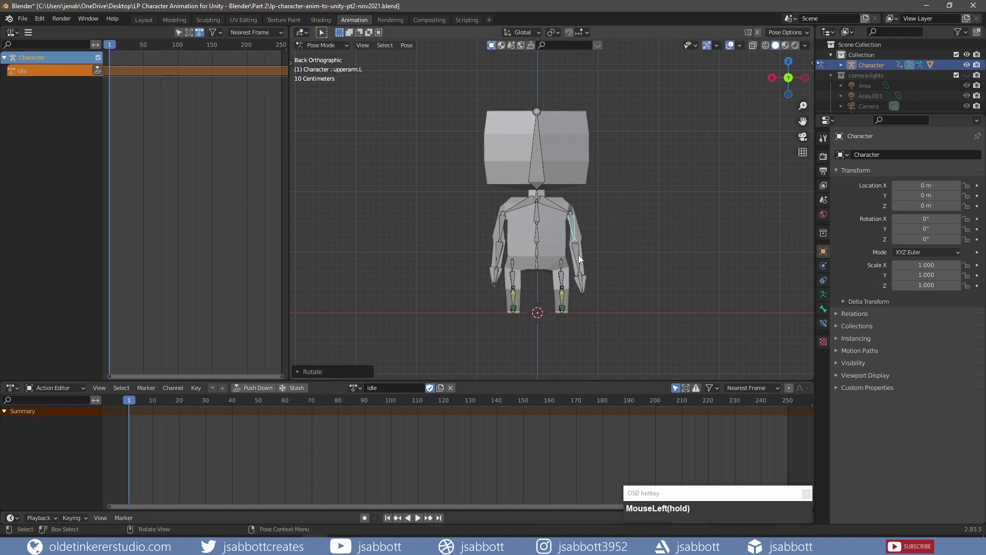
drag(645, 255, 575, 255)
key(r)
key(x)
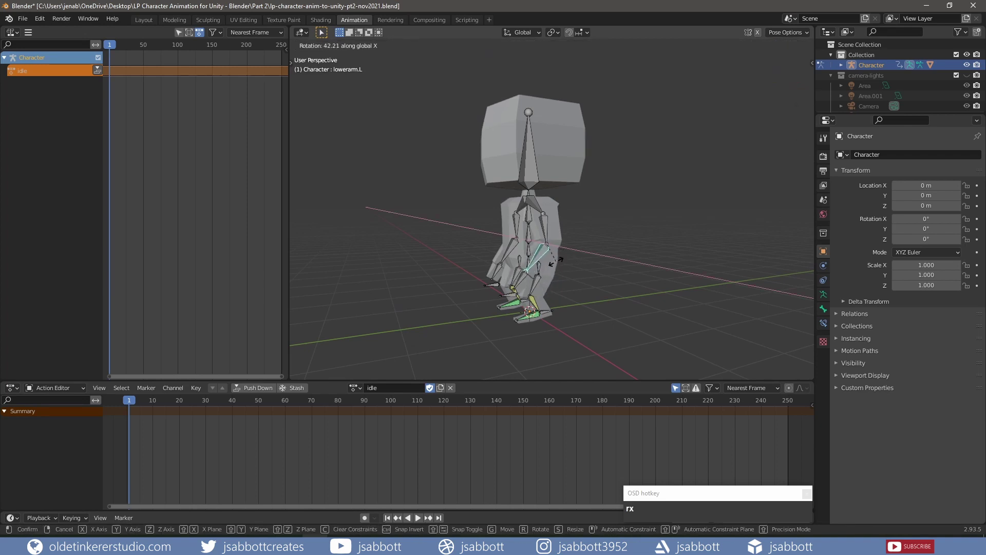
click(558, 265)
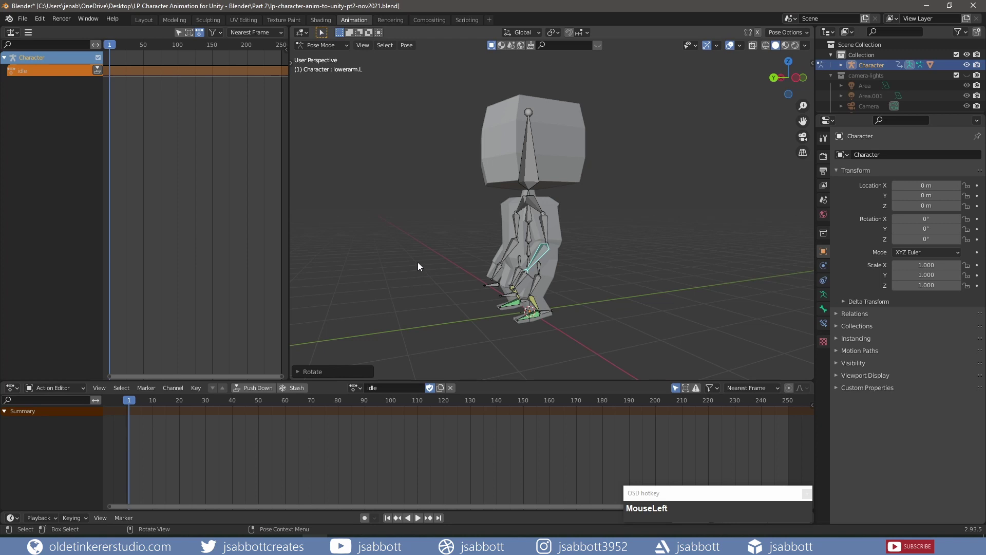
middle_click(420, 265)
key(KP_1)
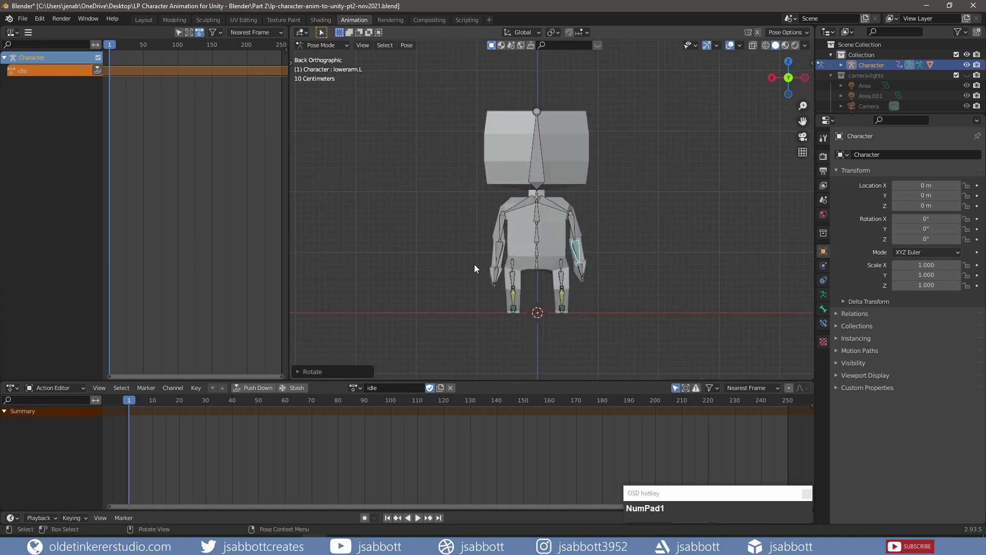
scroll(up, 3)
middle_click(571, 269)
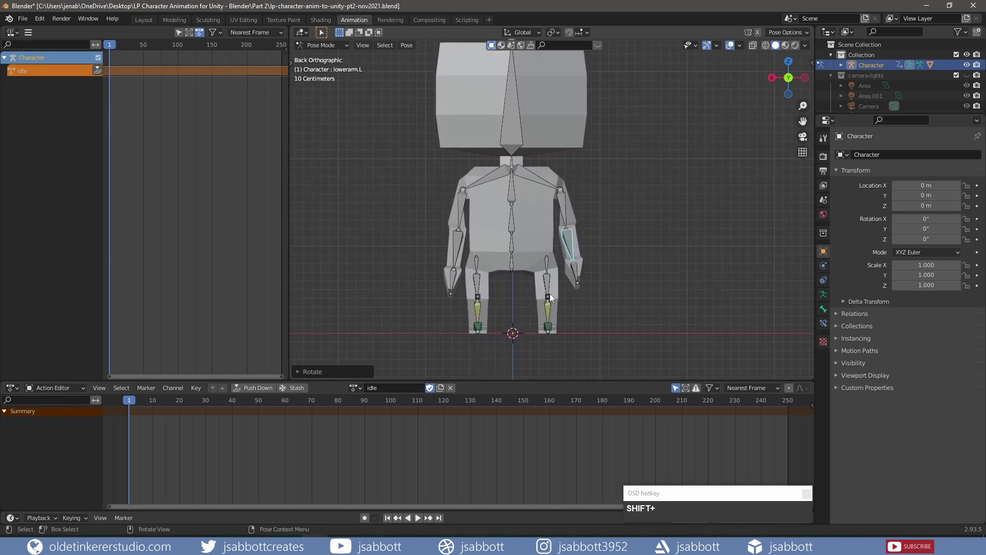
- Move the knee pole target to a new position for the crouched stance
click(548, 300)
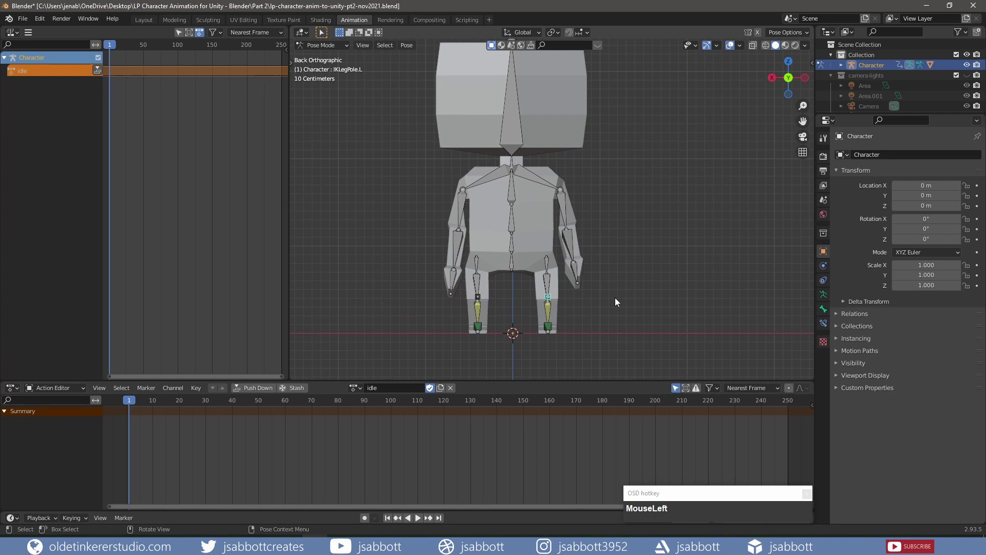
key(g)
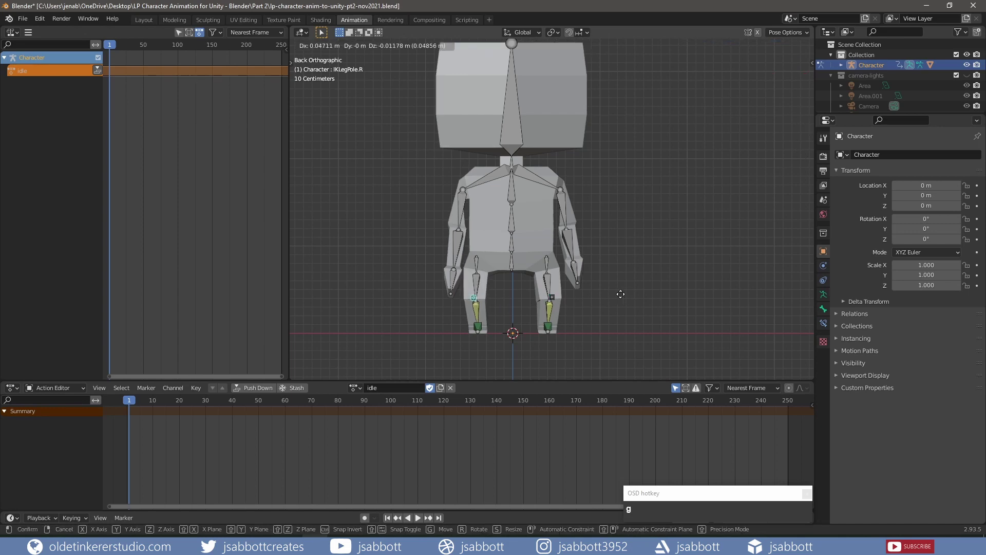
click(622, 298)
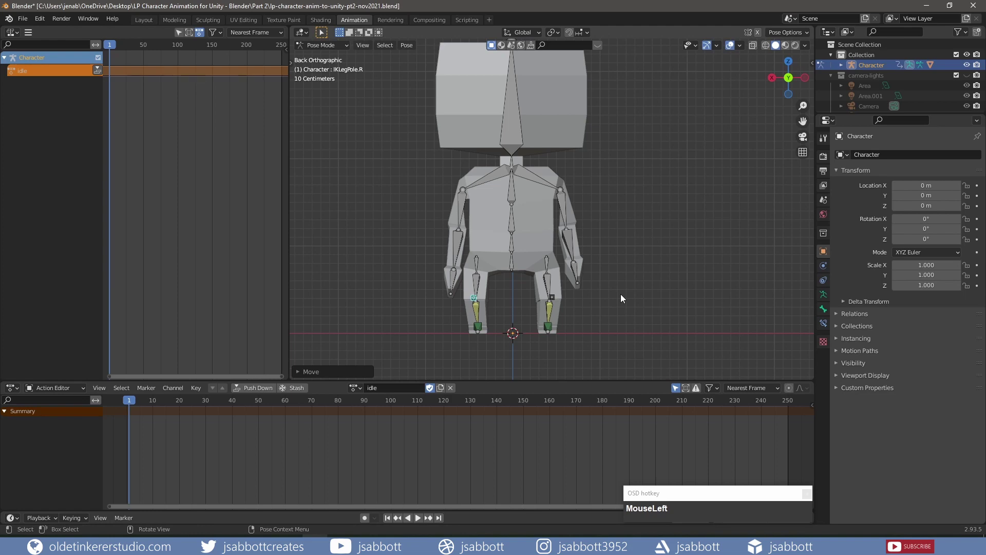
drag(503, 305, 518, 355)
- Shift the right foot IK target along X from the back view
click(518, 355)
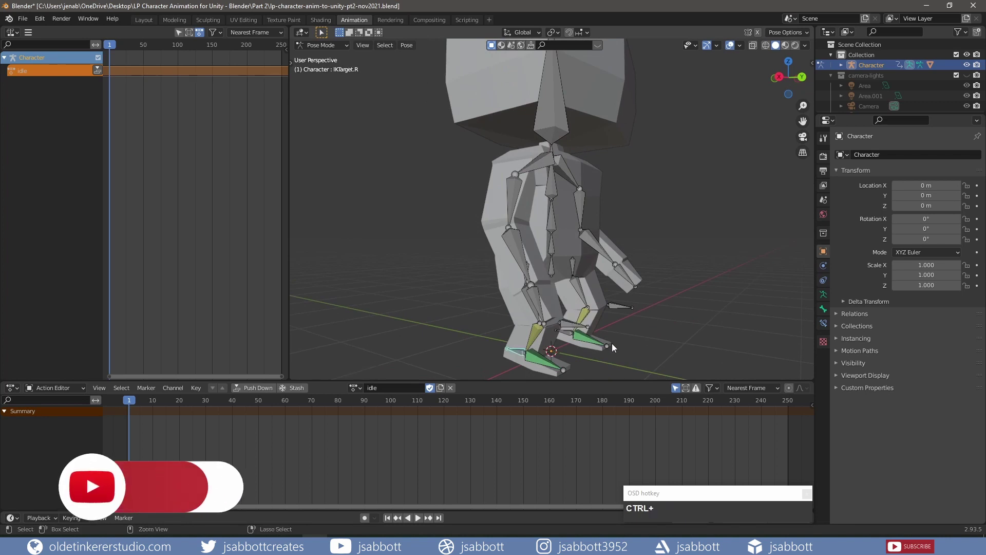
key(KP_1)
key(g)
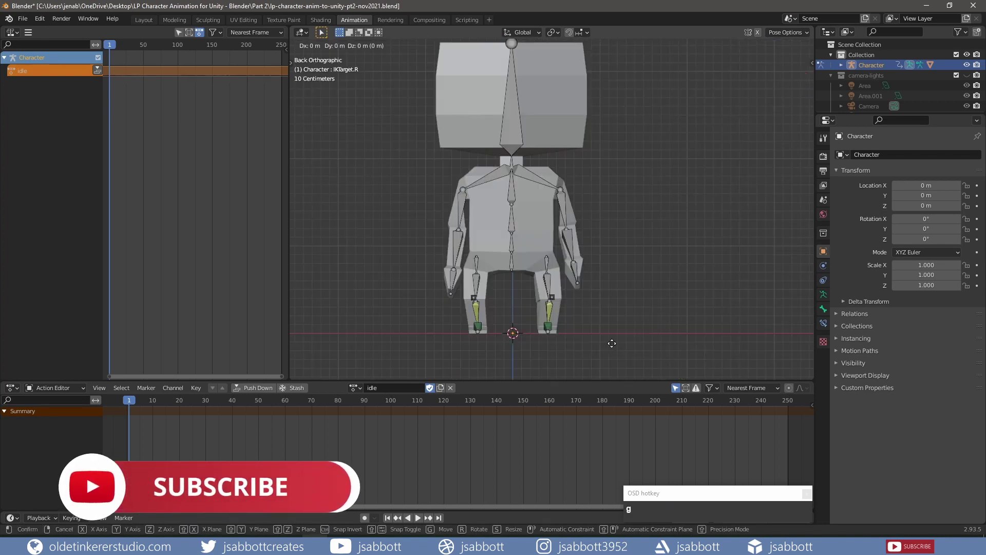
key(x)
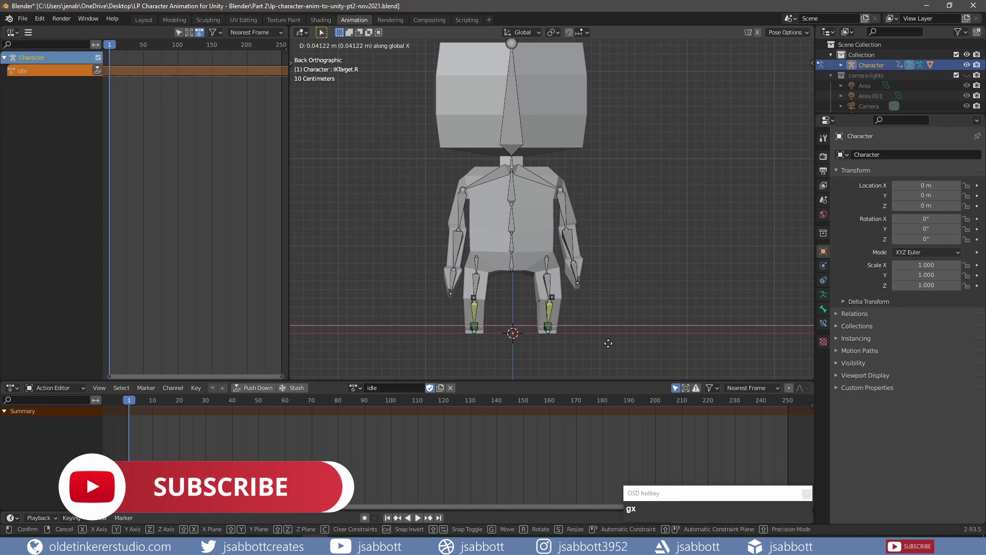
click(608, 346)
drag(599, 334, 537, 332)
- Shift the left foot IK target along X, then nudge it forward along Y to stagger the feet
click(537, 331)
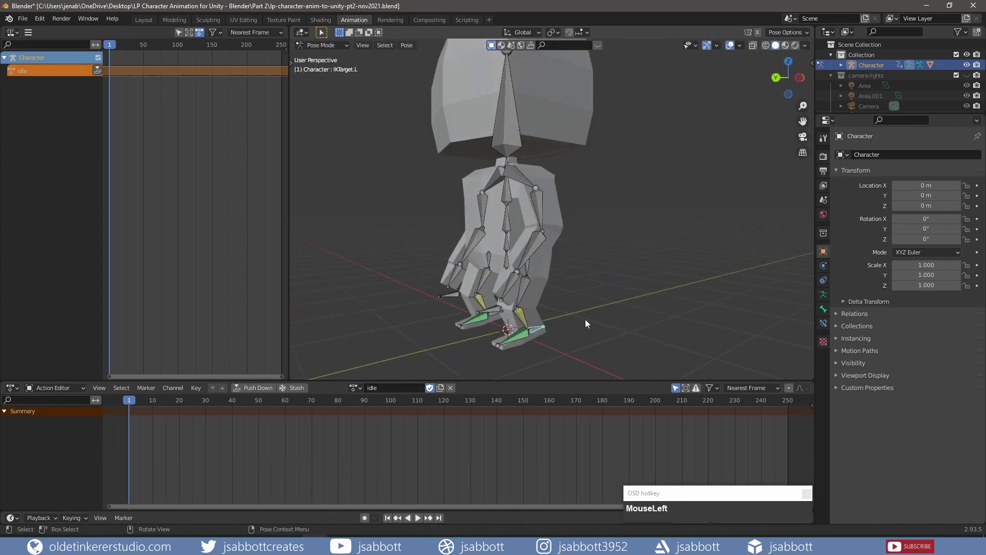
key(KP_1)
key(g)
key(x)
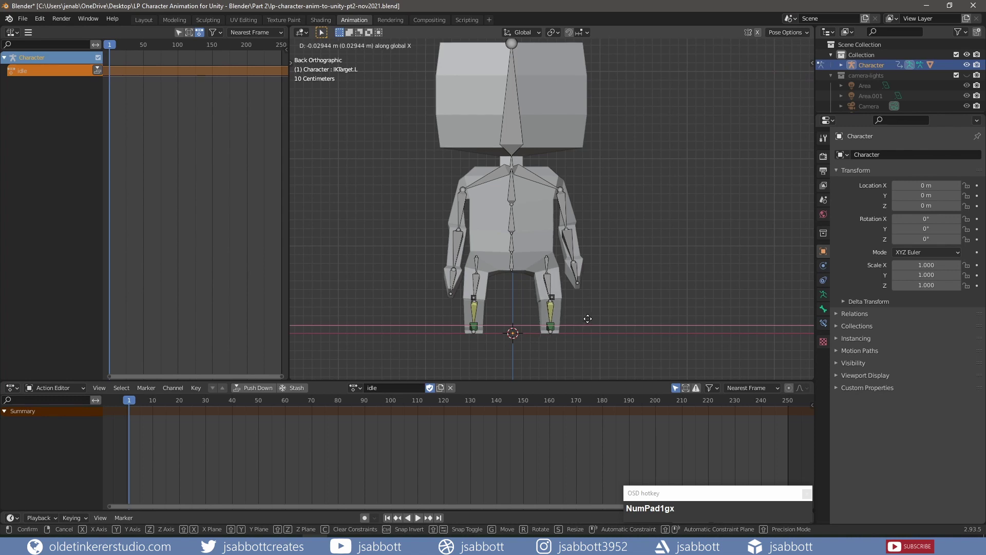
click(590, 322)
drag(591, 333, 615, 291)
key(g)
key(y)
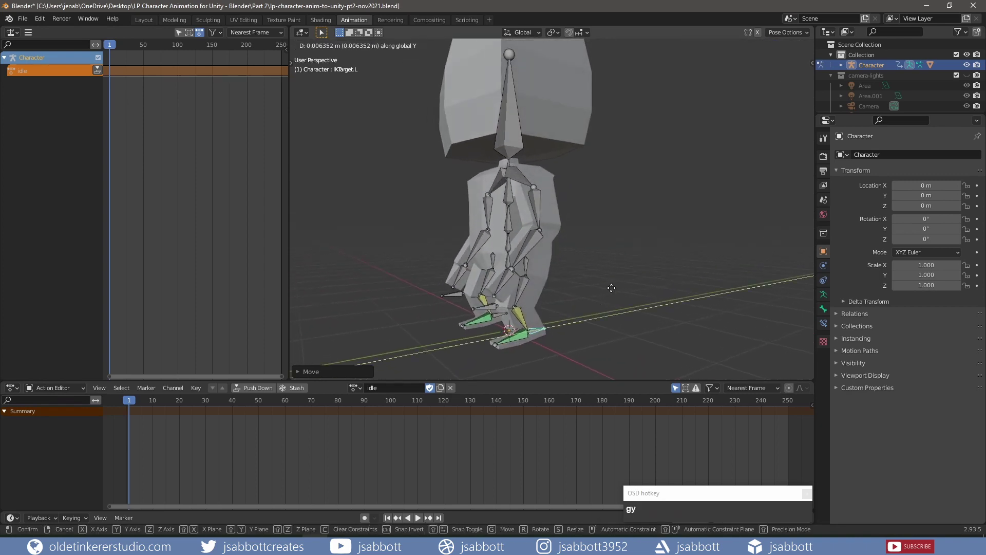
click(602, 290)
key(KP_3)
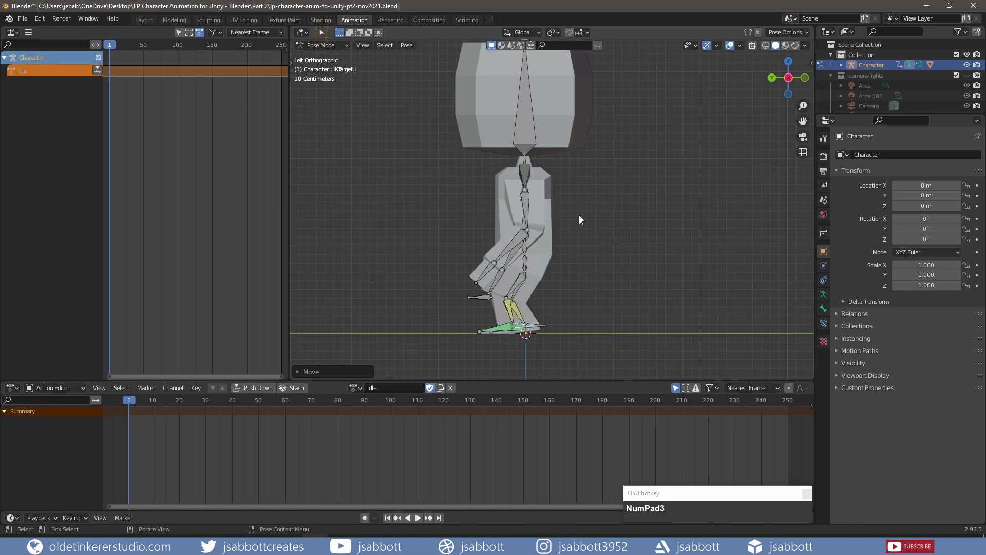
middle_click(548, 204)
click(506, 192)
- From the side view, tilt the upper spine and then the head slightly around X
middle_click(659, 225)
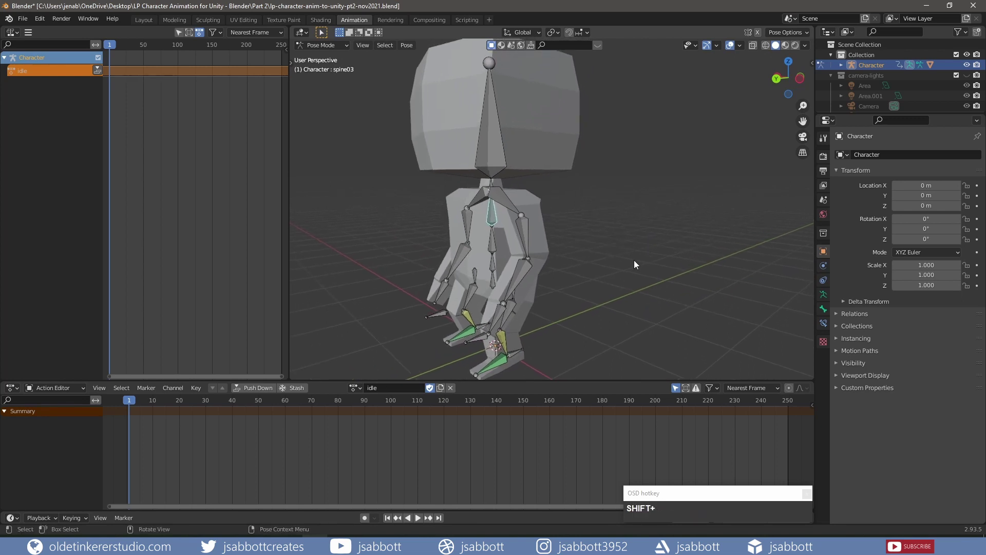
key(KP_3)
key(r)
key(x)
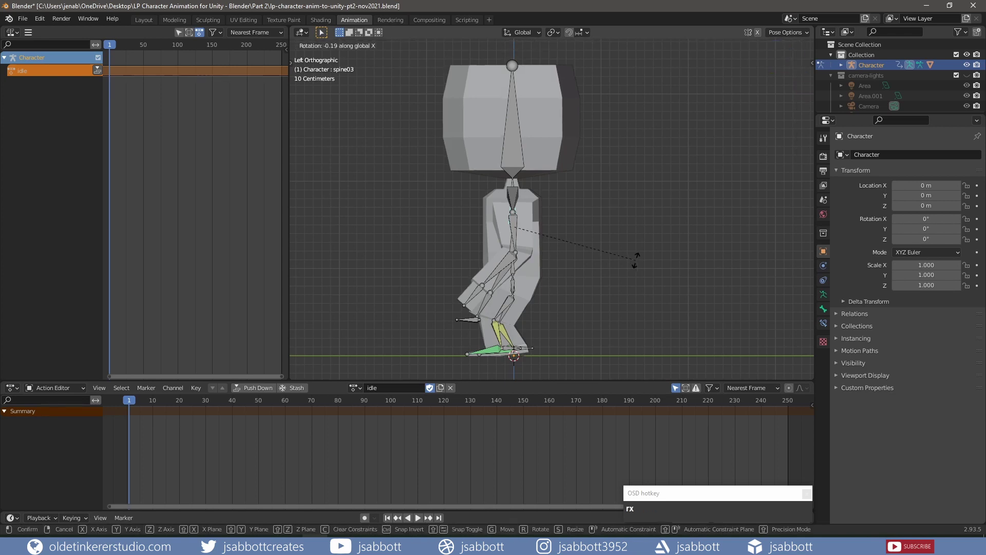
click(637, 269)
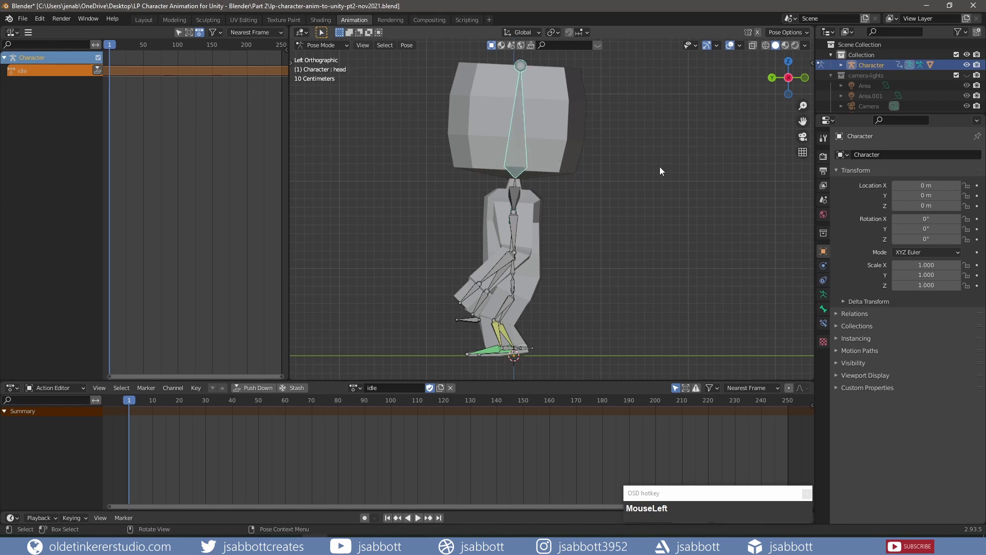
key(r)
key(x)
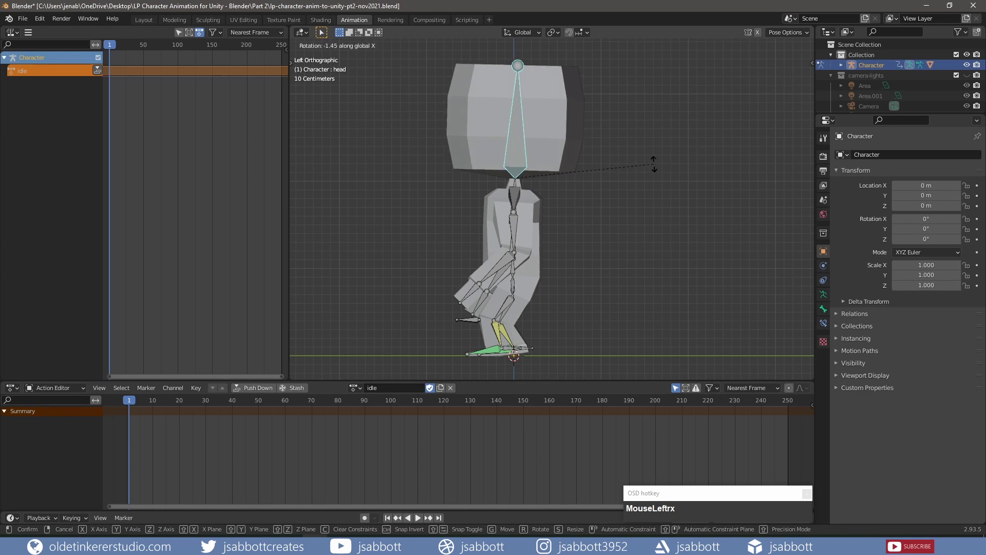
click(655, 165)
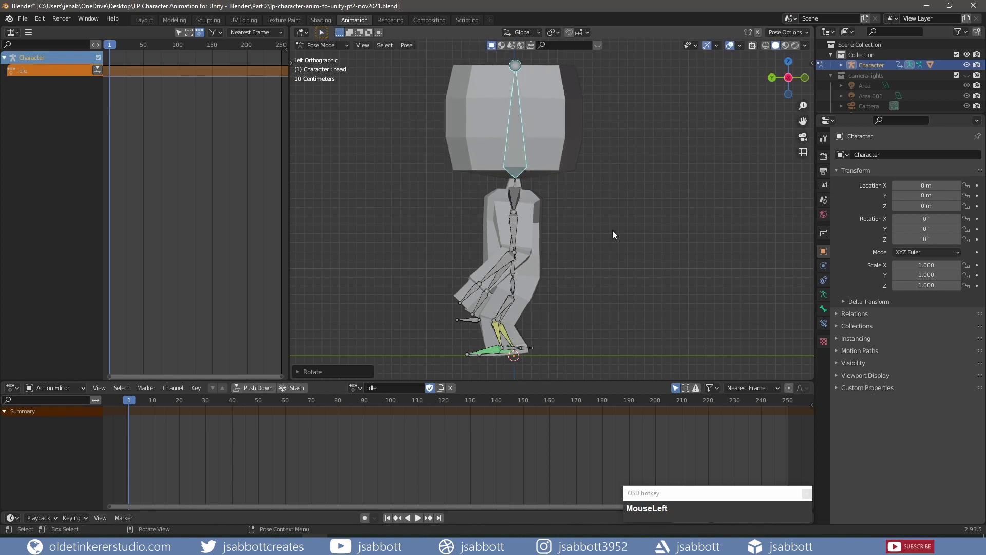
- Keyframe every bone at frame 1 and move the current frame to 30
key(a)
key(i)
click(608, 281)
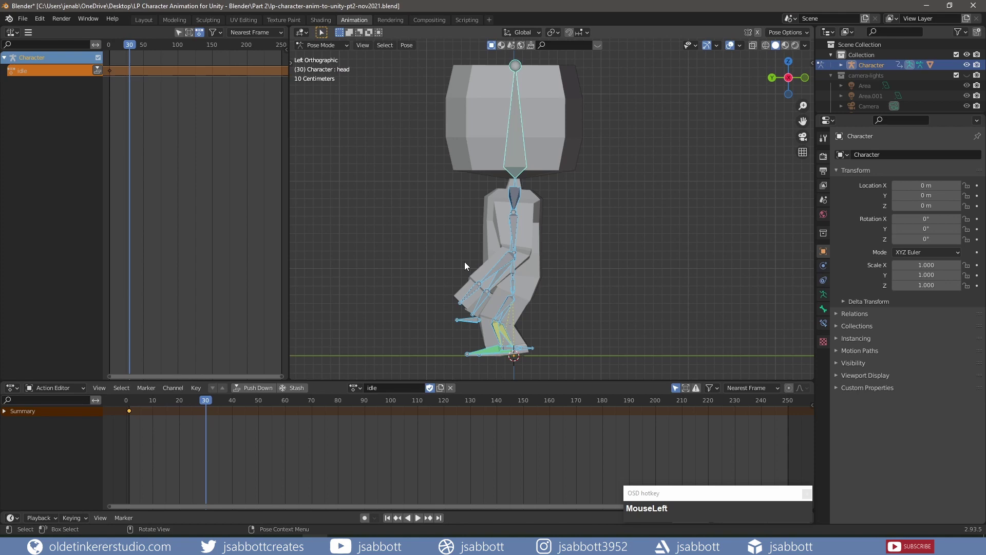
scroll(down, 3)
middle_click(396, 254)
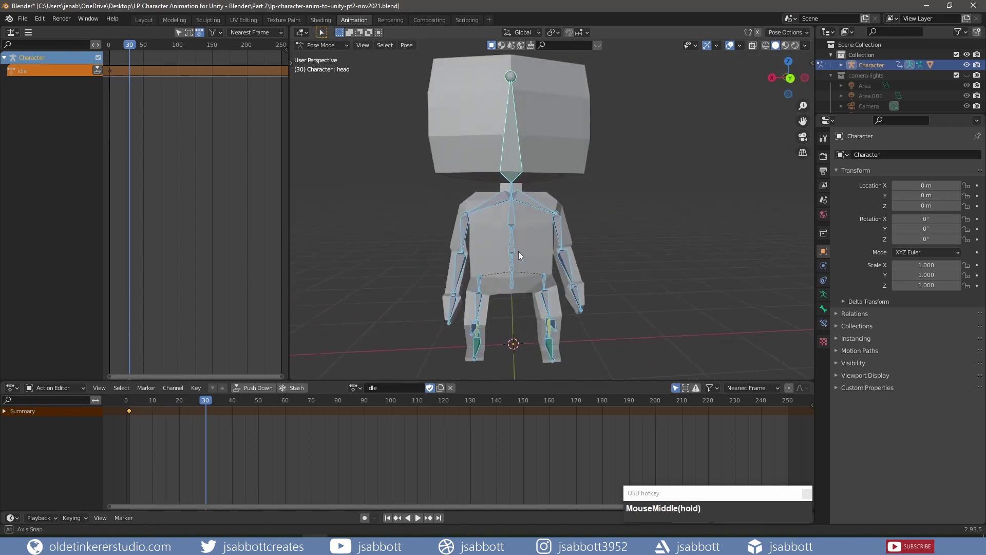
- Raise the root bone slightly to lift the body at frame 30
click(517, 289)
scroll(down, 3)
drag(524, 314, 637, 315)
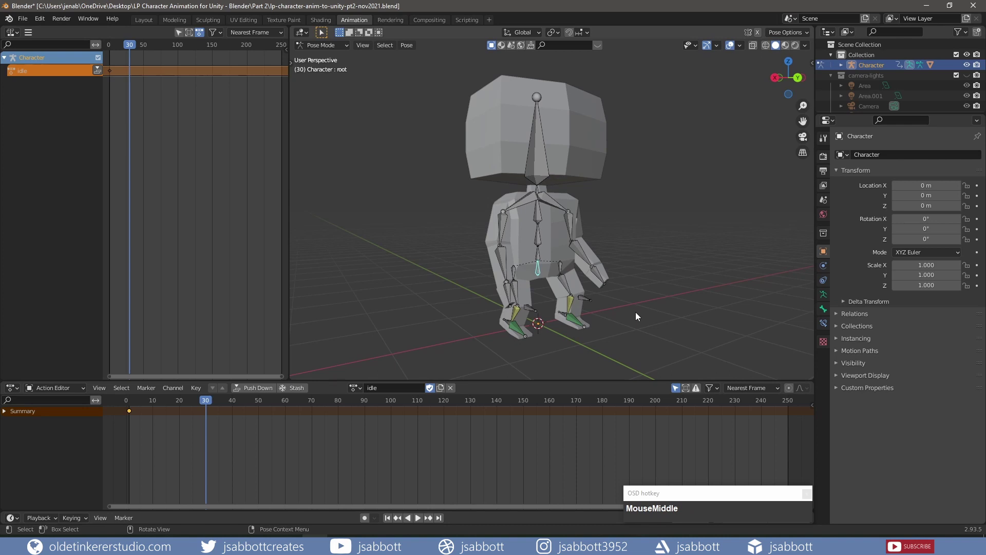
key(g)
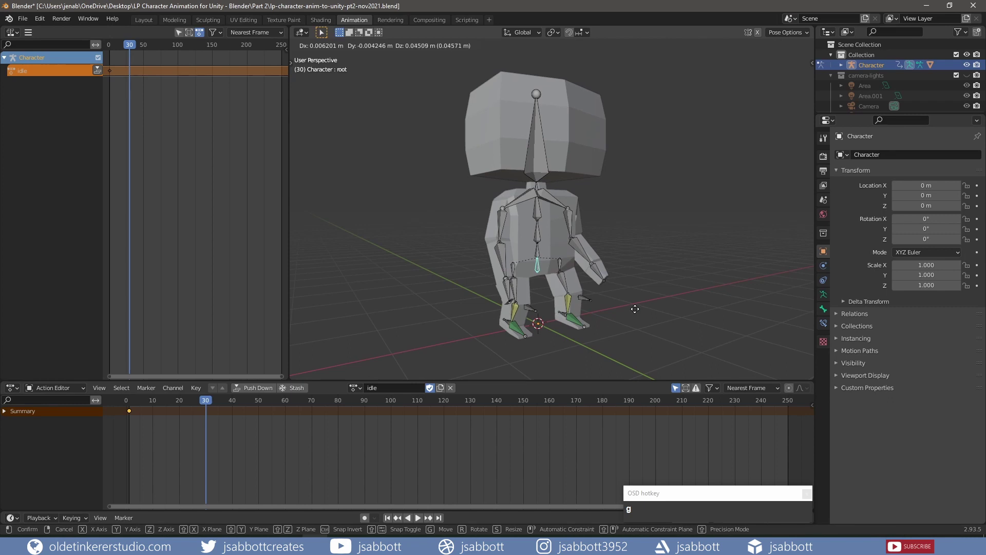
click(637, 312)
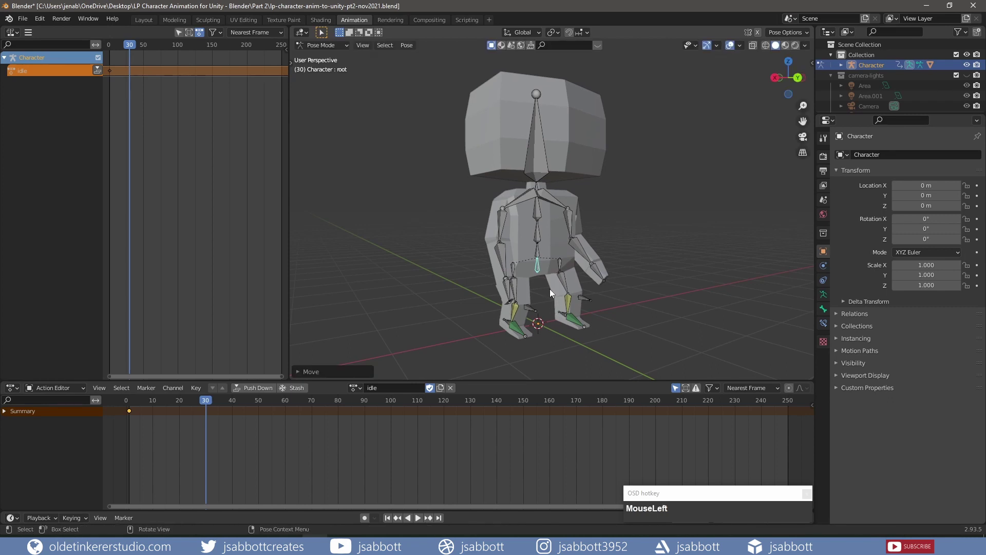
- Tilt the left and right shoulder bones a few degrees around Y from the back view
key(KP_1)
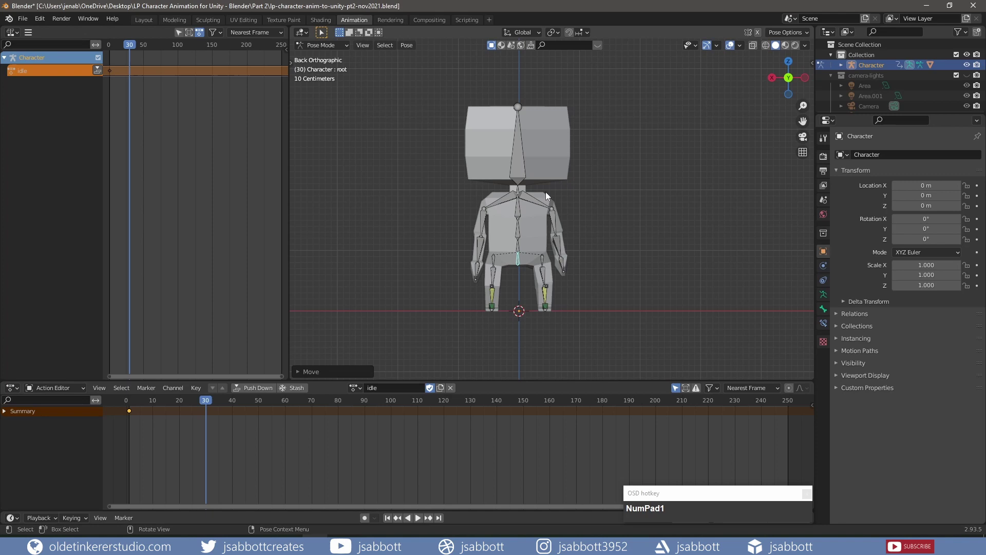
click(532, 200)
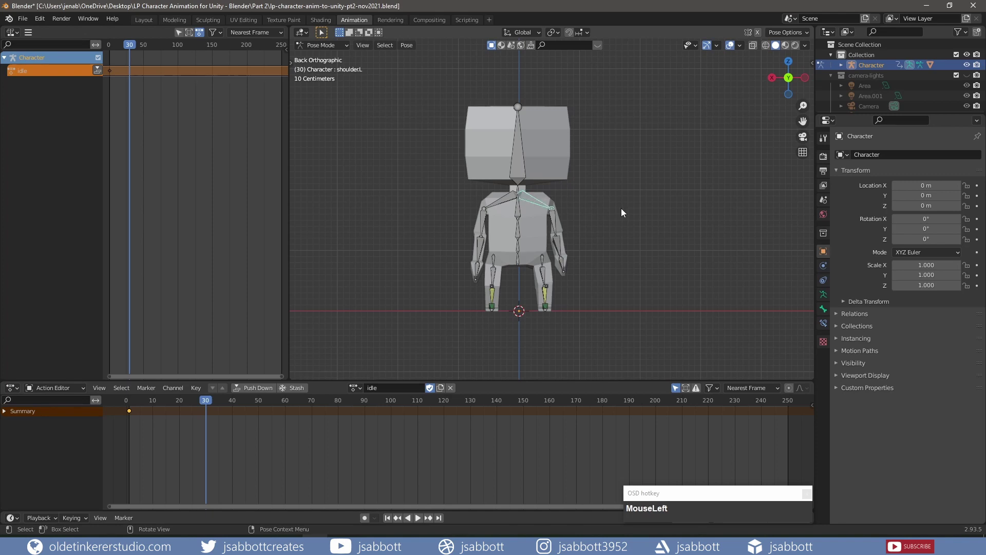
key(r)
key(y)
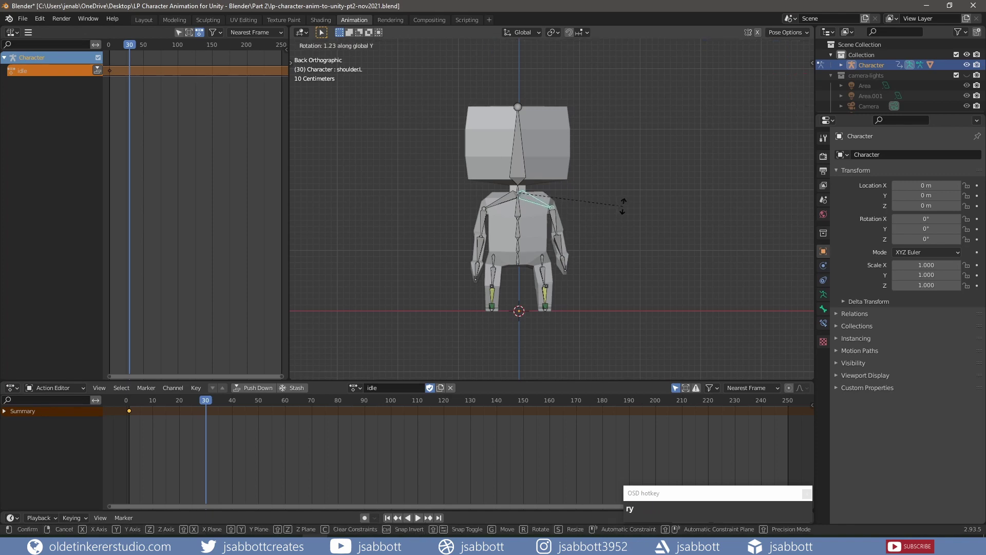
click(625, 209)
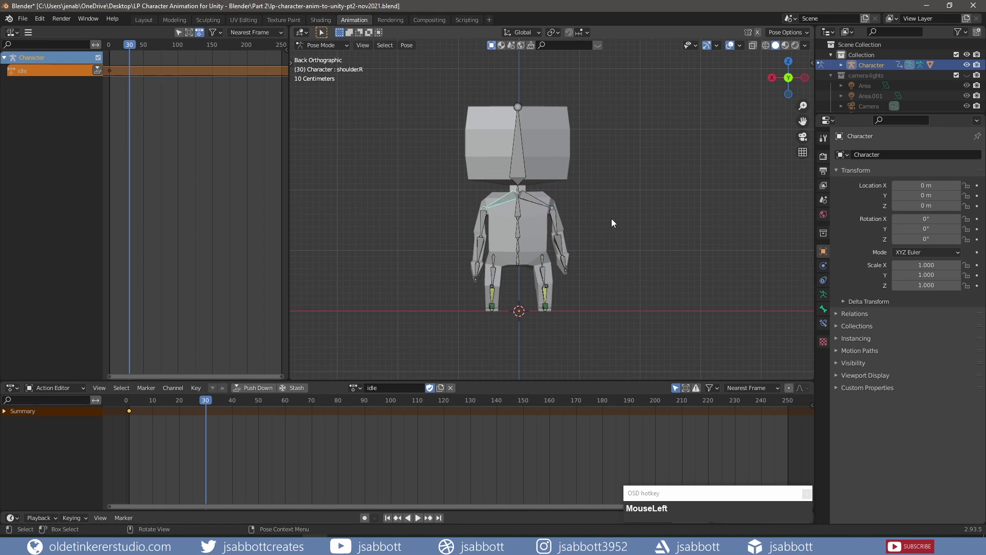
key(r)
key(y)
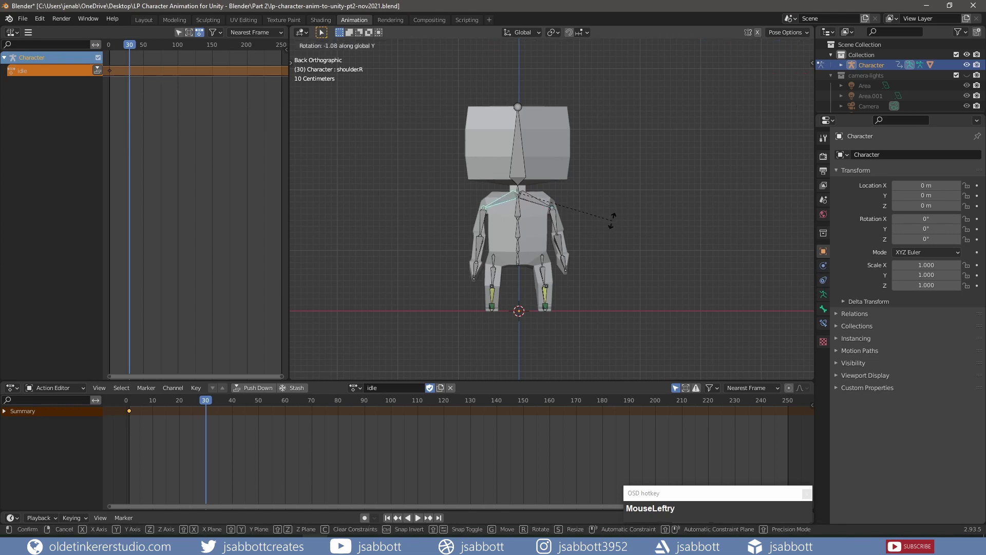
click(612, 226)
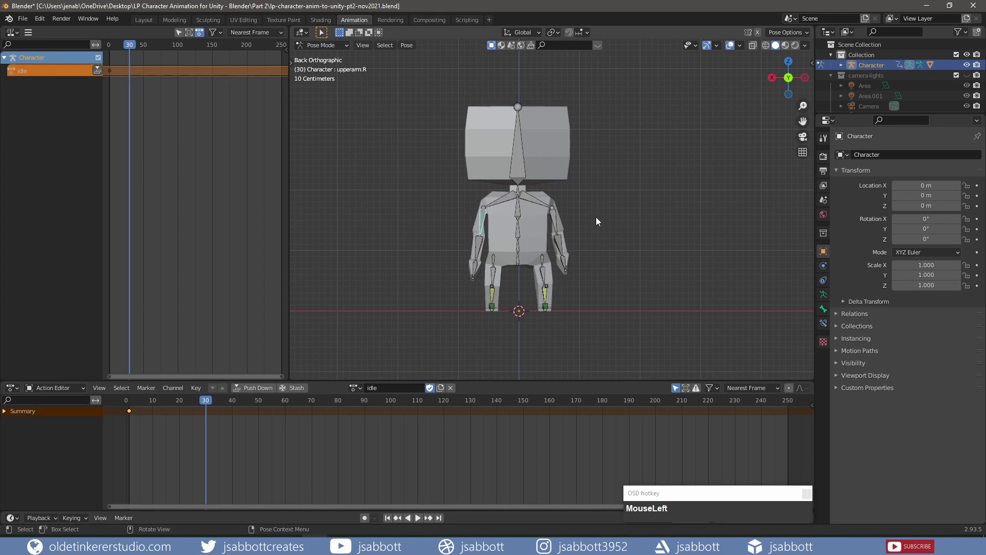
- Tilt the right and left upper arms slightly around Y
key(r)
key(y)
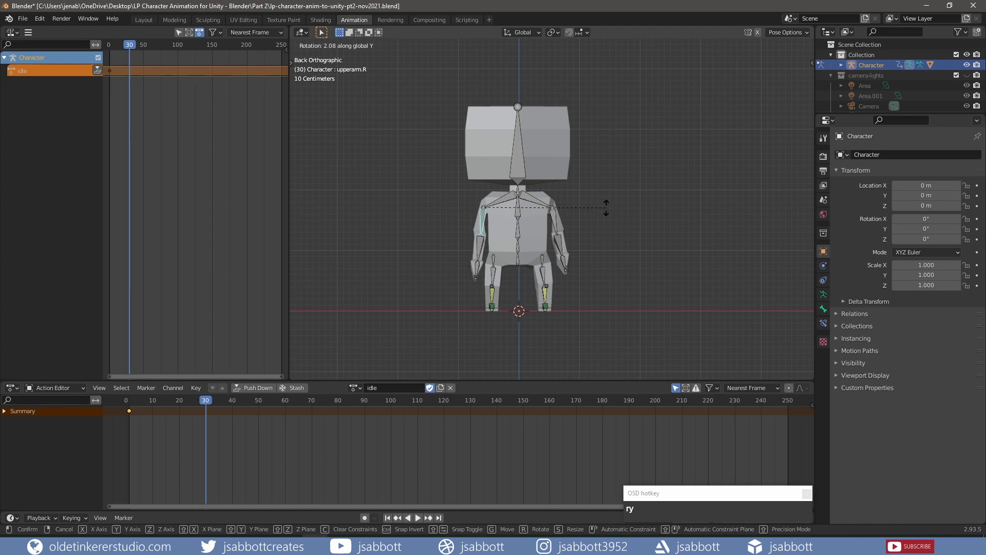
click(607, 211)
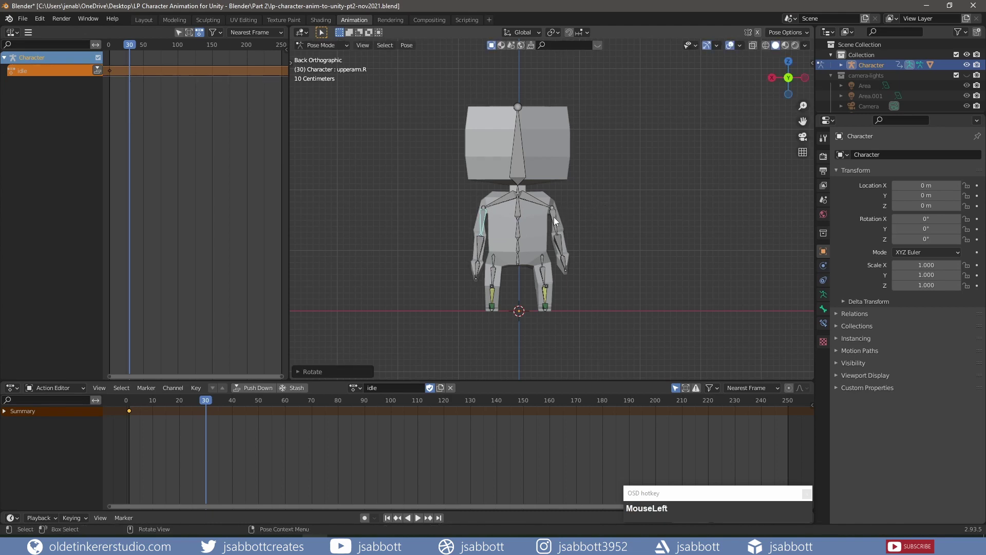
key(r)
key(y)
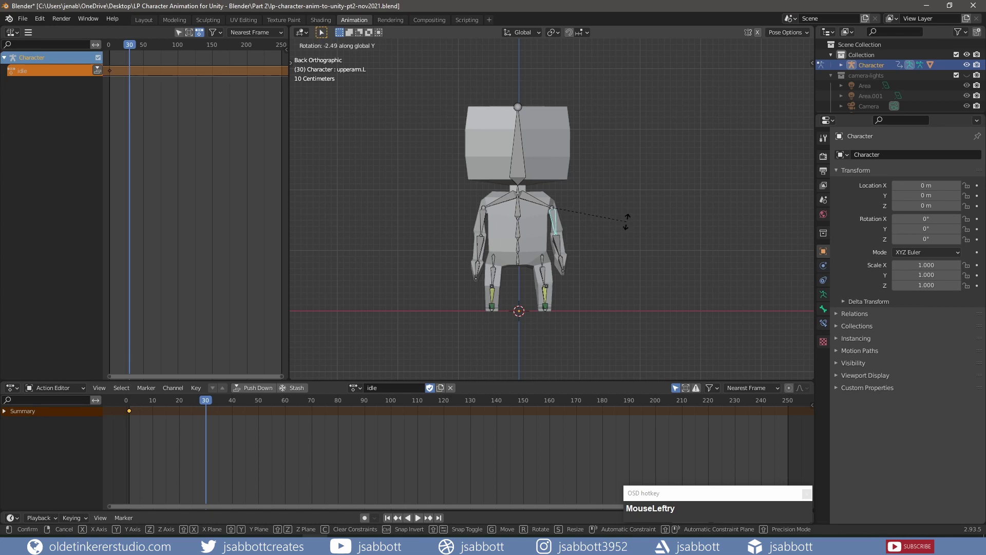
click(625, 227)
- Keyframe the whole pose at frame 30 and copy the starting keyframe
key(a)
key(i)
click(624, 228)
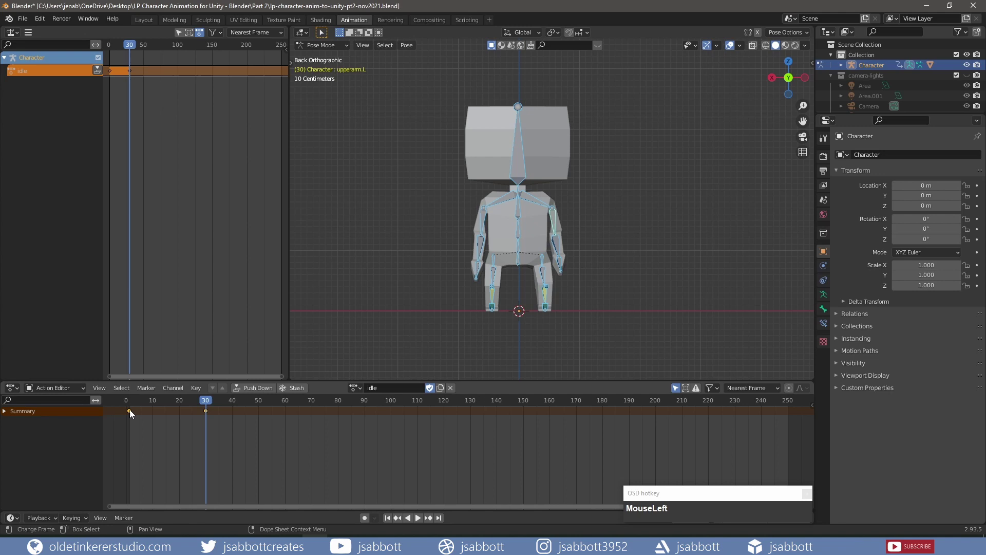
key(ctrl+c)
- Paste the starting pose as a keyframe at frame 60 so the idle action loops
drag(208, 402, 287, 405)
key(ctrl+v)
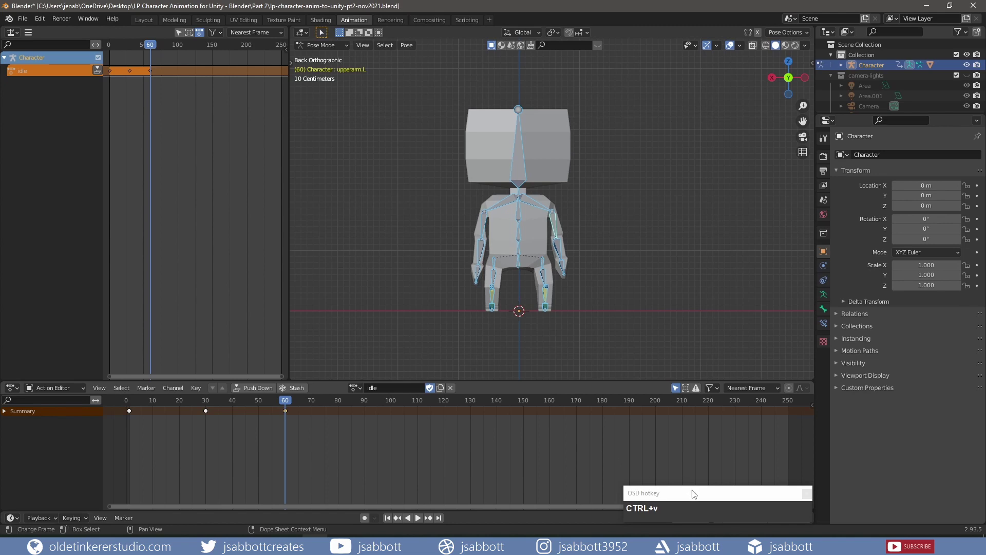
click(696, 496)
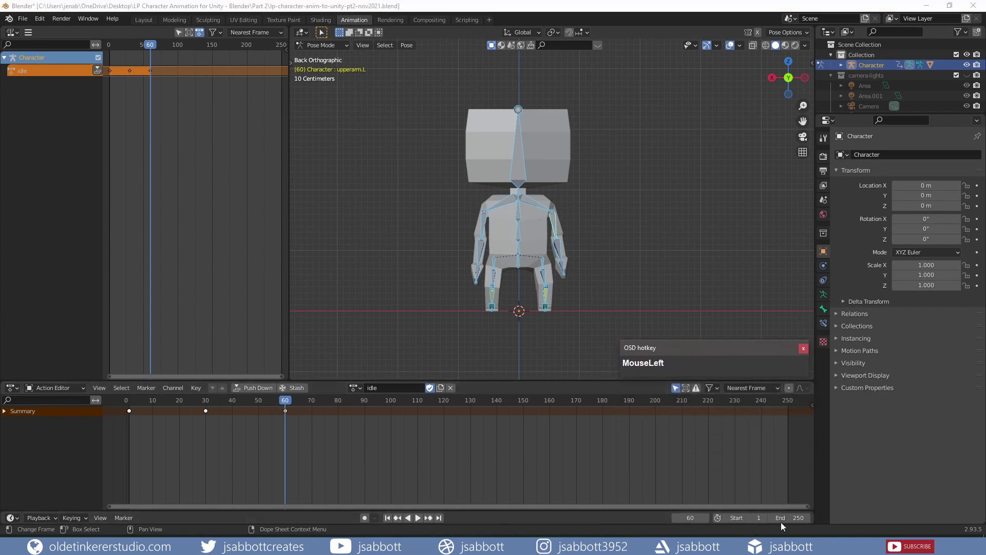
key(KP_5)
key(KP_9)
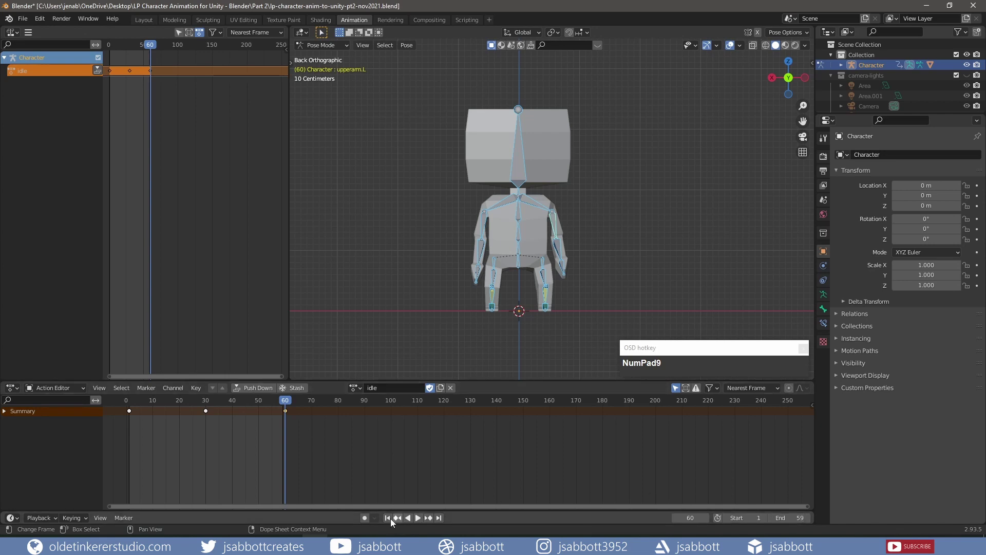
- Rewind to frame 1 and play back the idle loop
click(388, 523)
middle_click(403, 292)
click(416, 523)
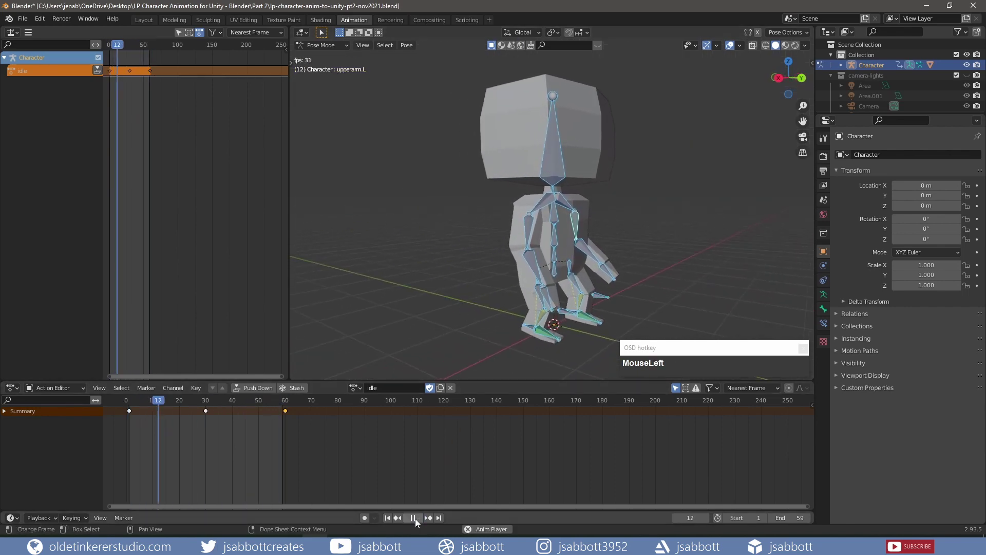
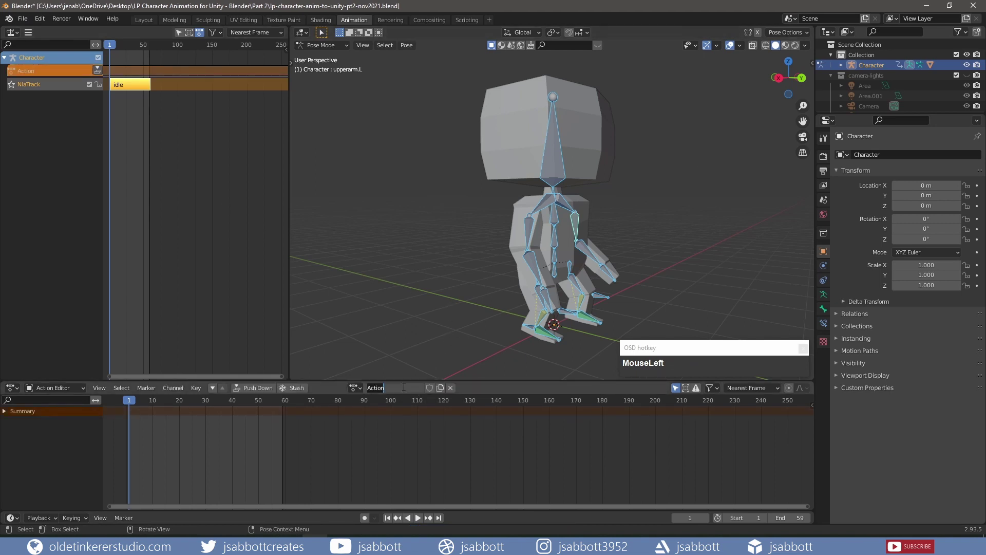
- Name the new action 'walk' and give it a Fake User so it is kept
text(walk)
key(Return)
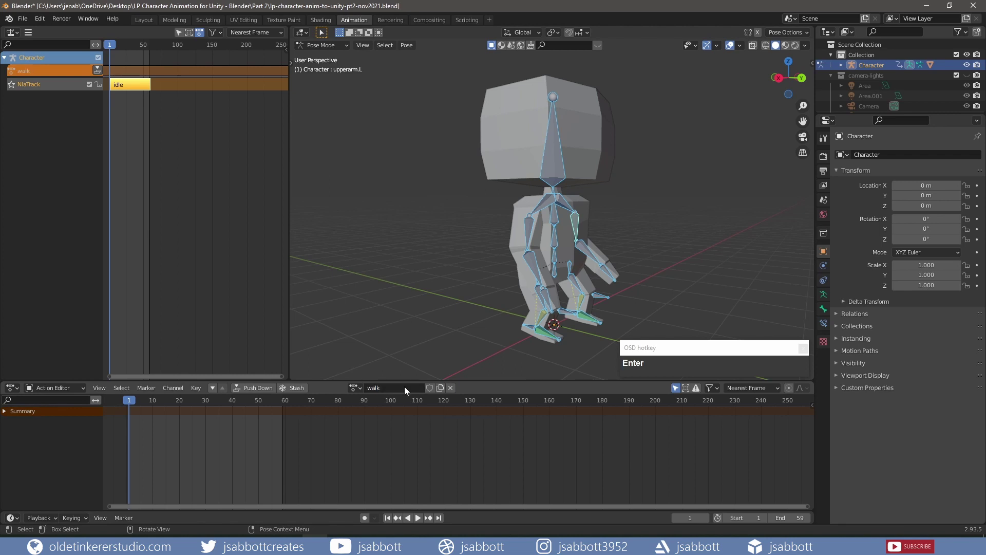
click(431, 392)
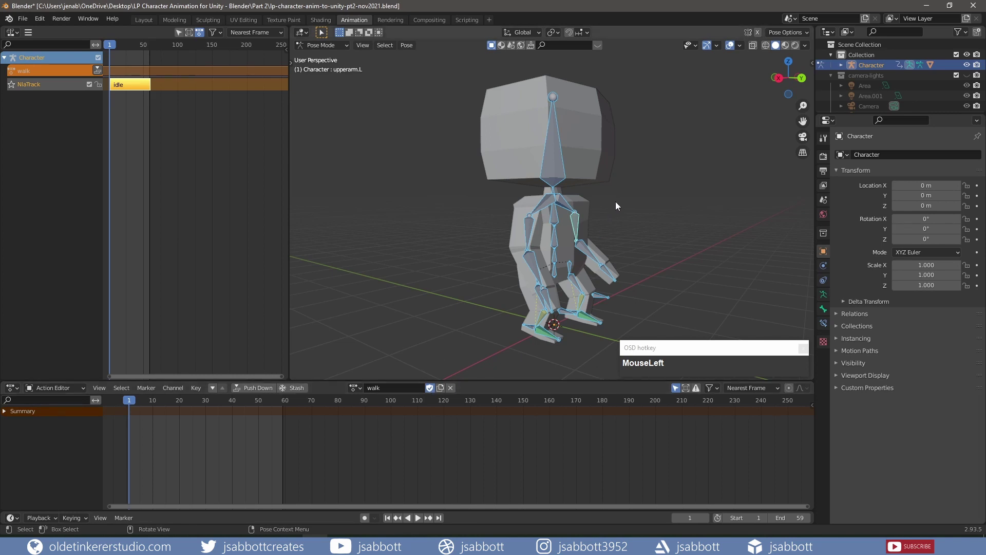
- Clear all bone locations and rotations to return the rig to its rest T-pose
key(alt+g)
key(alt+r)
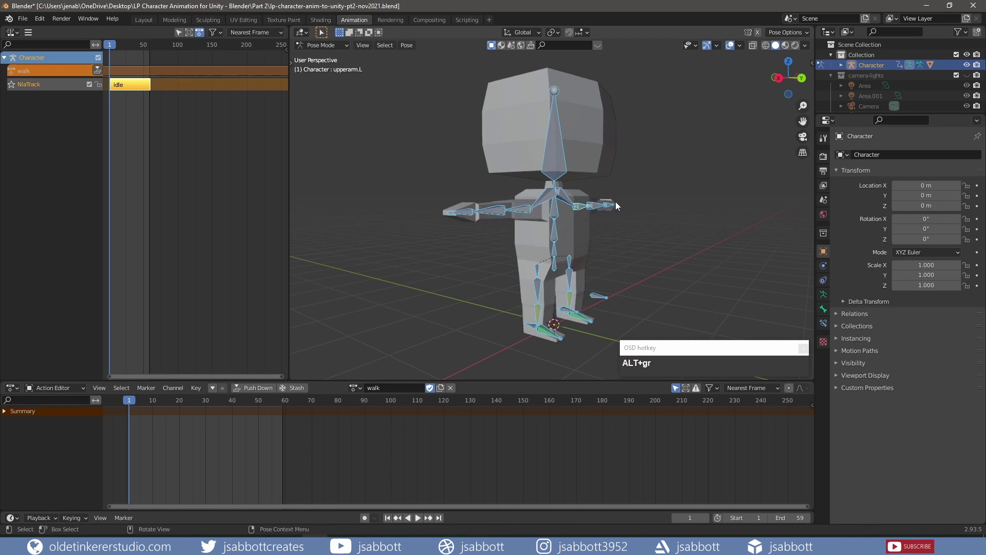
- Move the root bone down along Z so the knees bend into a slight crouch
click(572, 274)
key(g)
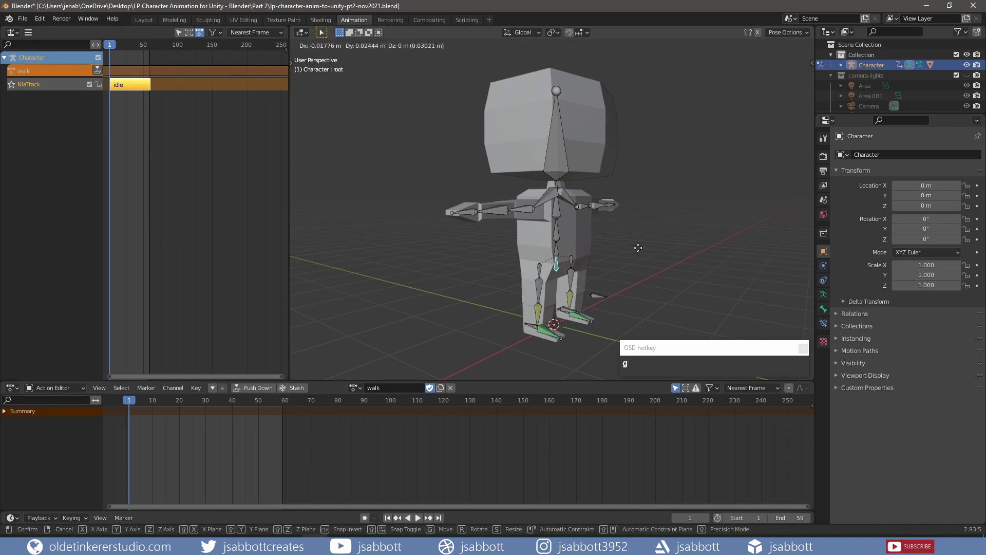
key(ctrl+z)
key(g)
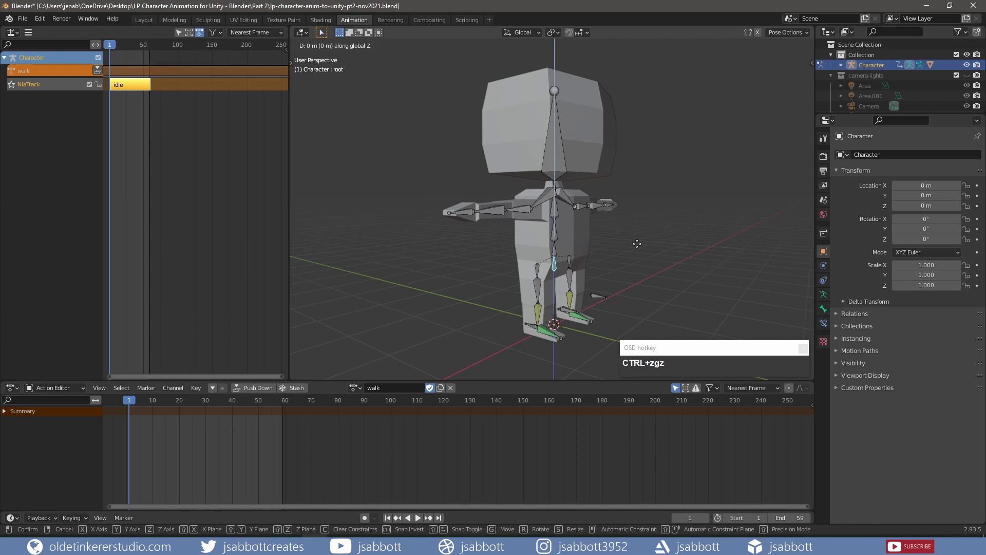
drag(639, 249, 645, 247)
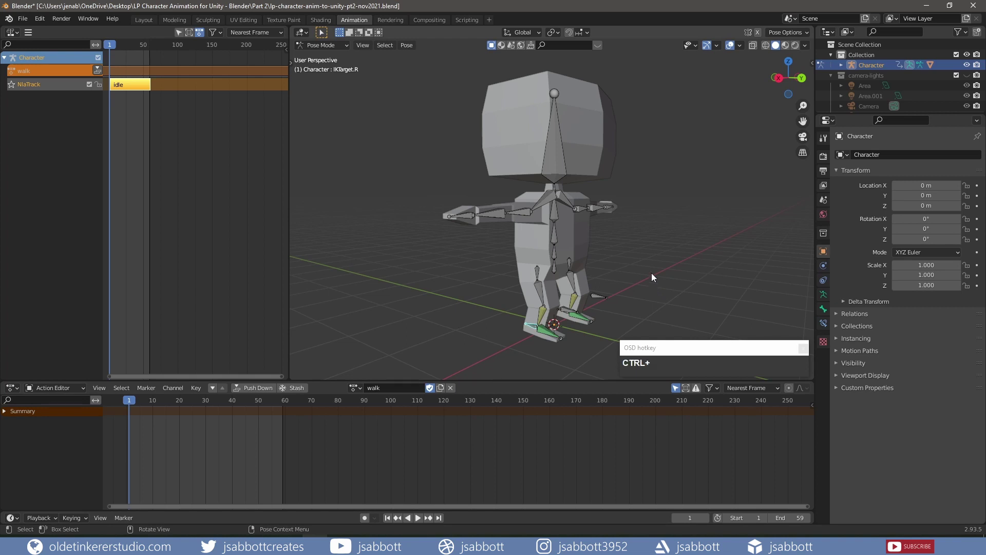
- In side view, move the right foot's IK target forward and tilt it
key(KP_3)
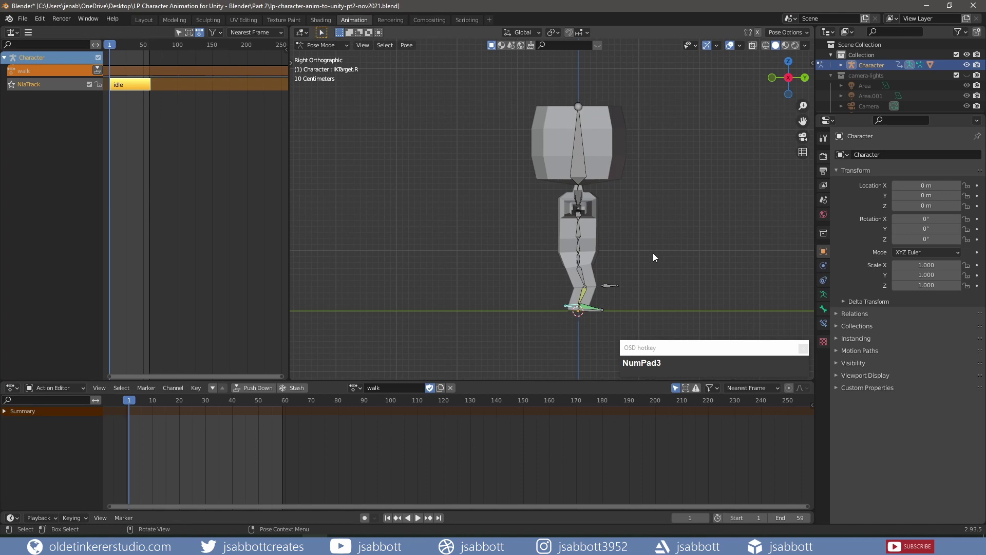
key(r)
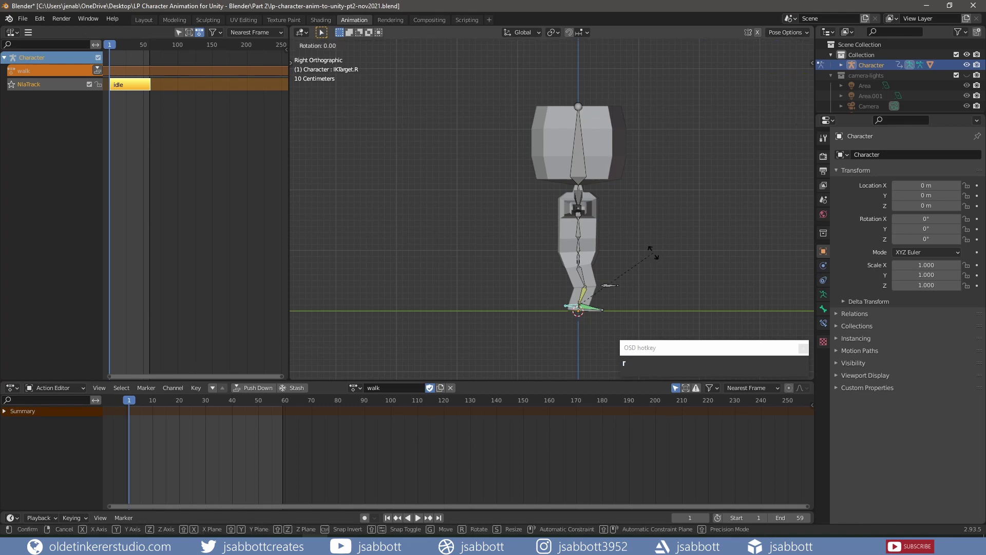
click(660, 246)
key(ctrl+z)
key(g)
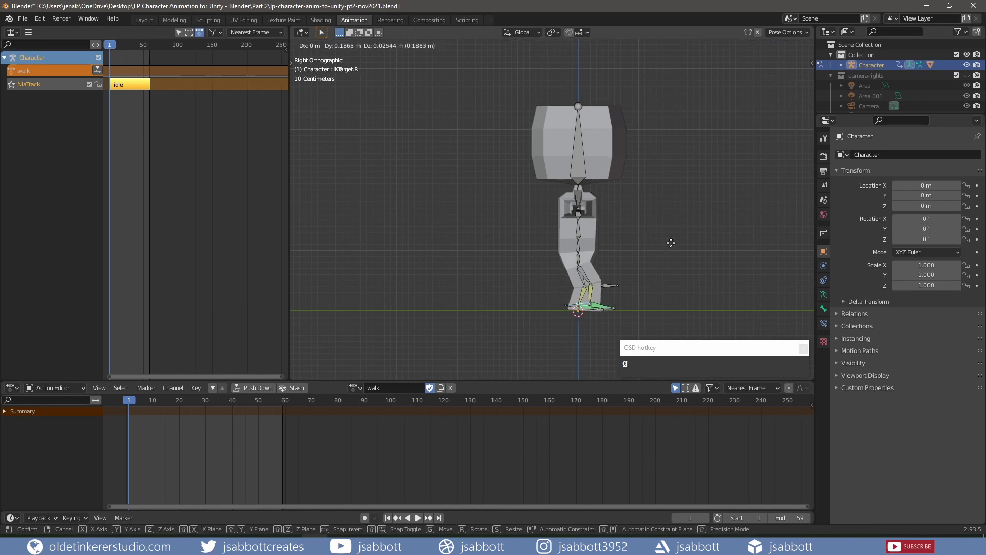
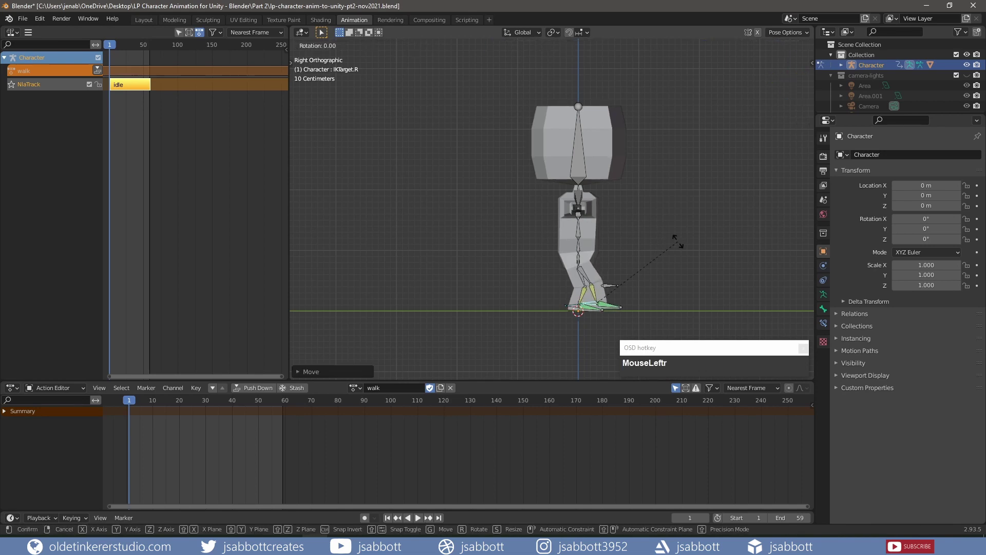
click(654, 219)
scroll(up, 3)
scroll(down, 3)
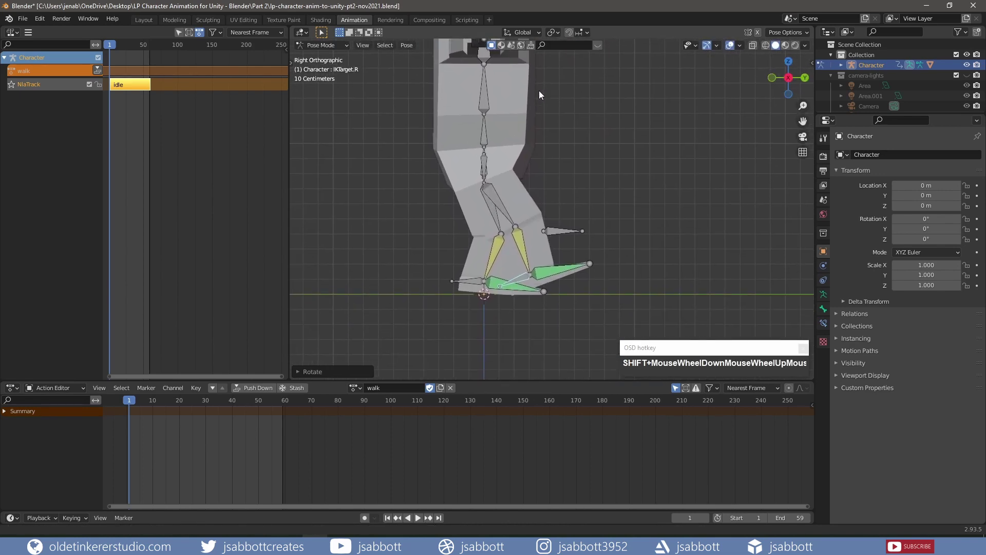
drag(610, 211, 600, 239)
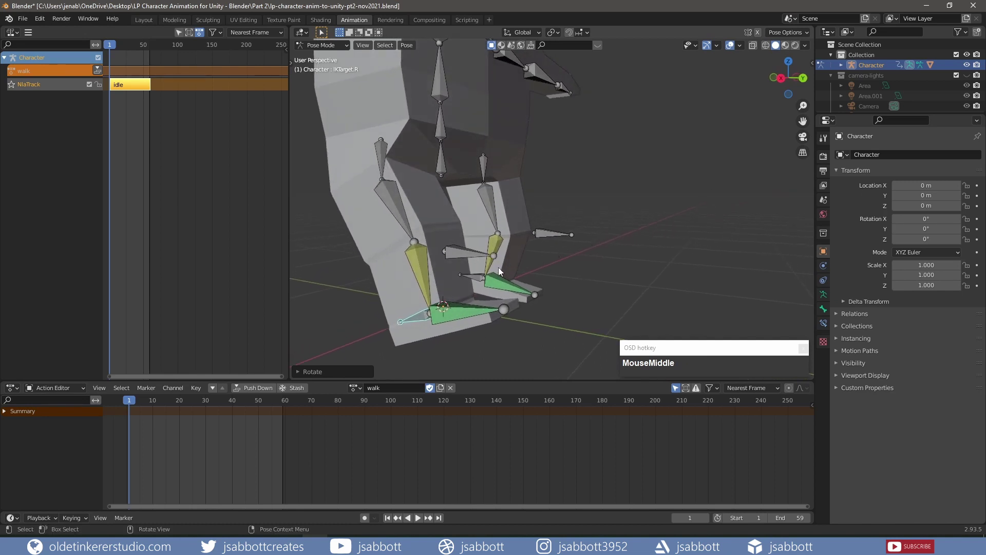
- Move the left foot's IK target back and up and tilt it, forming the stride
click(476, 281)
key(KP_3)
drag(661, 215, 592, 221)
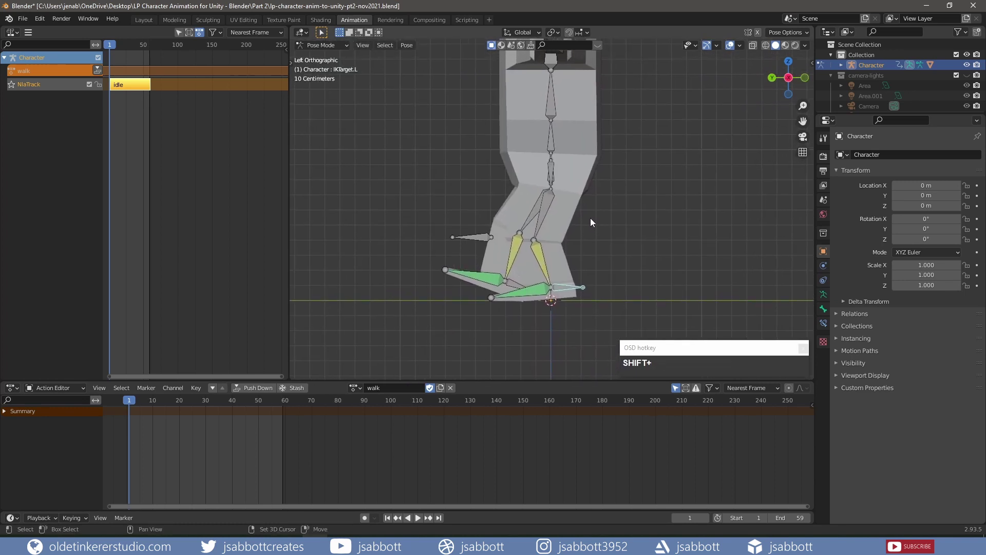
key(g)
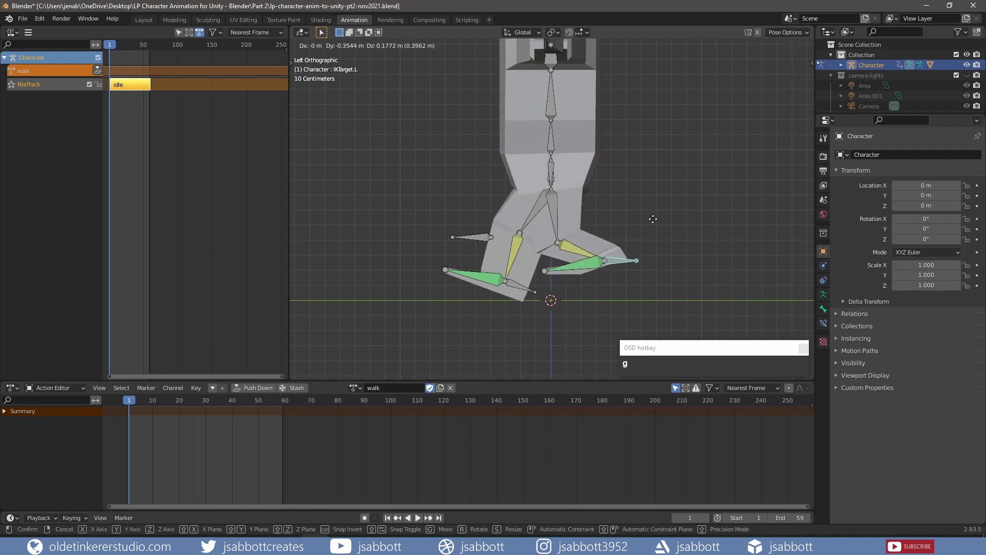
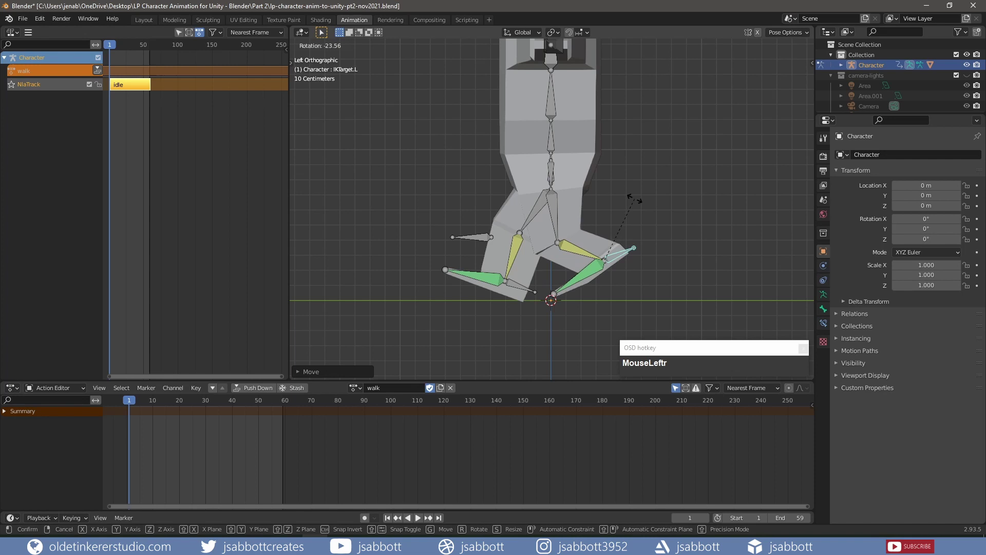
click(631, 195)
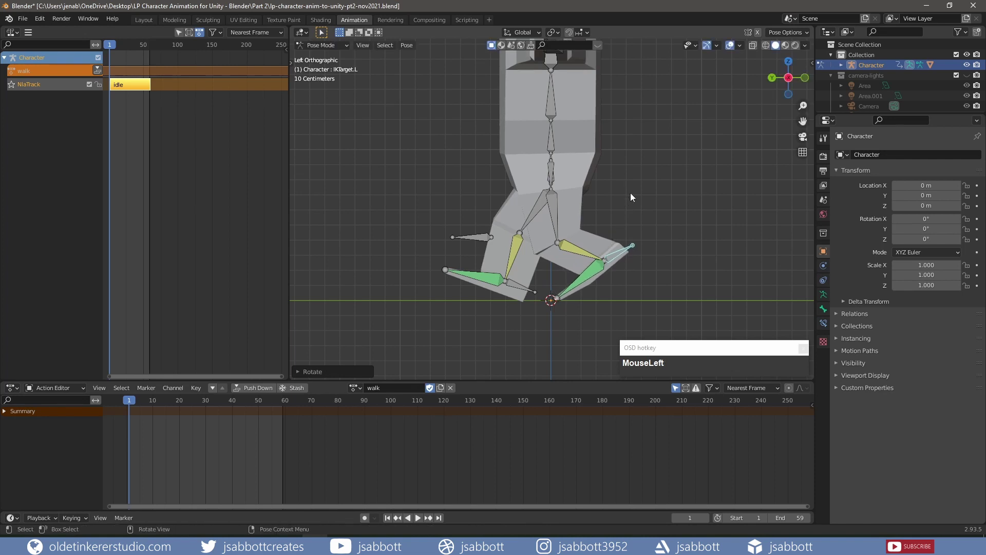
scroll(down, 3)
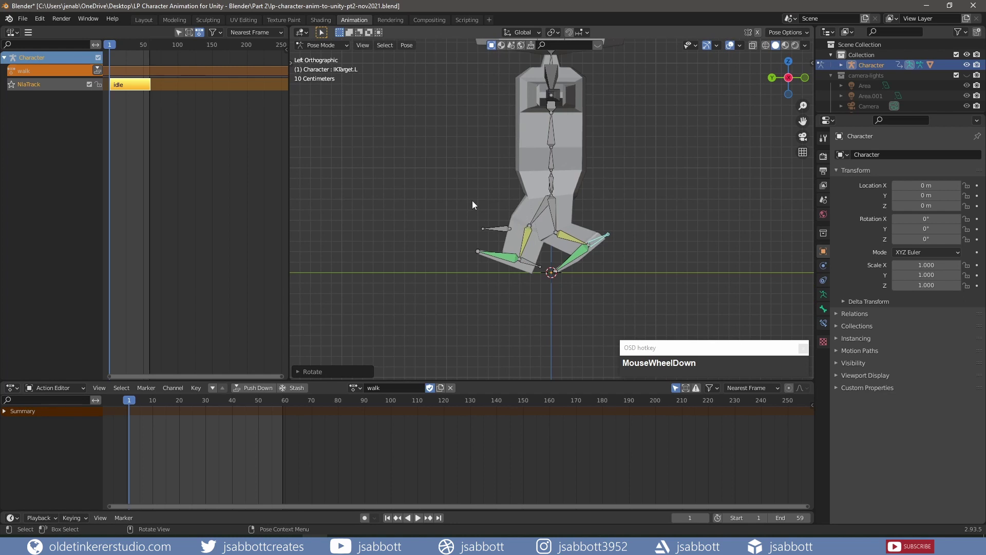
drag(425, 168, 425, 95)
- From behind, lower the right upper arm about Y and bend the right forearm about X
click(426, 100)
key(KP_1)
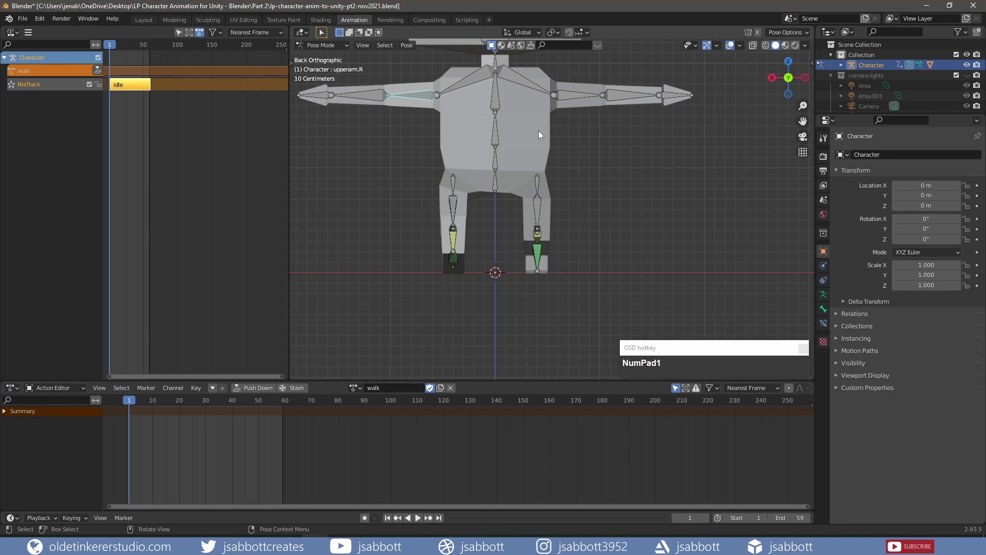
key(r)
key(y)
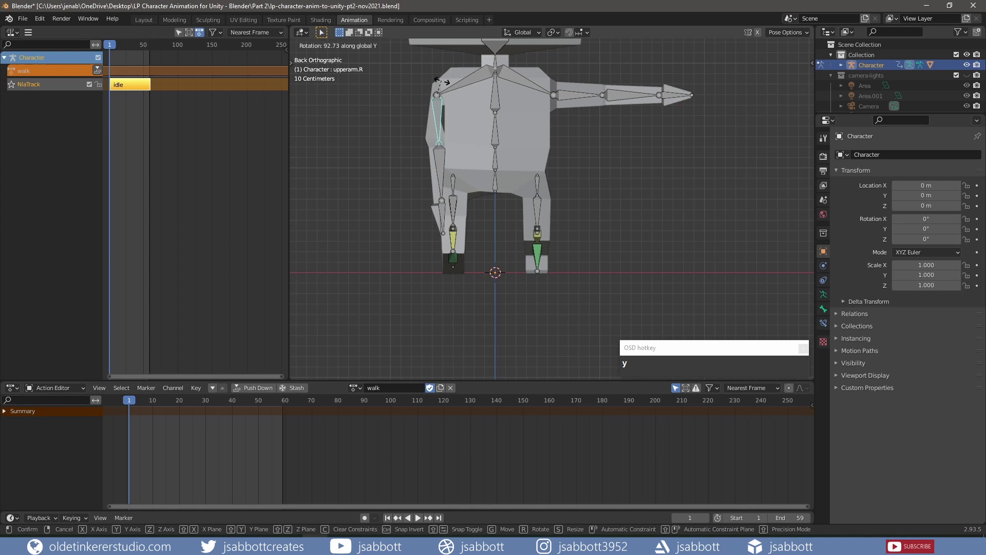
click(445, 84)
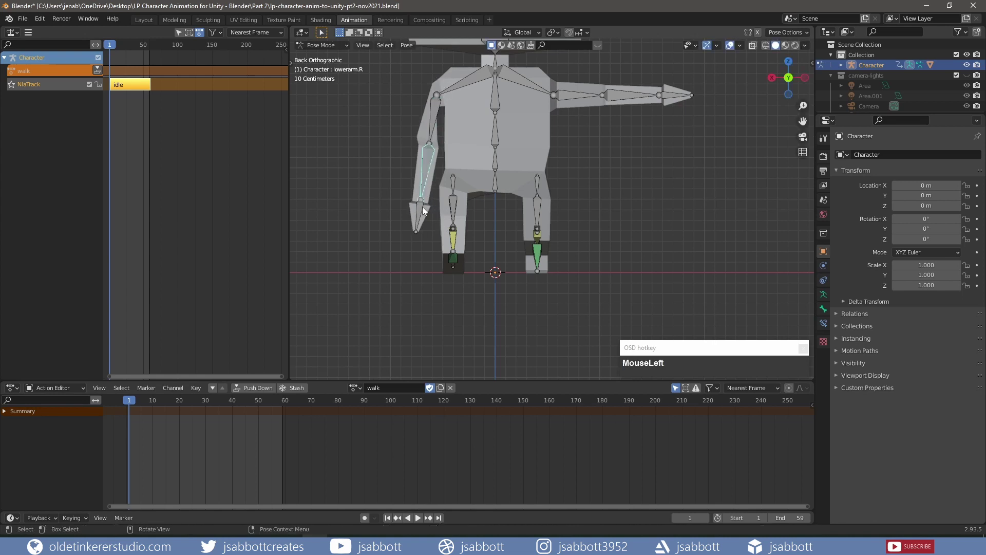
drag(384, 264, 645, 234)
key(r)
key(x)
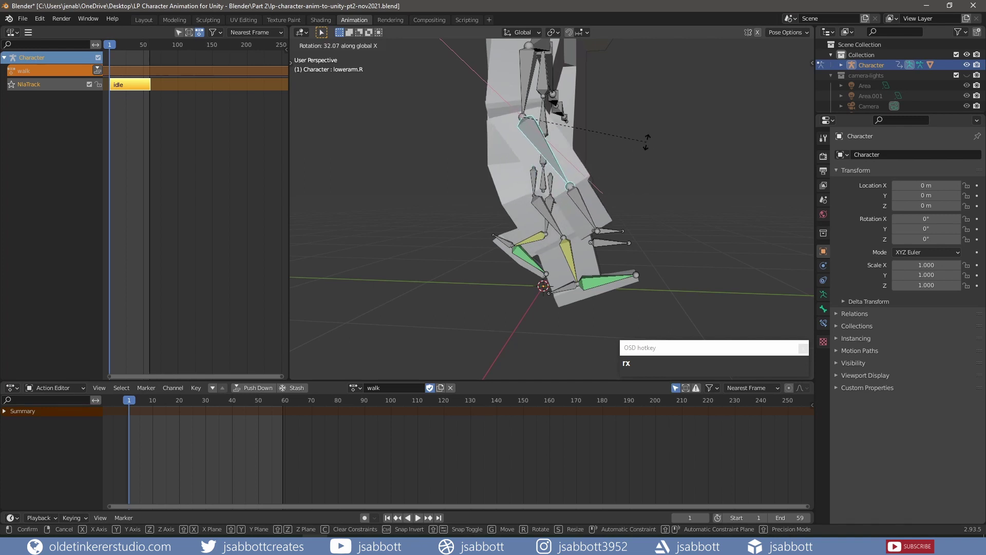
click(648, 142)
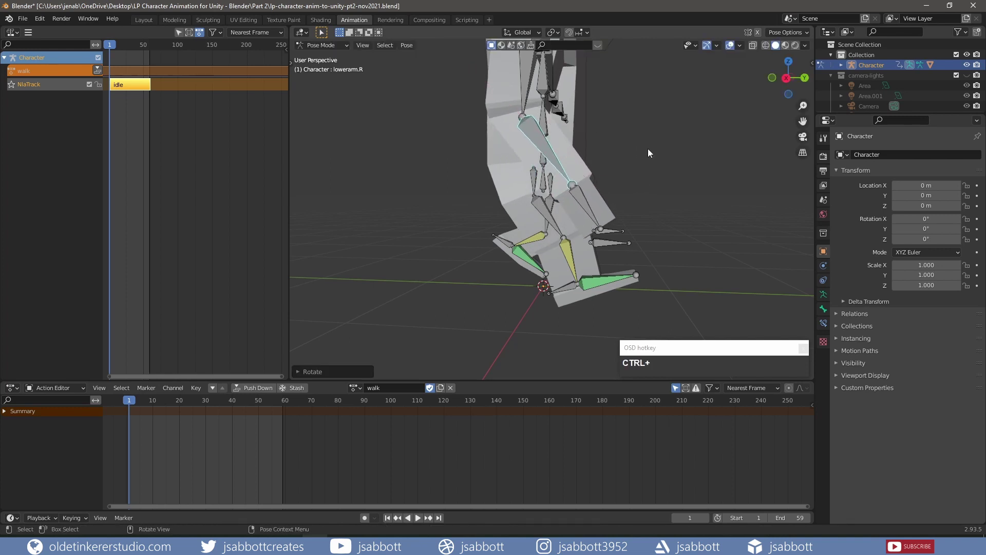
- In side view, swing the right upper arm about X roughly 24 degrees
key(KP_3)
middle_click(645, 147)
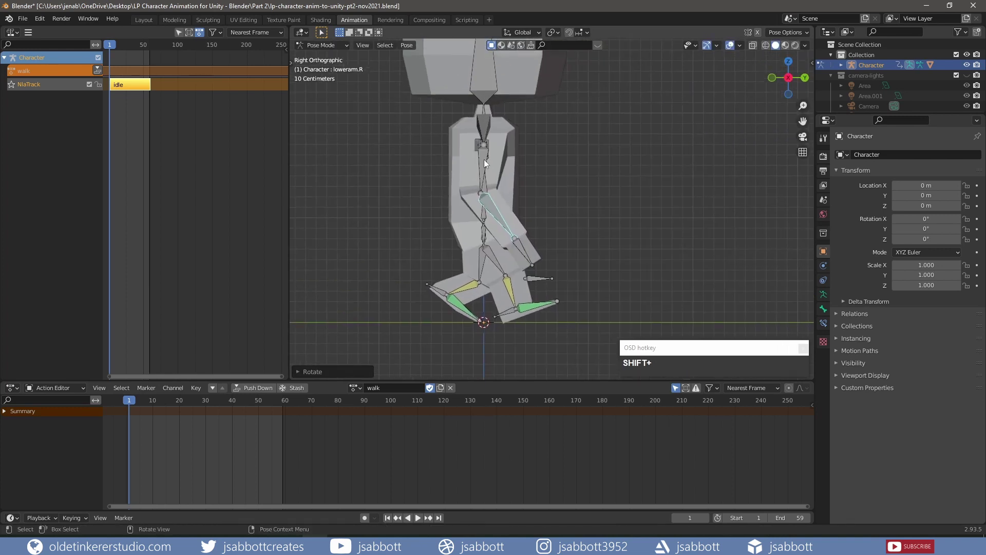
click(486, 163)
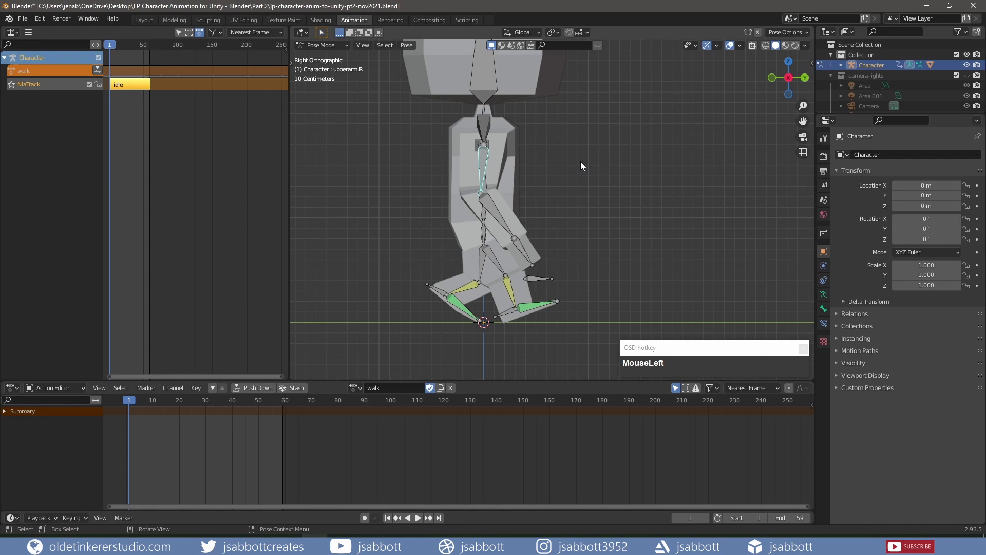
key(r)
key(x)
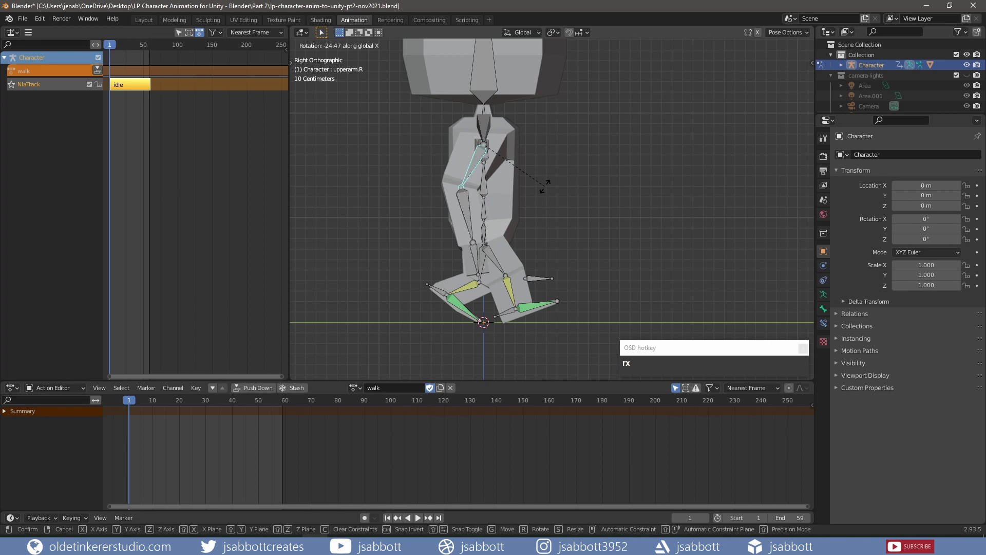
click(546, 189)
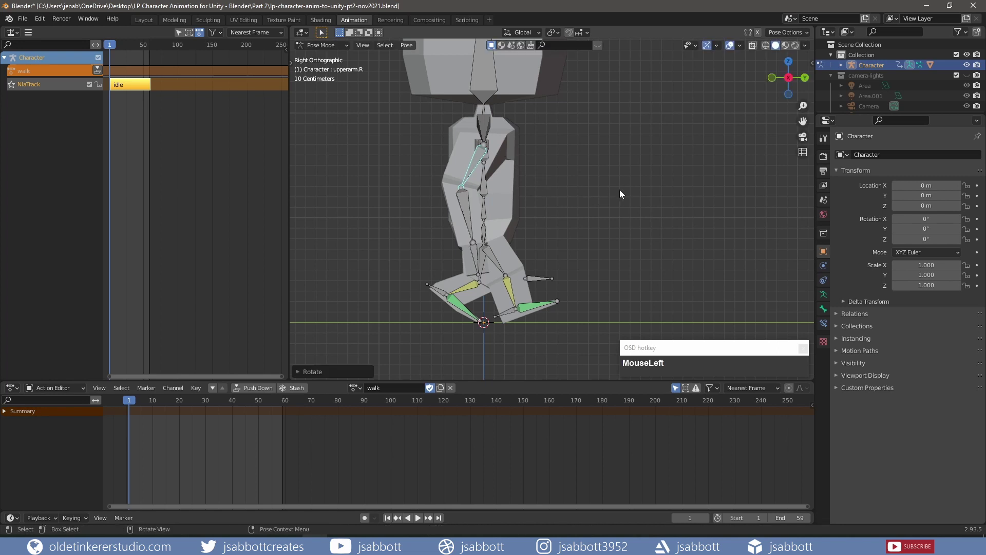
- Lower the left upper arm to the side about Y and bend the left forearm about X
key(KP_1)
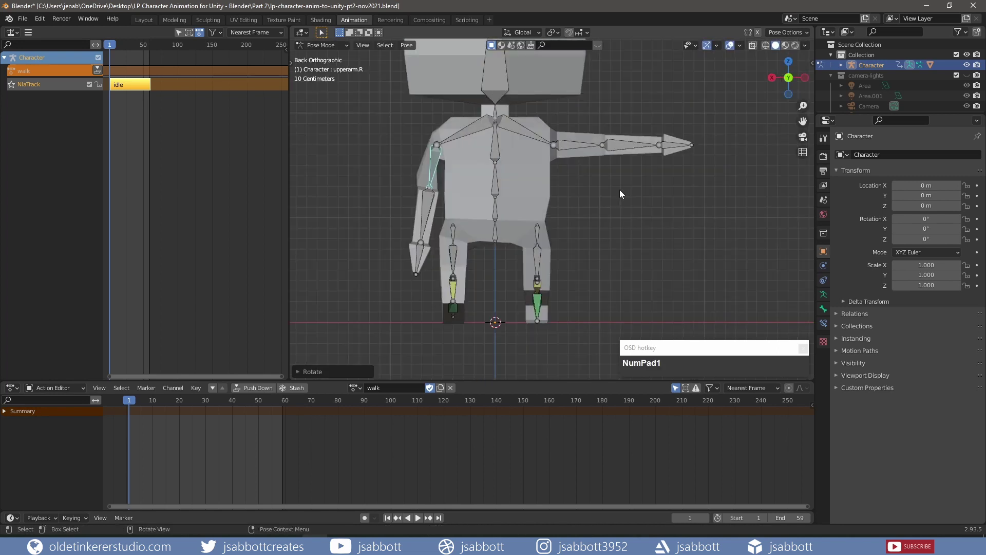
click(569, 146)
key(r)
key(y)
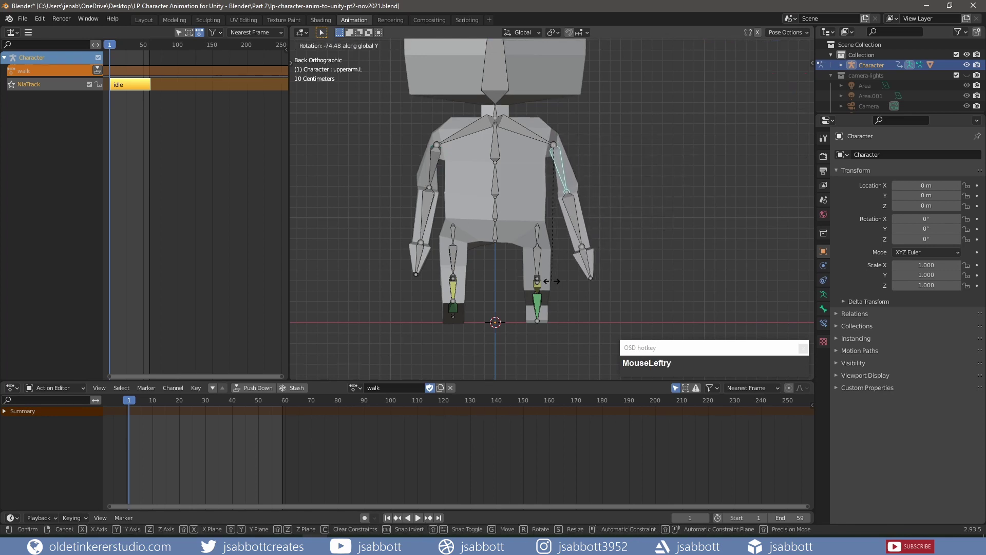
click(533, 285)
drag(663, 245, 653, 261)
key(r)
key(x)
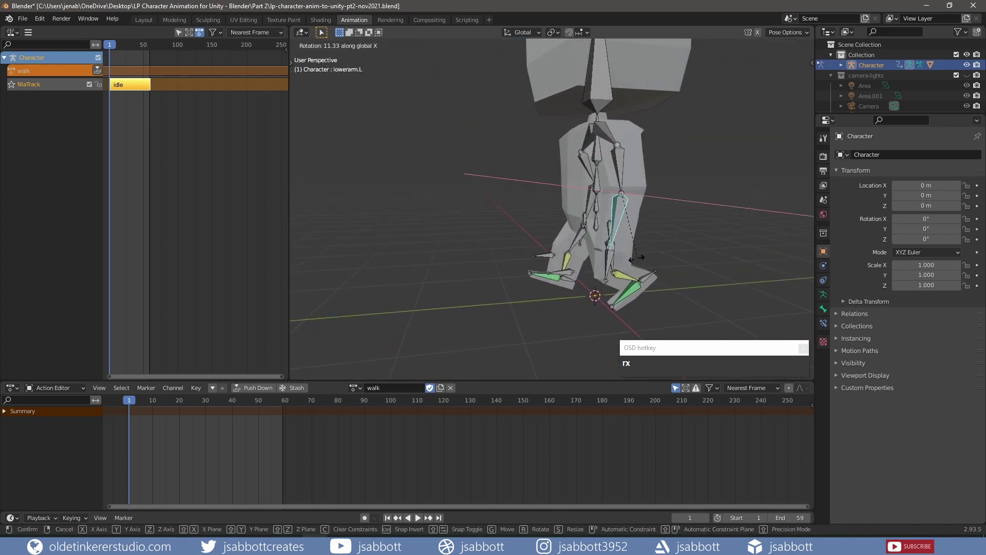
click(622, 262)
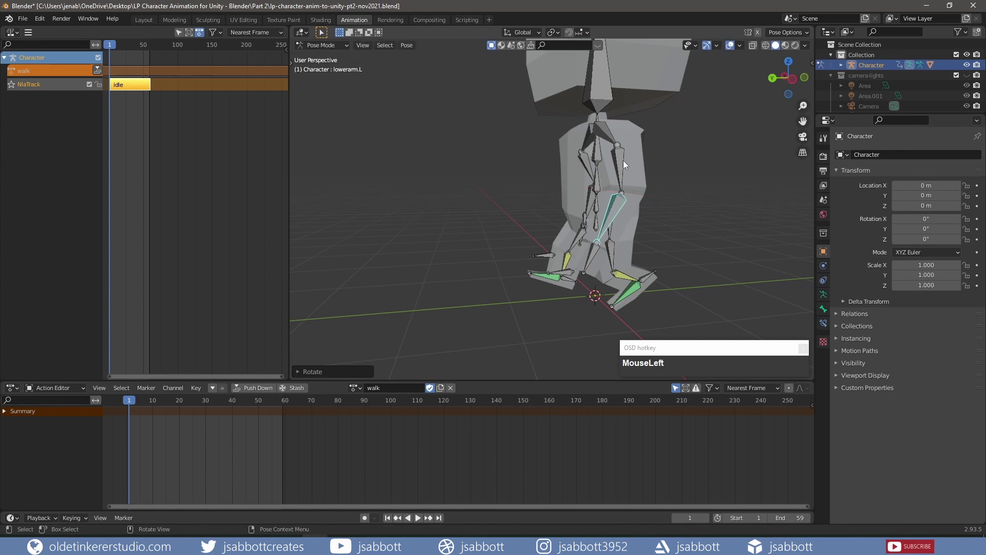
- Swing the left upper arm forward in side view and review the pose in perspective
key(KP_3)
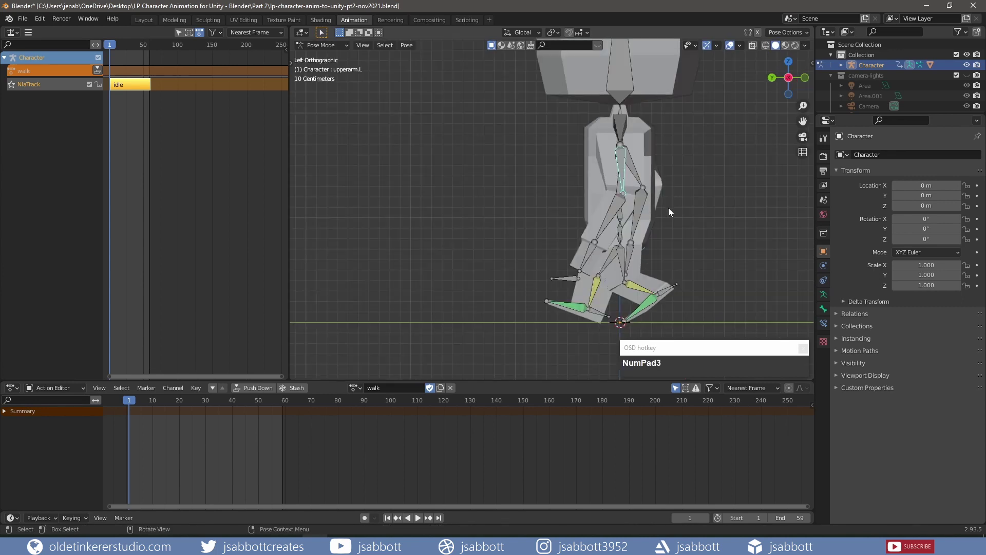
key(r)
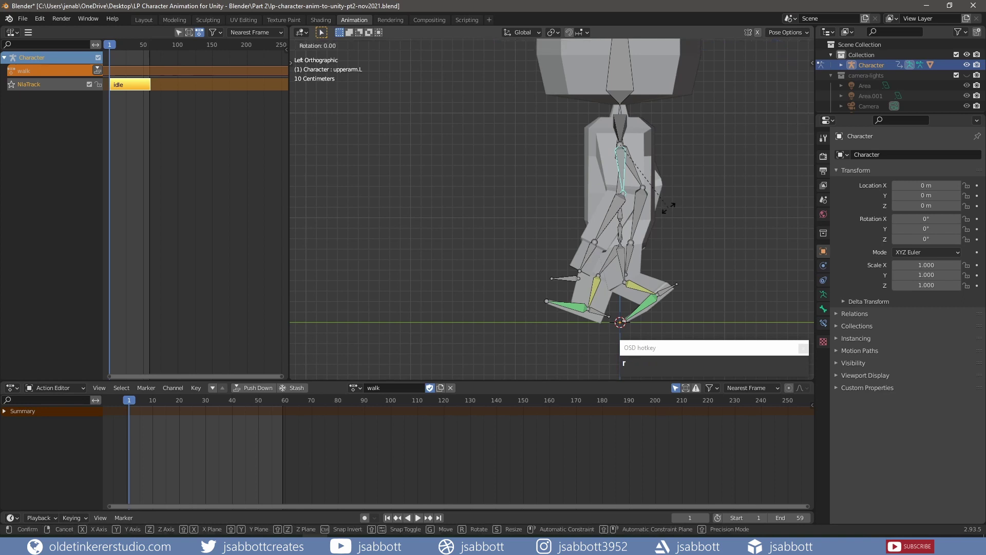
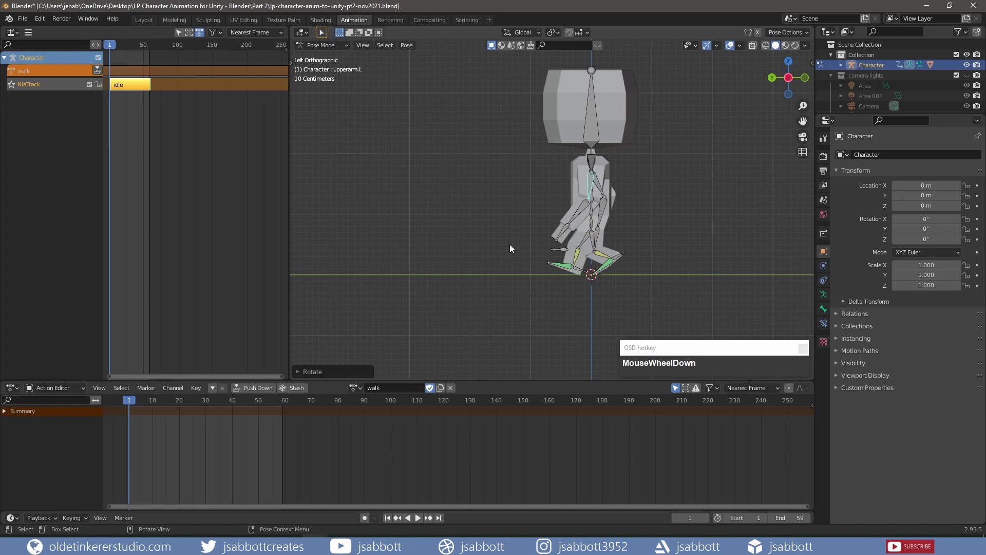
drag(473, 238, 588, 182)
middle_click(588, 184)
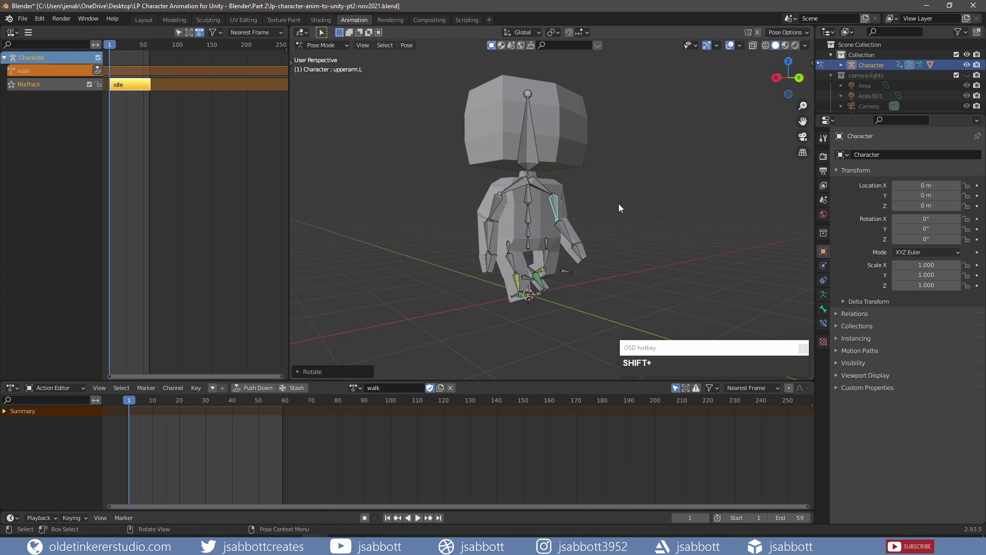
- Keyframe all bones at frame 1 and copy that pose to frame 32
key(a)
key(i)
click(619, 208)
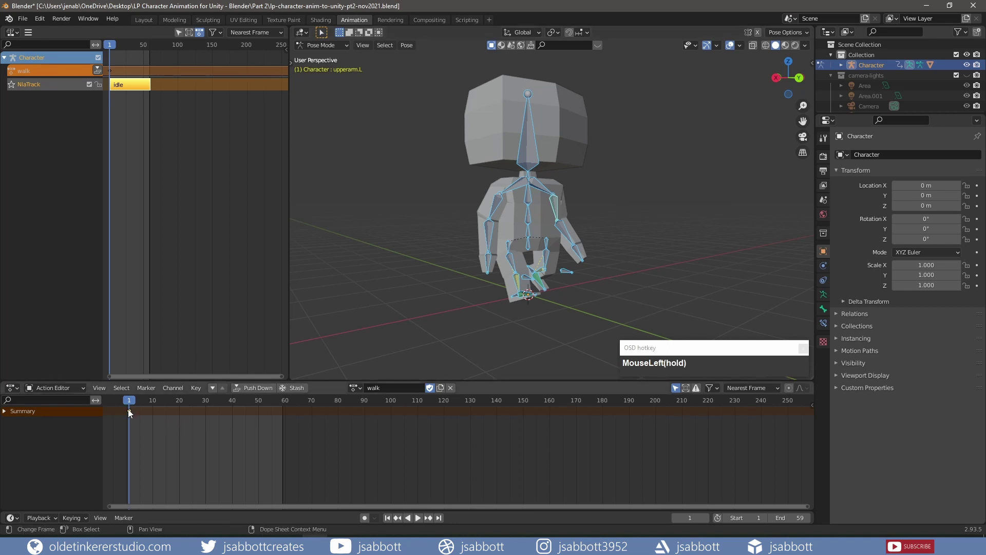
key(ctrl+c)
drag(132, 405, 215, 408)
key(ctrl+v)
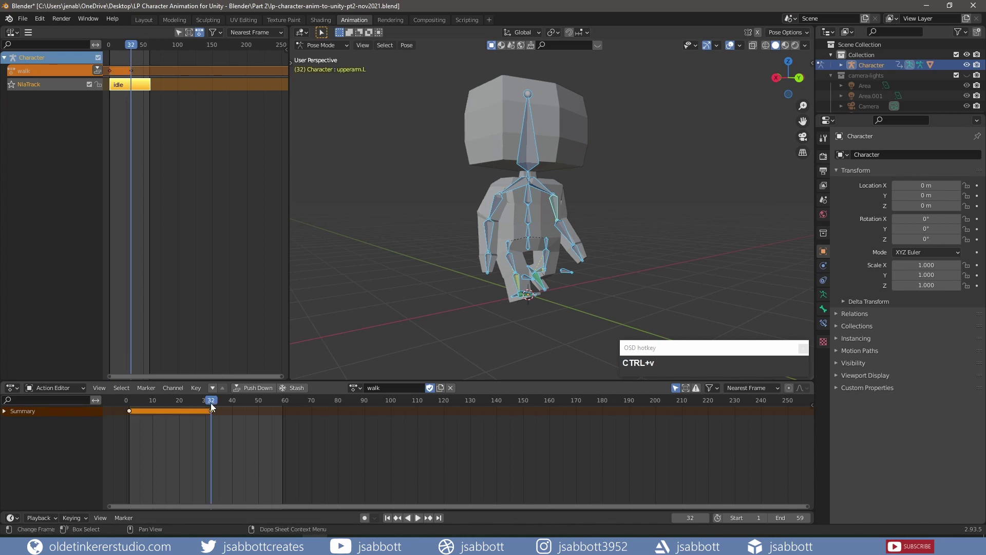
- Paste the mirrored opposite-stride pose at frame 16 and scrub to frame 8
drag(213, 409, 173, 428)
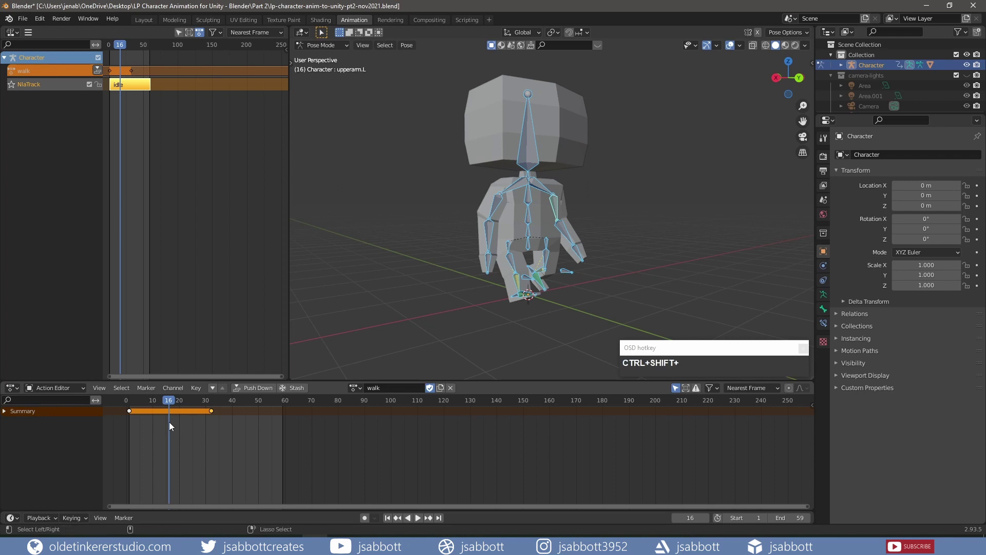
key(ctrl+shift+v)
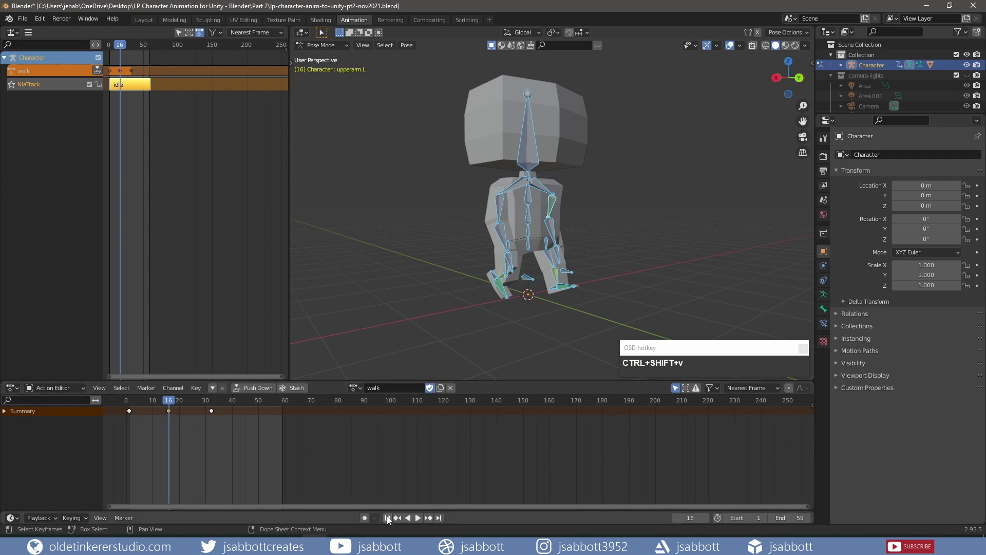
drag(390, 521, 149, 429)
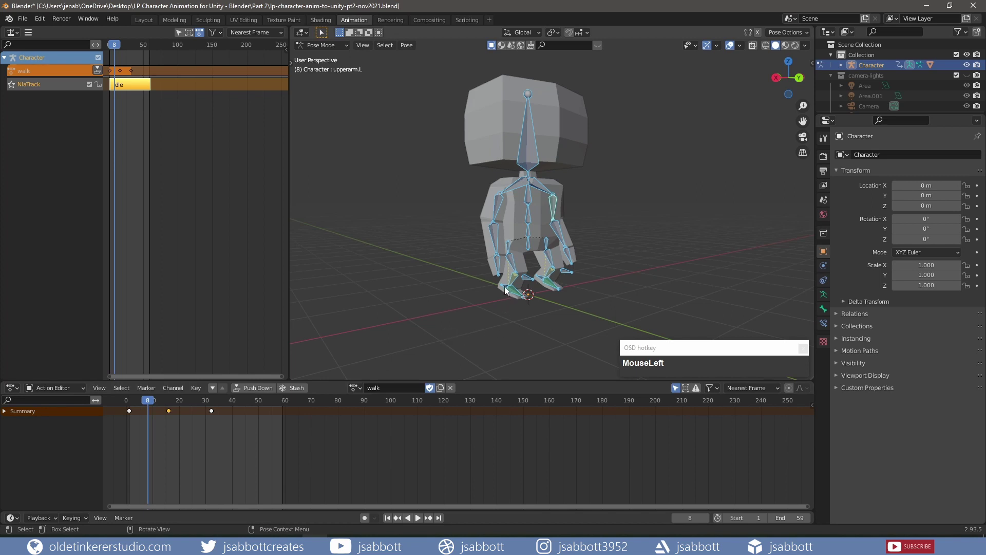
- At frame 8, clear rotations and select the left foot IK target in side view
middle_click(509, 313)
key(KP_3)
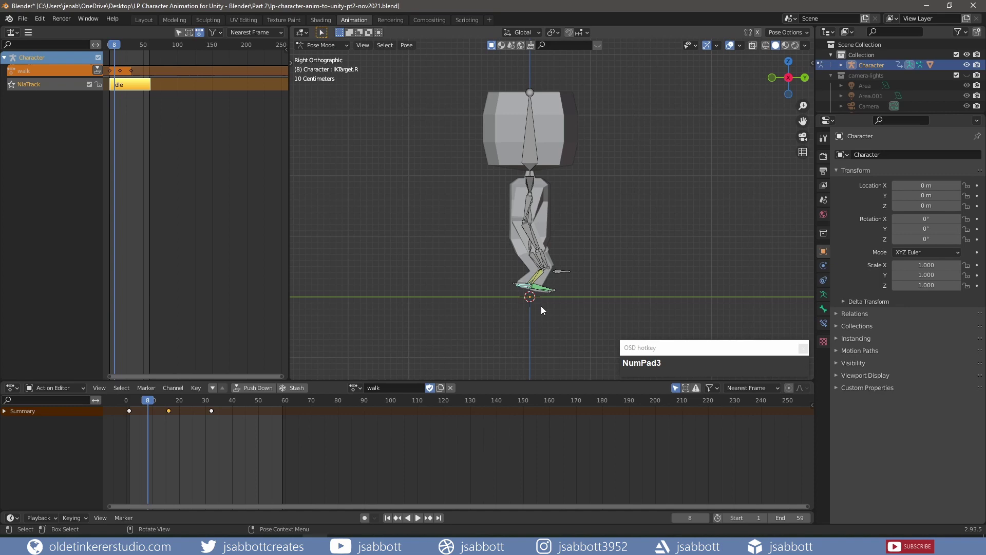
key(alt+r)
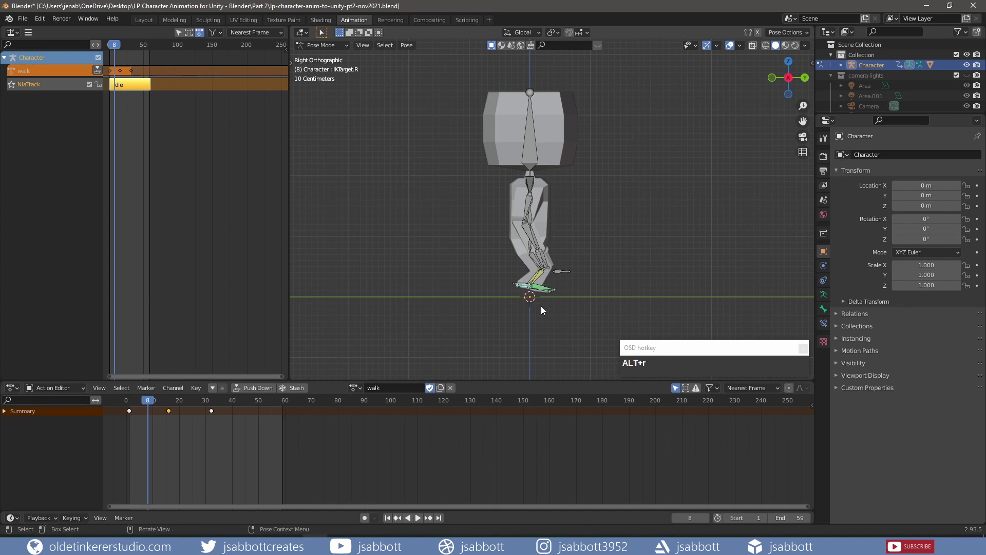
scroll(up, 3)
drag(481, 302, 511, 320)
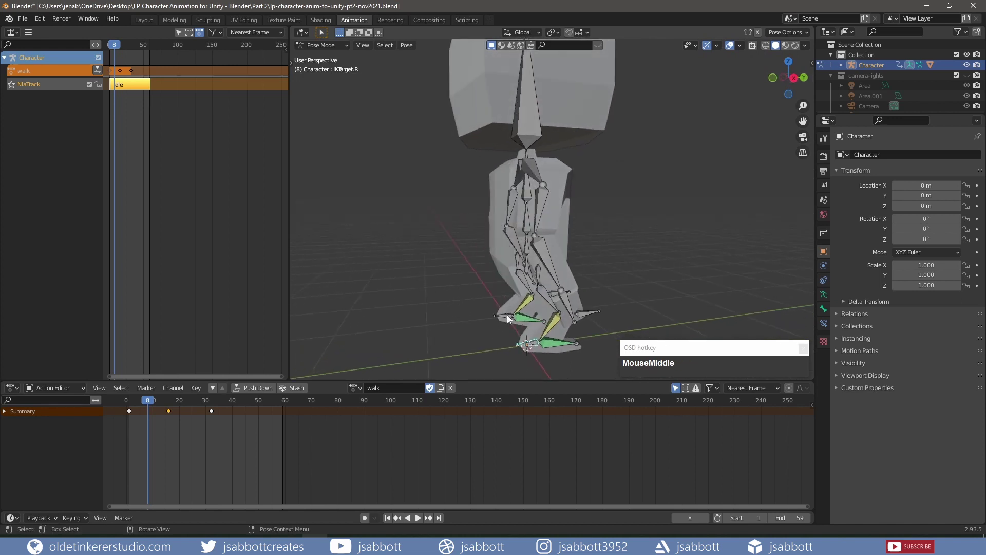
click(508, 316)
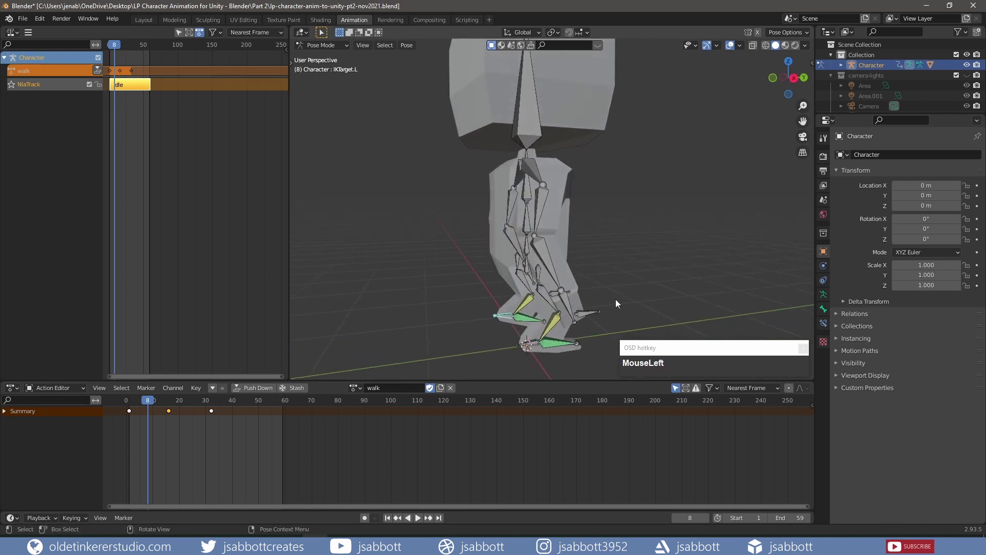
drag(630, 315, 437, 297)
key(KP_3)
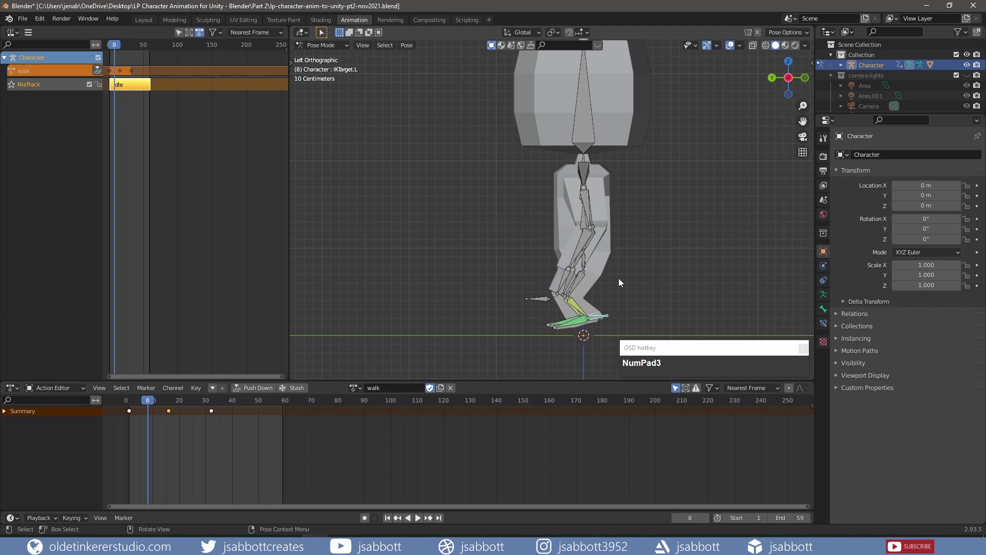
- Lift and tilt the left foot's IK target into a mid-step position
key(g)
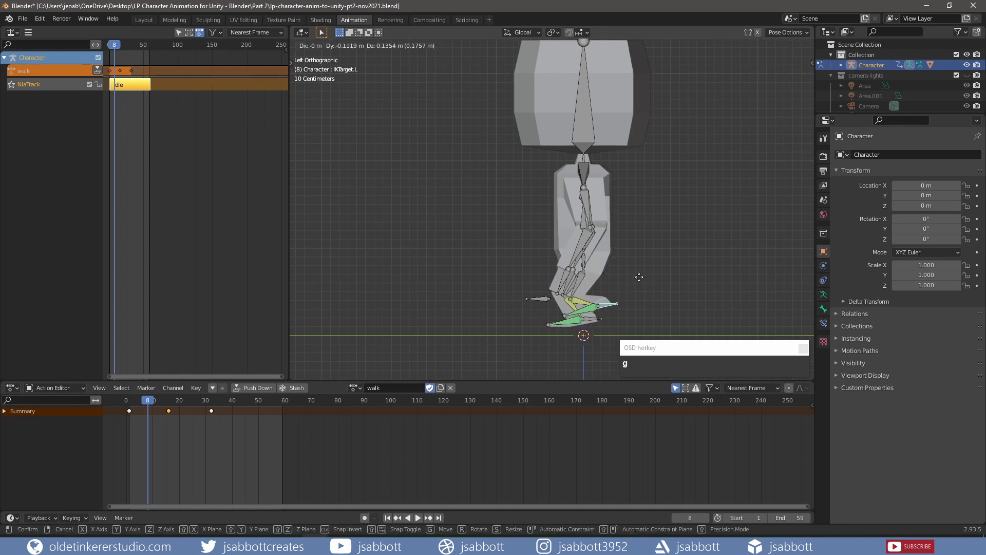
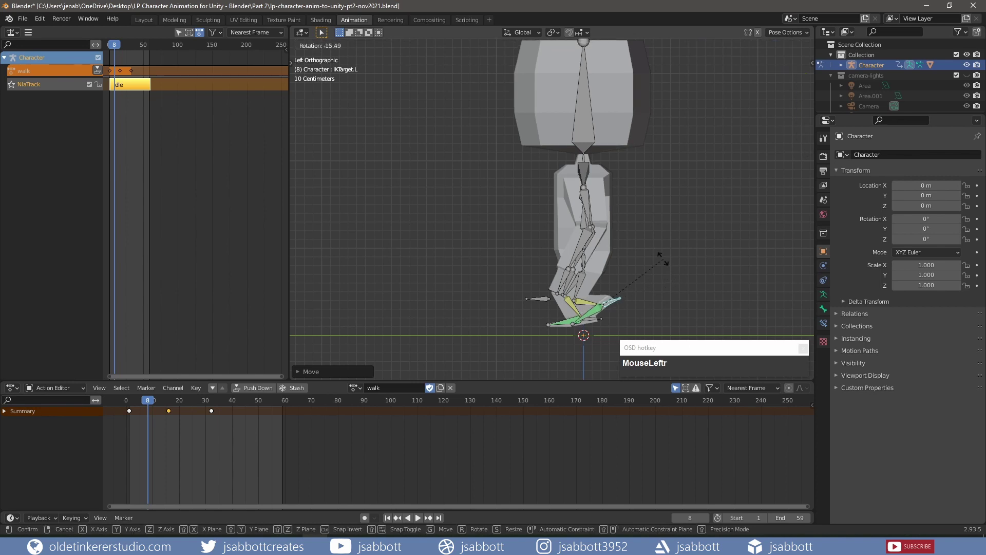
key(g)
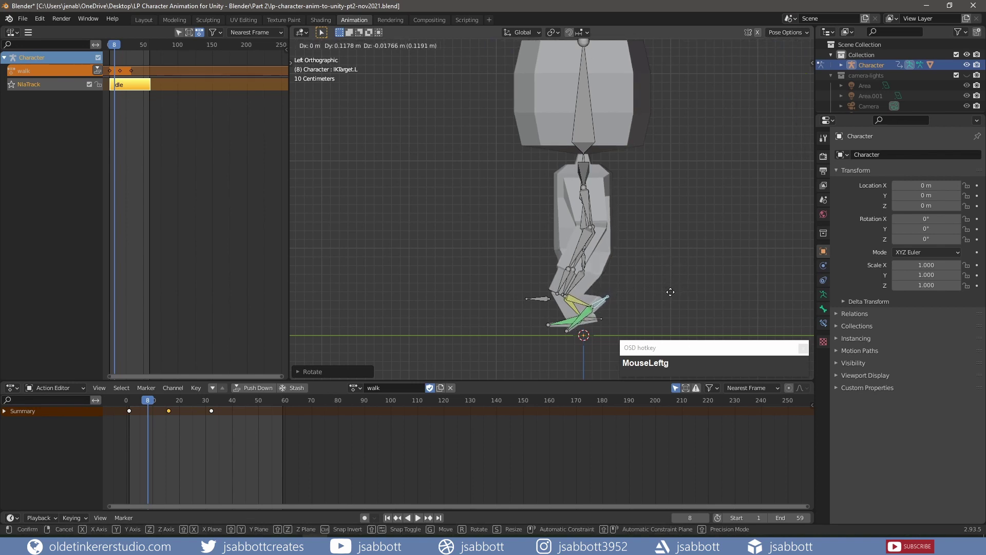
click(671, 294)
key(r)
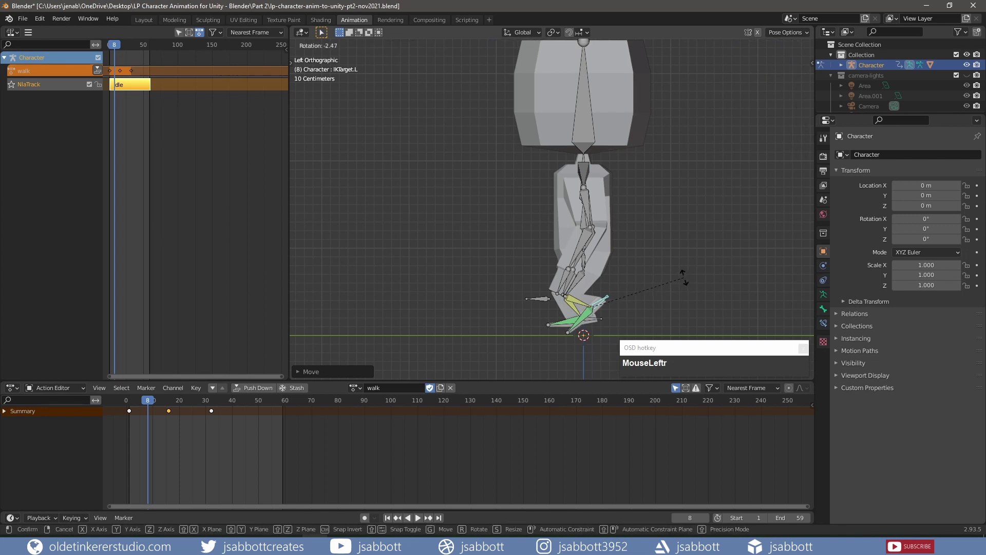
drag(688, 284, 688, 283)
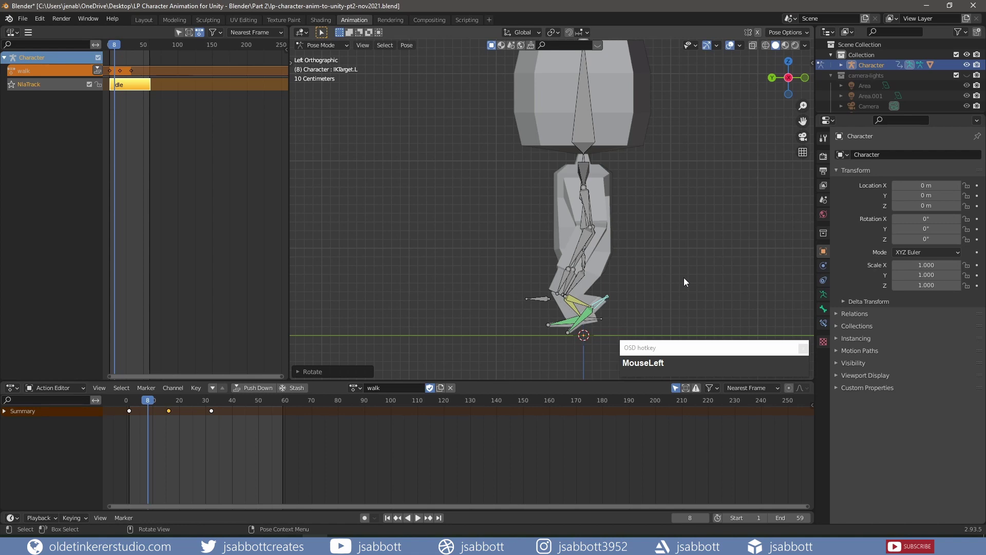
drag(520, 222, 502, 212)
- Swing the right and left upper arms slightly about the X axis
click(487, 202)
key(r)
key(x)
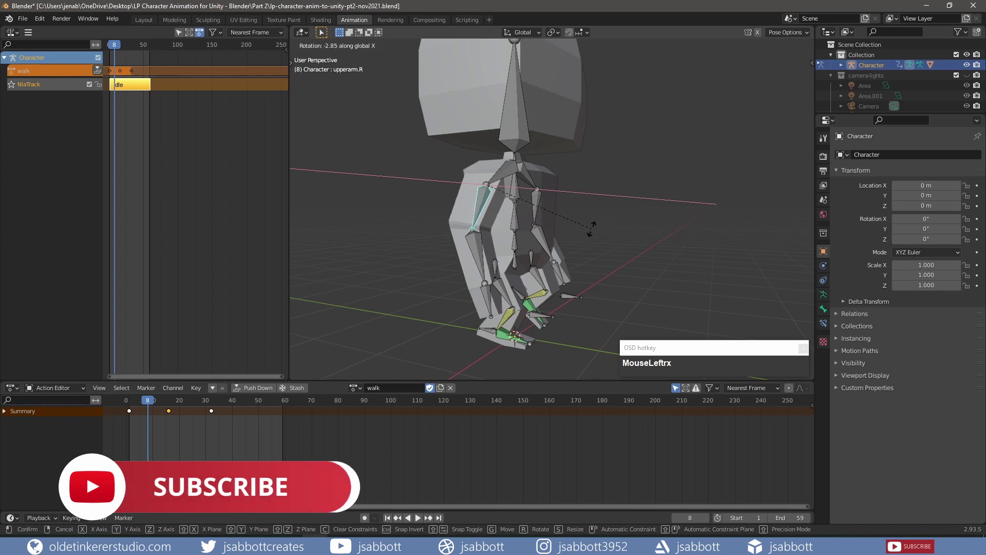
click(591, 235)
middle_click(644, 223)
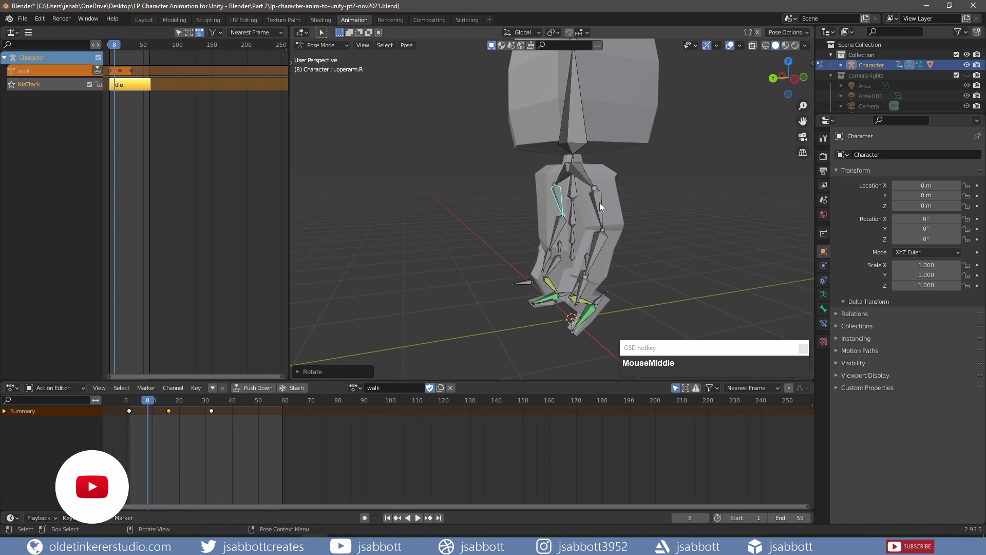
click(598, 204)
key(r)
key(x)
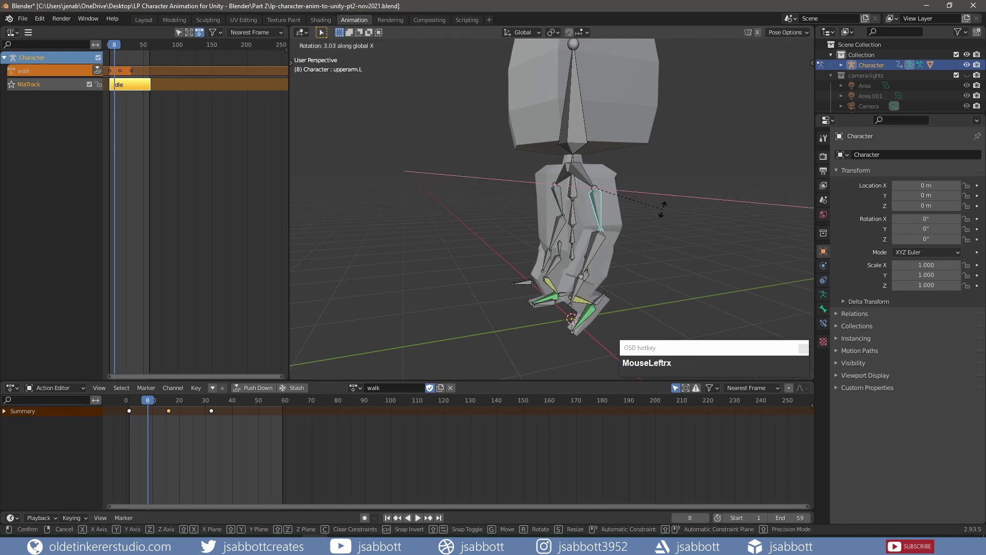
click(662, 216)
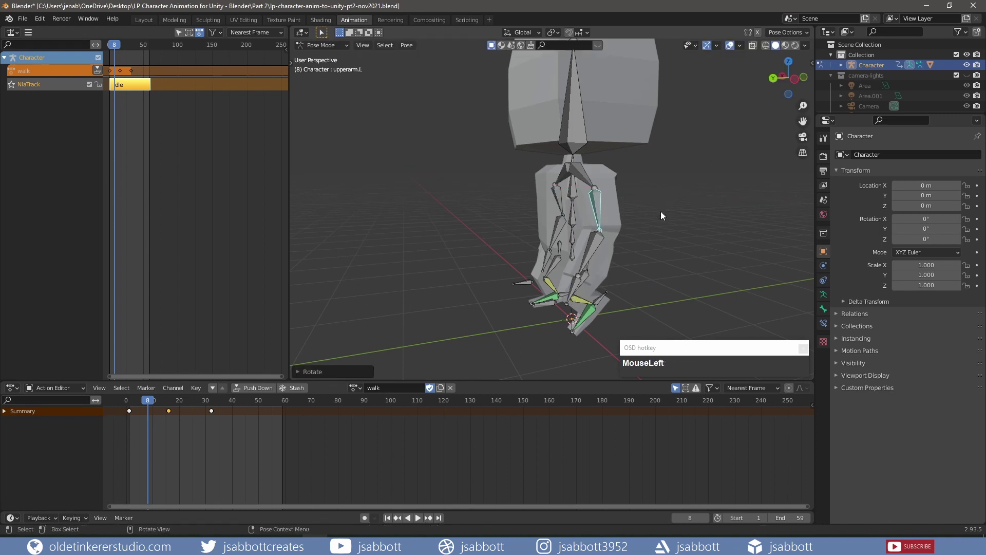
- Select all bones and keyframe the mid-step pose at frame 8
key(a)
key(i)
- At frame 24, select the right foot IK target in side view, raise and tilt it
drag(662, 215, 189, 407)
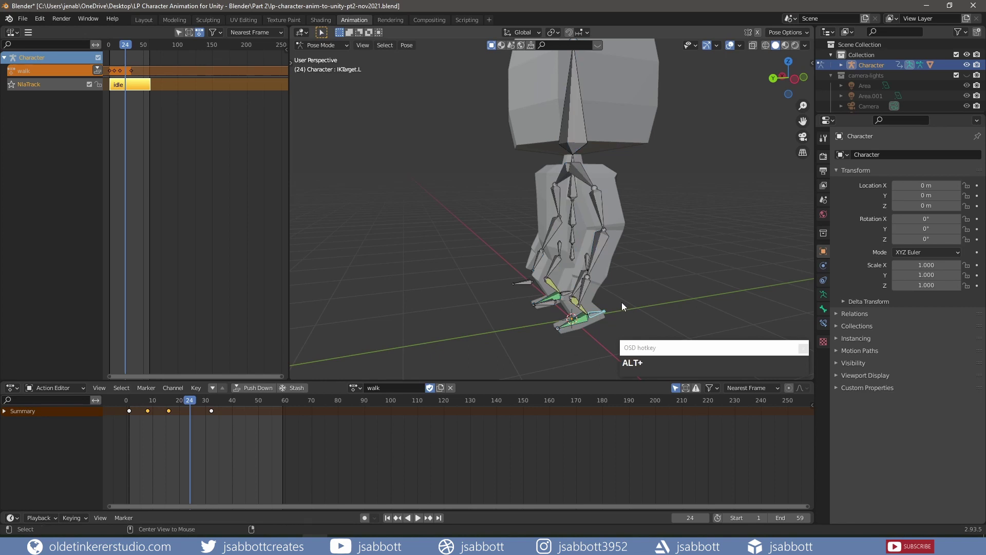
key(alt+r)
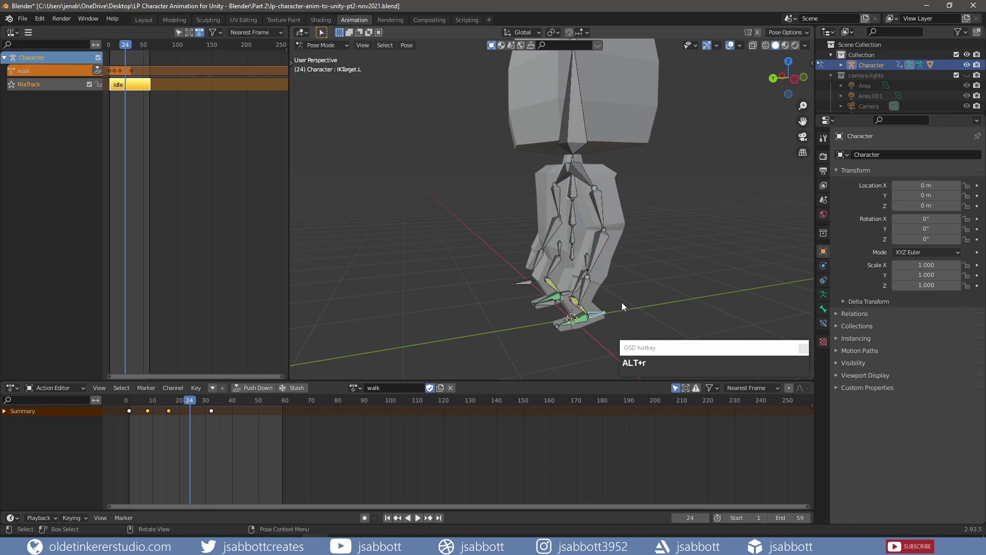
click(568, 296)
drag(414, 315, 605, 285)
key(KP_3)
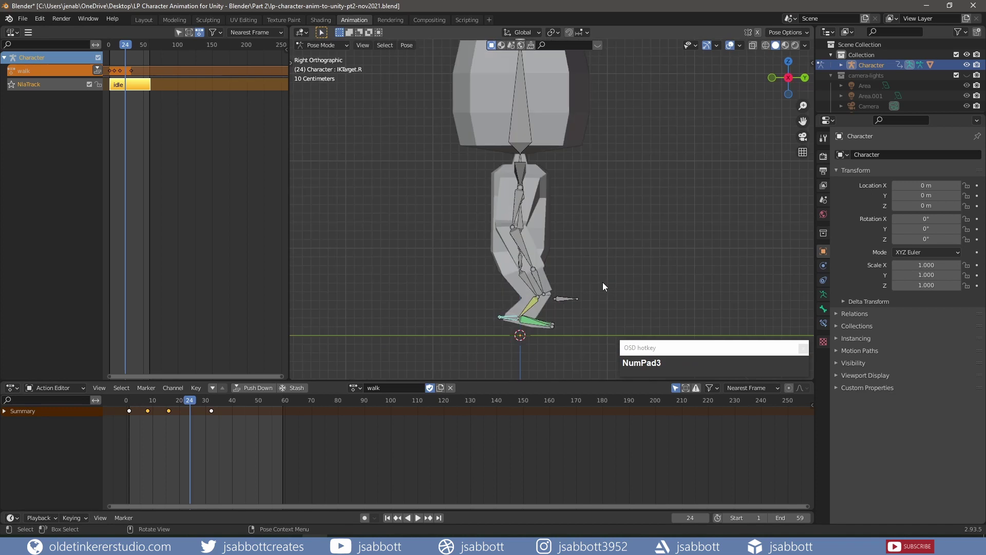
key(g)
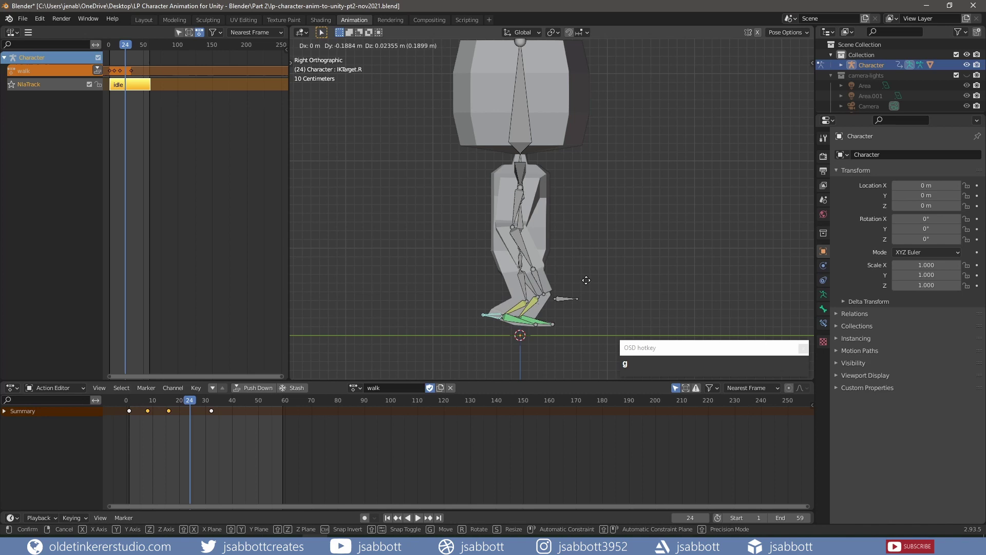
click(588, 274)
key(r)
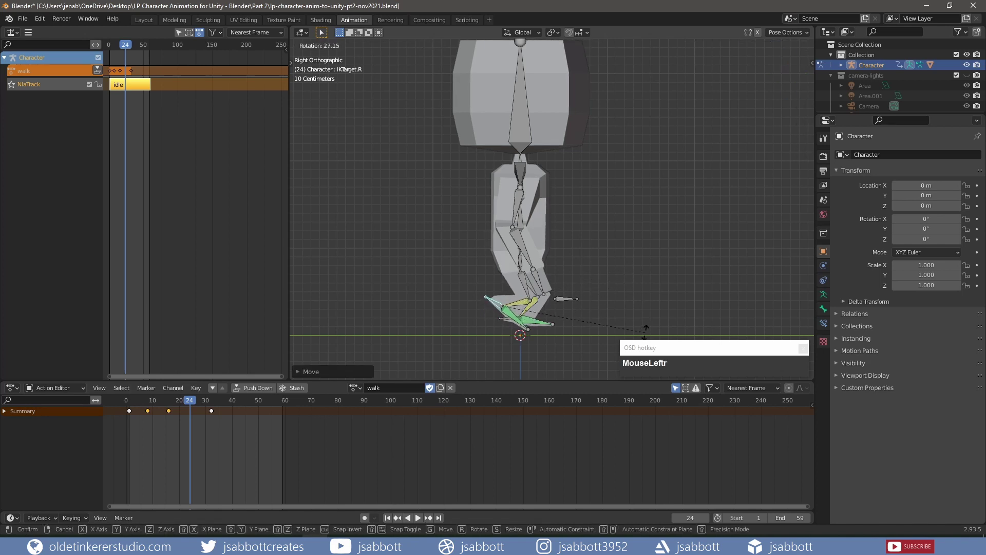
key(g)
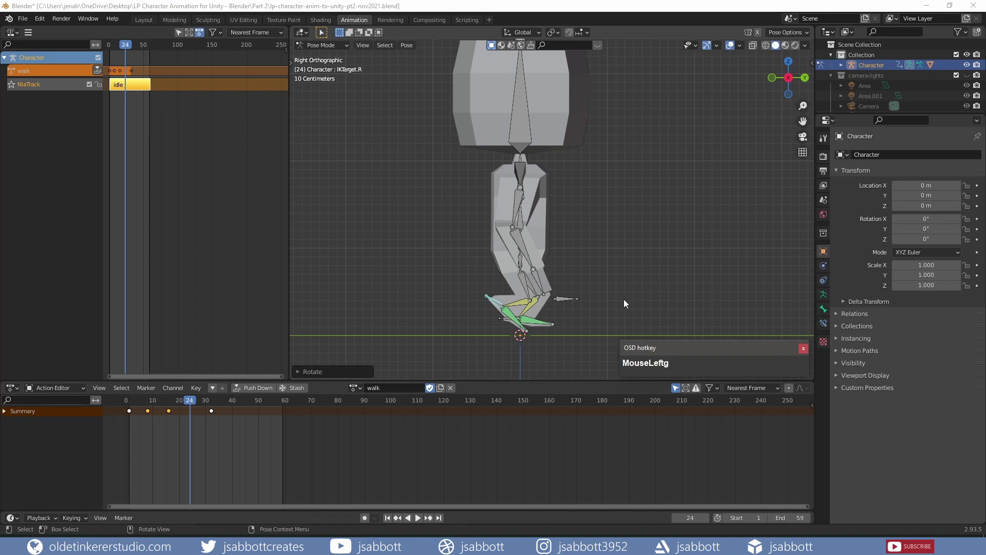
click(612, 306)
- Refine the right foot's height and angle into its final step pose
key(g)
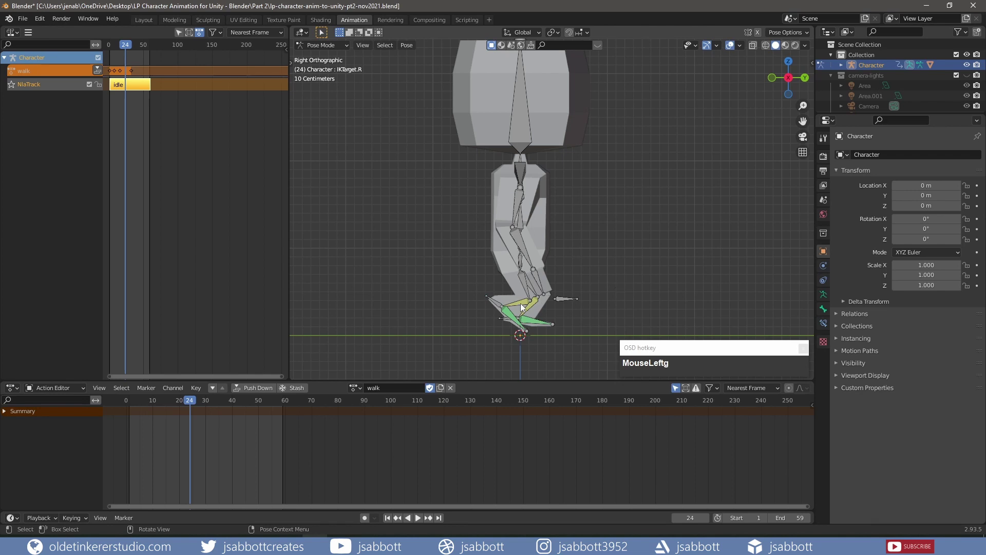
key(g)
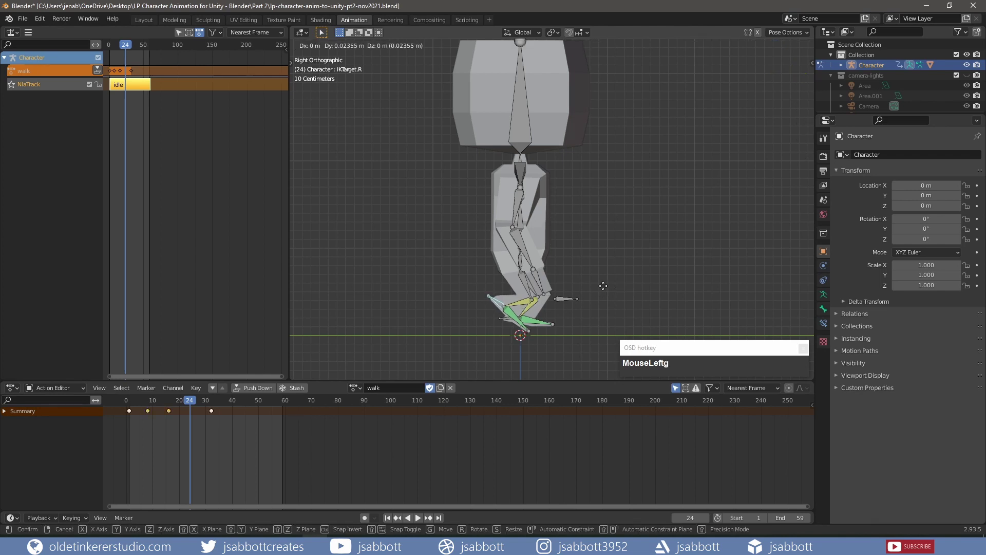
click(607, 288)
key(r)
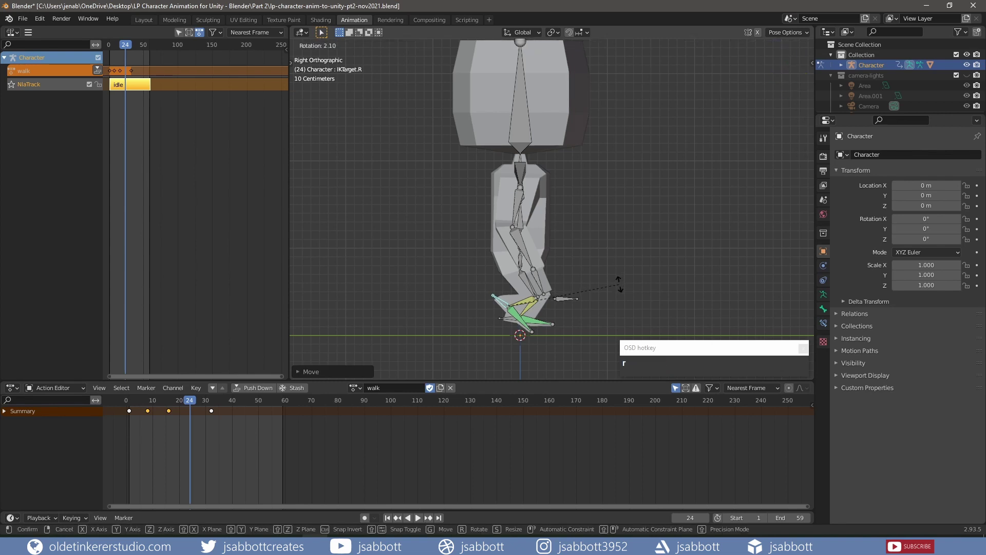
click(619, 287)
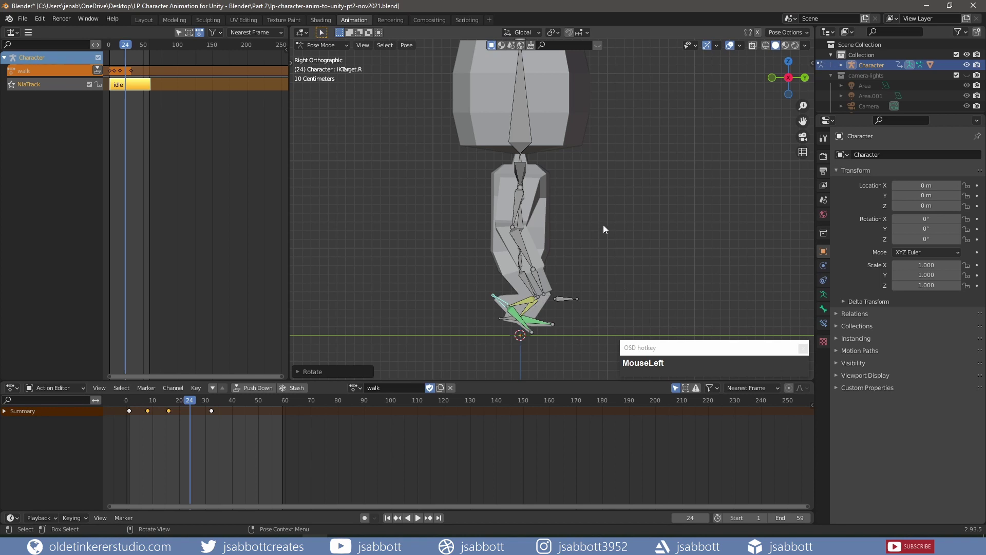
- Swing the right upper arm about X, then adjust the other upper arm likewise
drag(615, 224, 588, 204)
click(592, 203)
key(r)
key(x)
click(661, 208)
middle_click(459, 237)
click(480, 201)
key(r)
key(x)
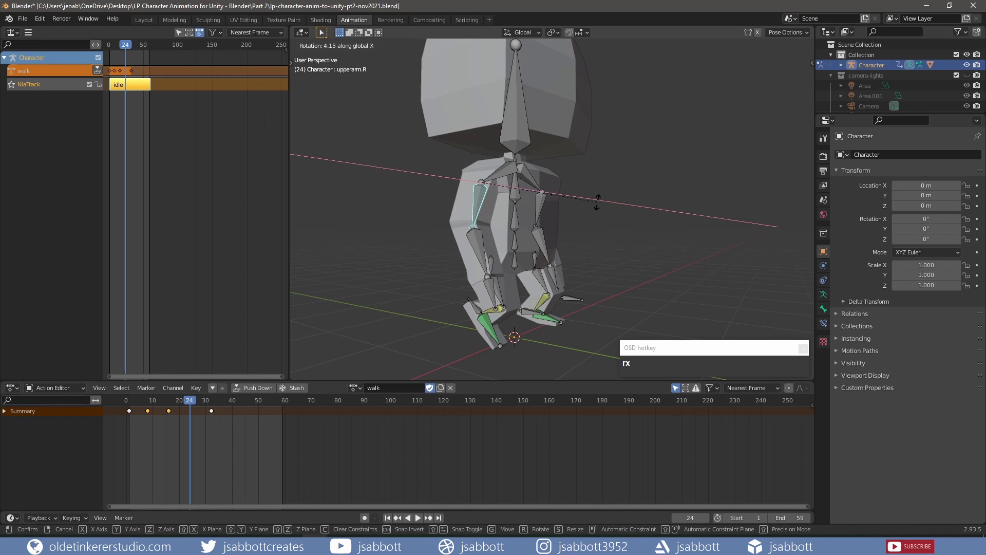
click(598, 207)
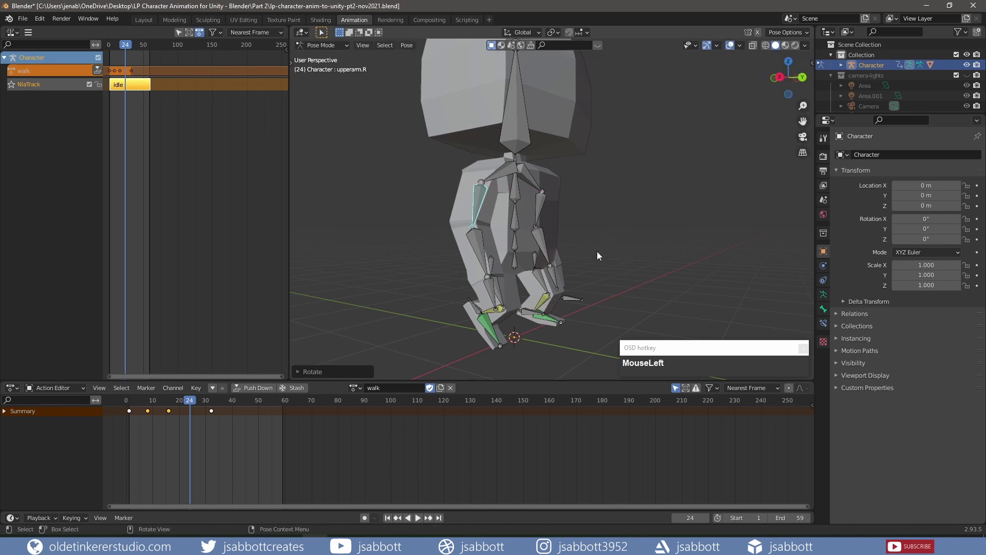
- Keyframe all bones at frame 24 and jump back to the first frame
key(a)
key(i)
click(598, 256)
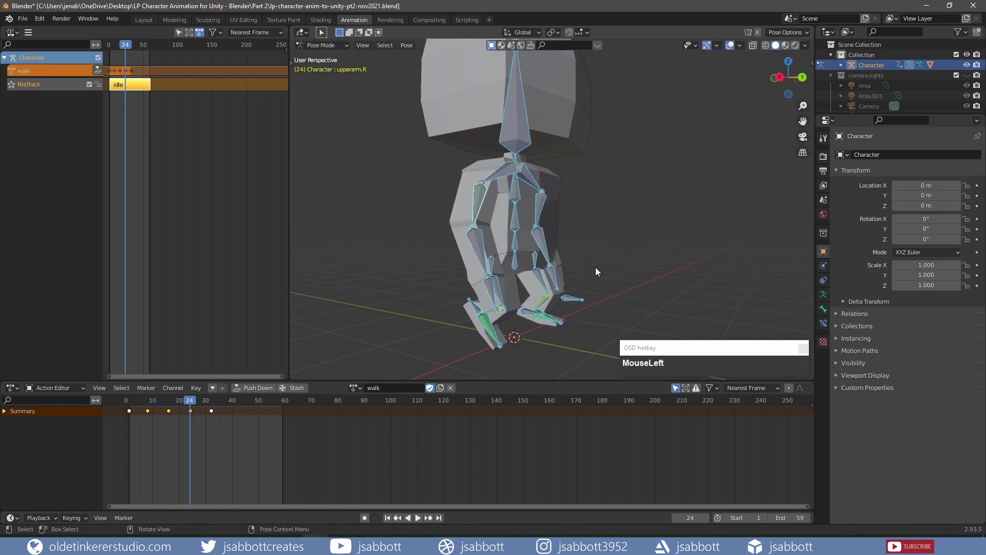
scroll(down, 3)
- Preview the walk playback, then adjust the leg pose at frame 4 and select all bones
click(392, 519)
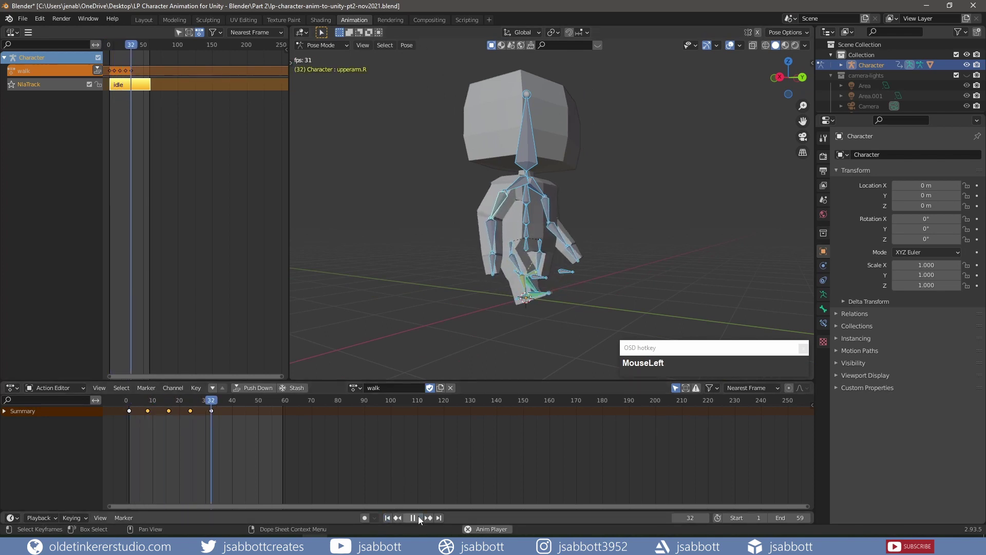
key(Left)
middle_click(488, 316)
scroll(up, 3)
drag(554, 319, 616, 306)
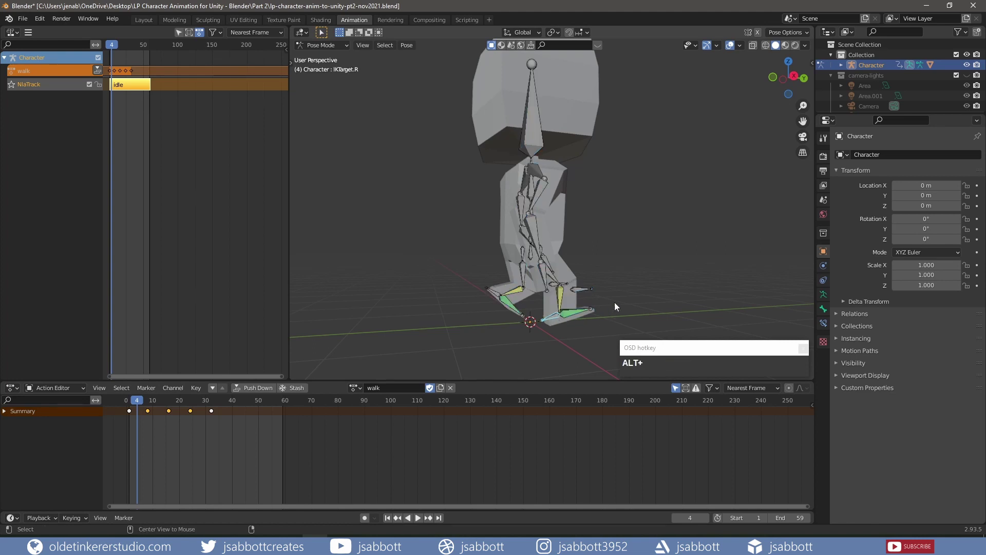
key(alt+r)
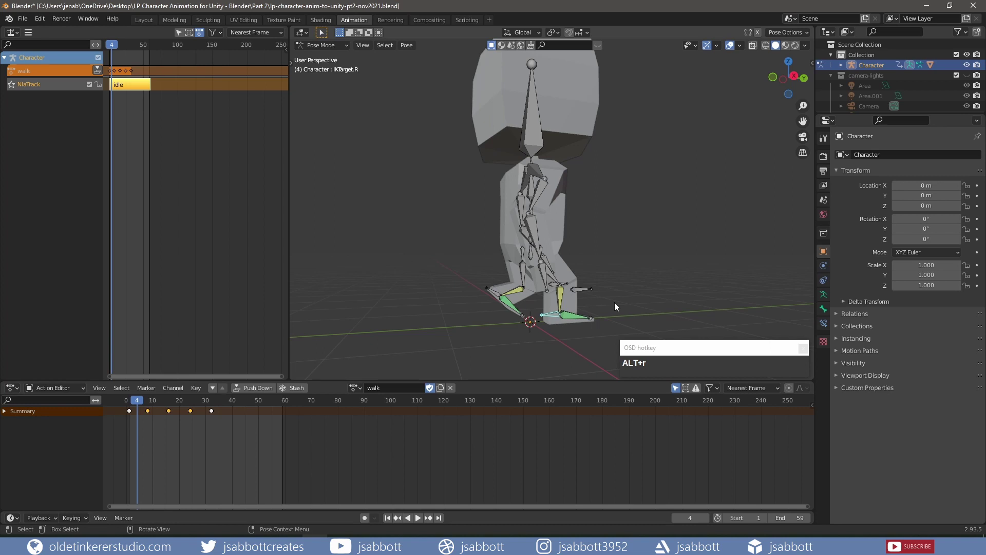
key(a)
- At frame 20, reposition the left foot control, clear its rotation and select all bones for keying
scroll(down, 3)
scroll(down, 3)
drag(615, 306, 434, 307)
scroll(up, 3)
drag(477, 298, 527, 313)
click(527, 312)
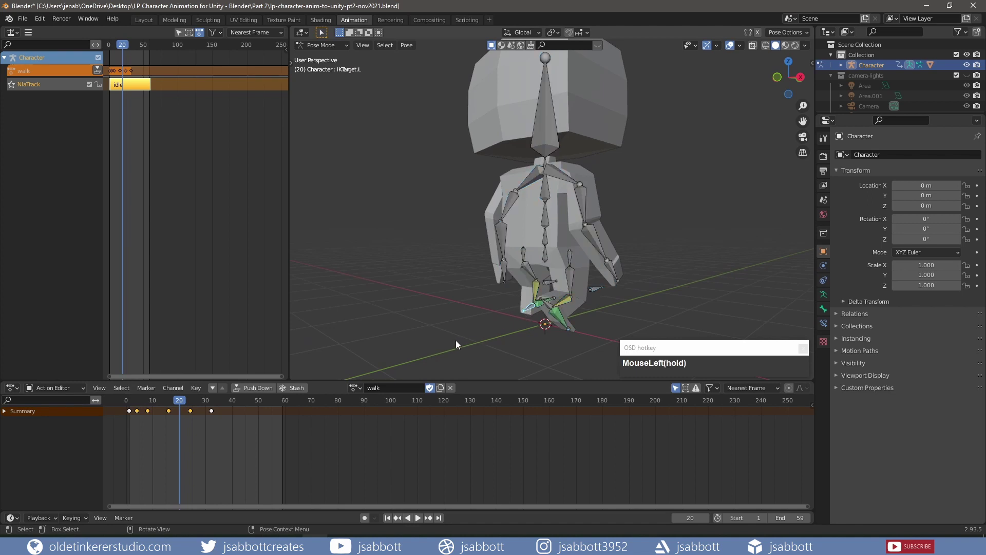
key(alt+r)
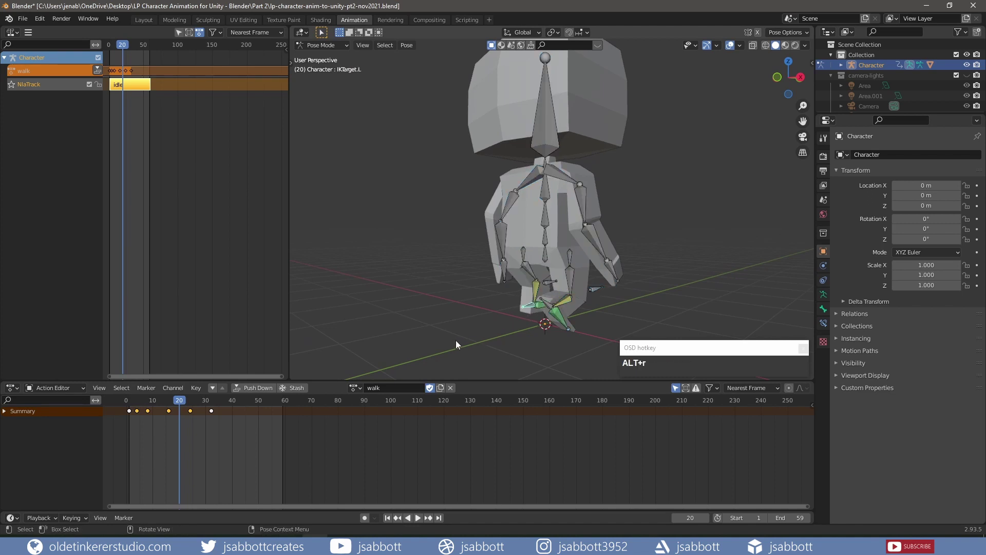
key(a)
- Keyframe the full pose at frame 20, then again at frame 32 with rotation cleared
key(i)
drag(456, 345, 212, 403)
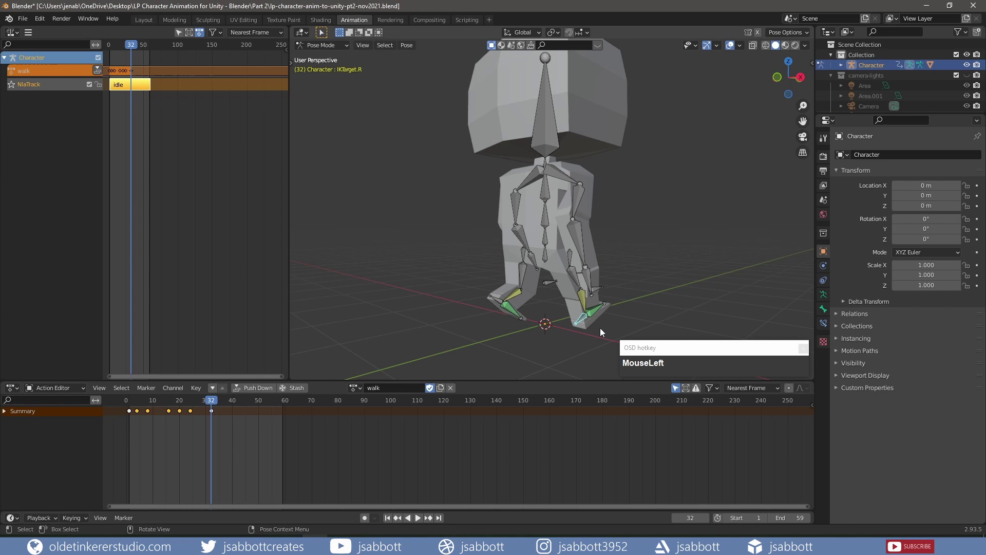
key(alt+r)
key(a)
key(i)
- Box-select every keyframe of the walk action in the Action Editor
click(601, 332)
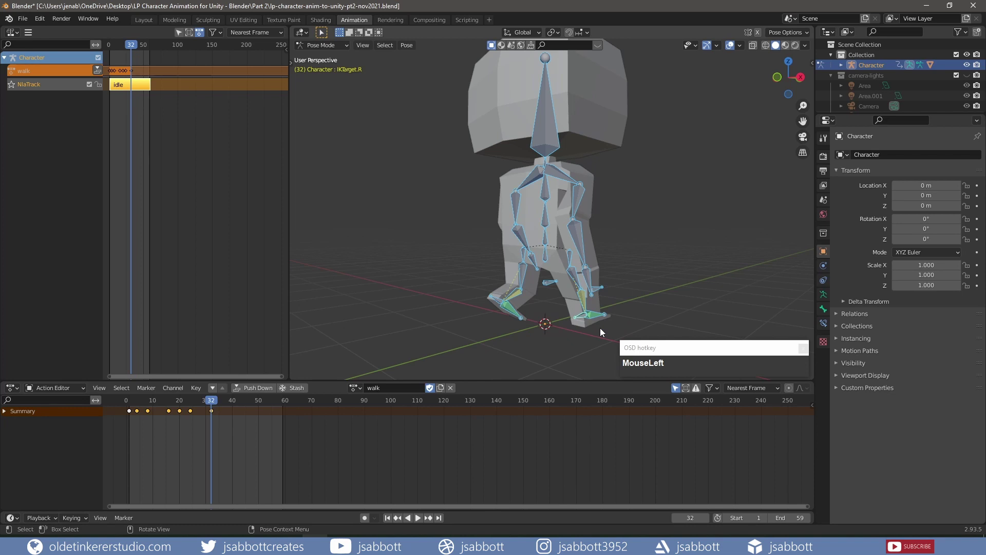
scroll(down, 3)
middle_click(233, 432)
drag(233, 432, 123, 408)
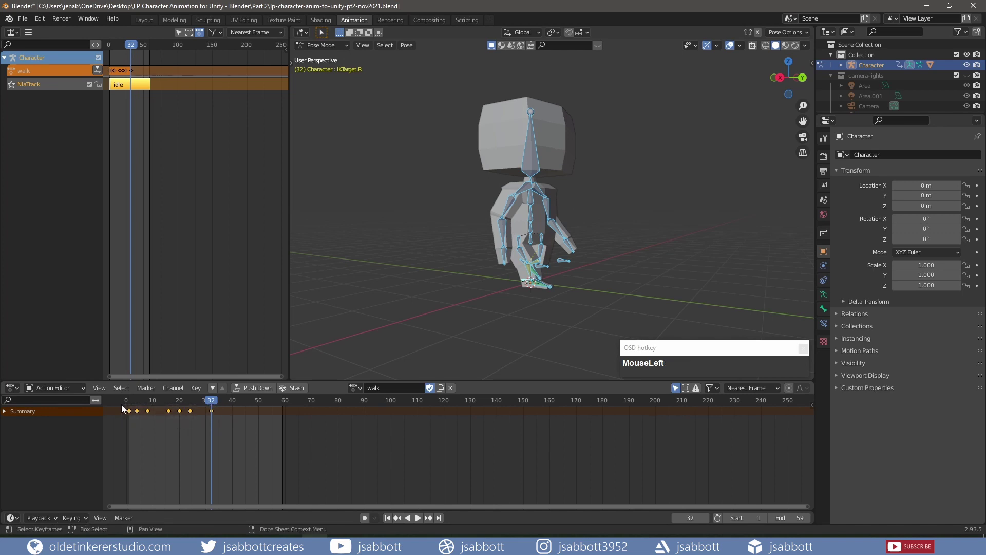
- Set all walk keyframes to Linear interpolation and jump back to the first frame
key(t)
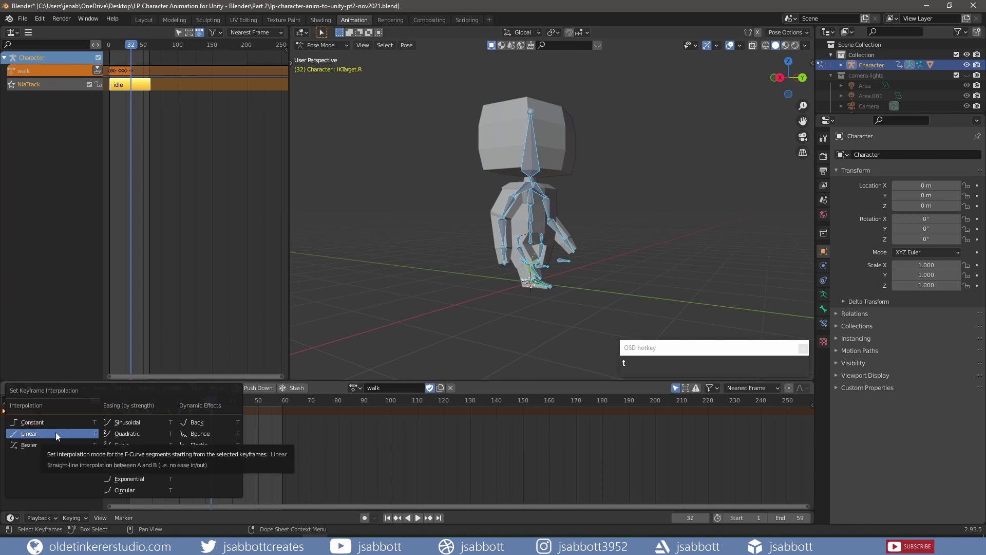
click(56, 437)
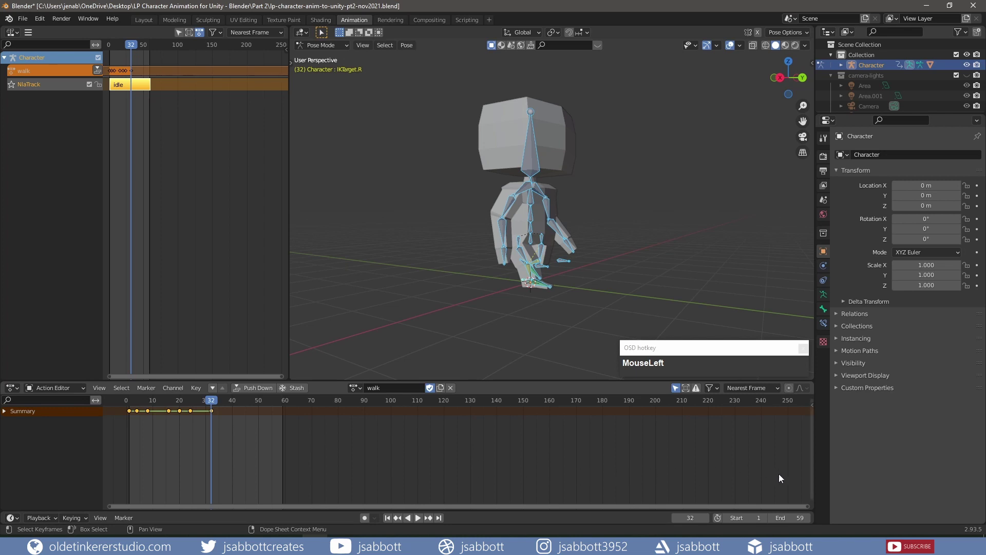
key(KP_3)
key(KP_1)
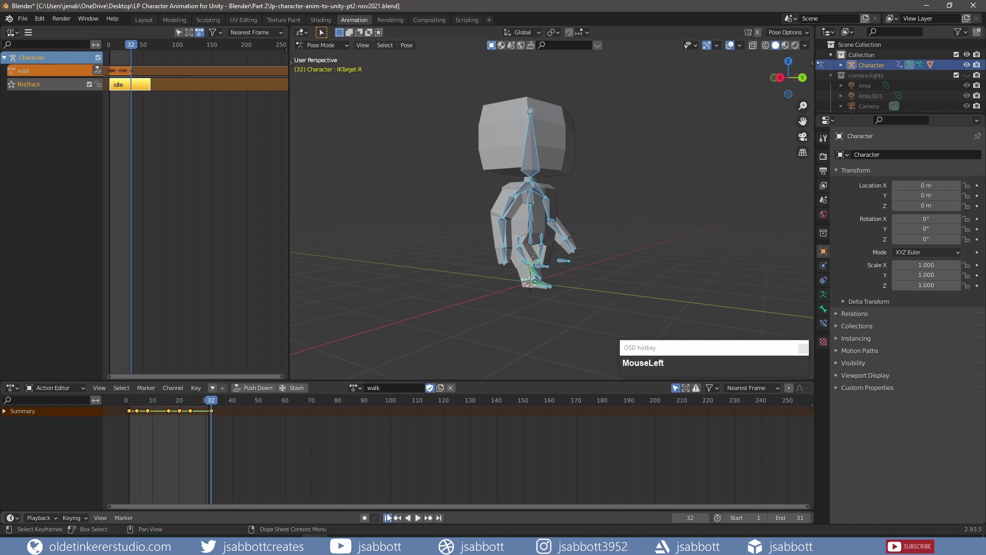